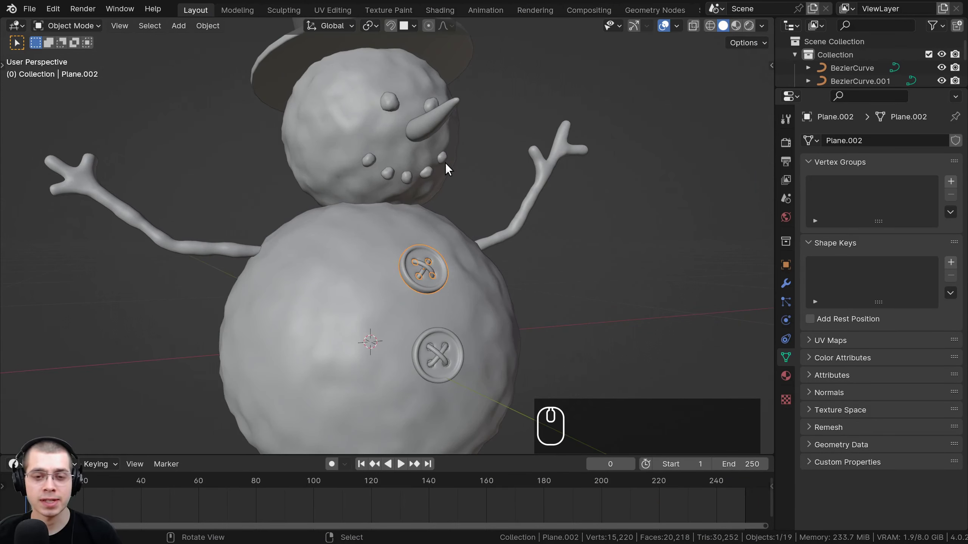
# Orbit and zoom around the snowman to inspect it from the front and sides
pyautogui.moveTo(422, 244); pyautogui.dragTo(406, 253)
pyautogui.scroll(3)
pyautogui.moveTo(411, 247); pyautogui.dragTo(433, 243)
pyautogui.middleClick(438, 243)
pyautogui.moveTo(448, 230); pyautogui.dragTo(435, 237)
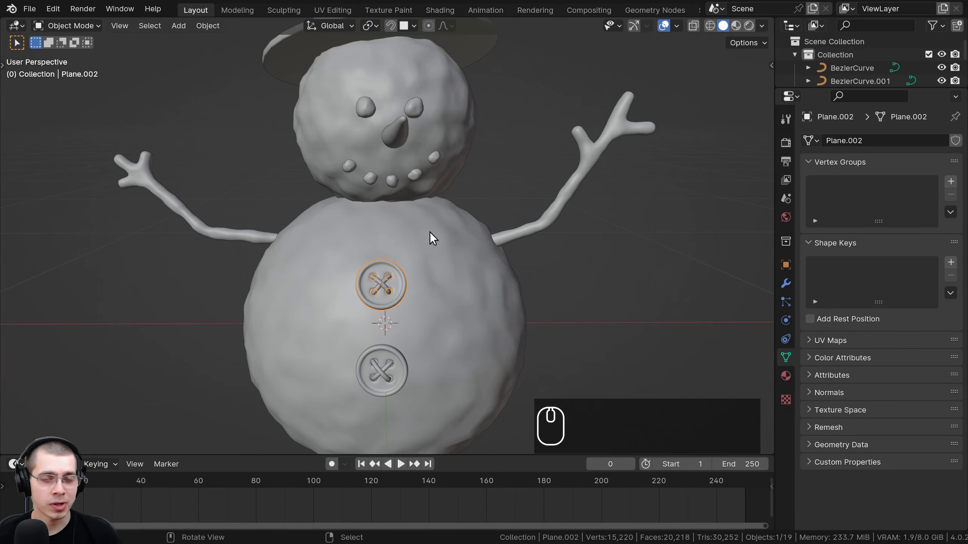
pyautogui.middleClick(455, 287)
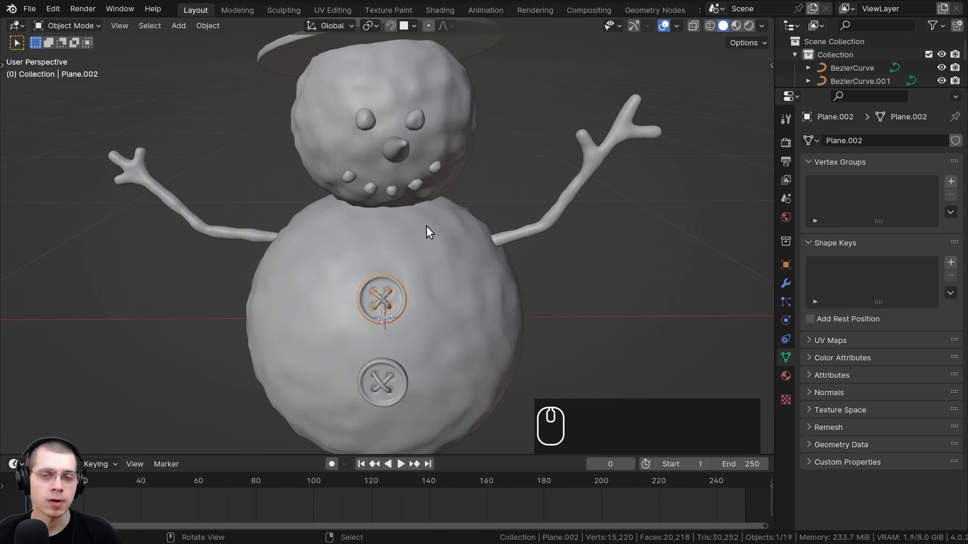
pyautogui.moveTo(442, 224); pyautogui.dragTo(454, 194)
pyautogui.moveTo(454, 193); pyautogui.dragTo(445, 185)
pyautogui.middleClick(447, 178)
pyautogui.scroll(3)
pyautogui.scroll(-3)
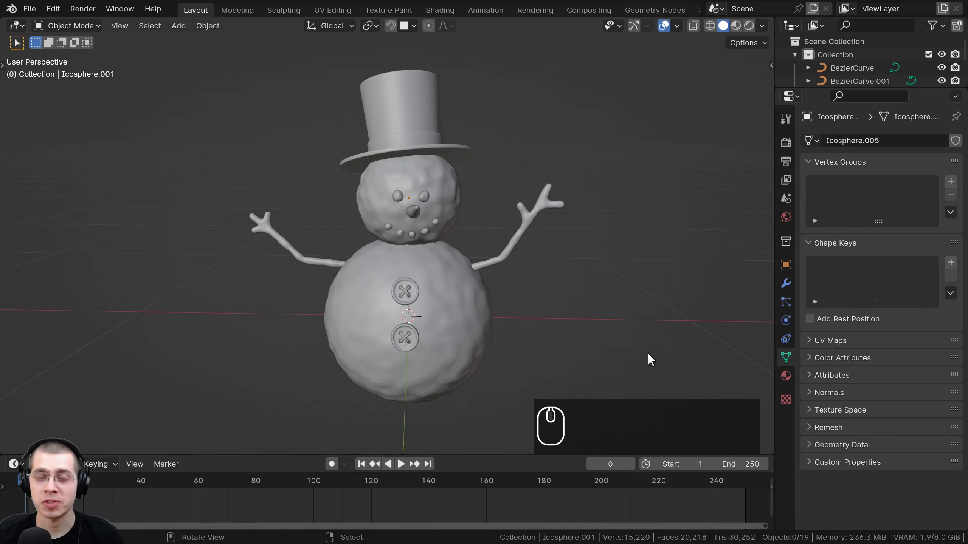
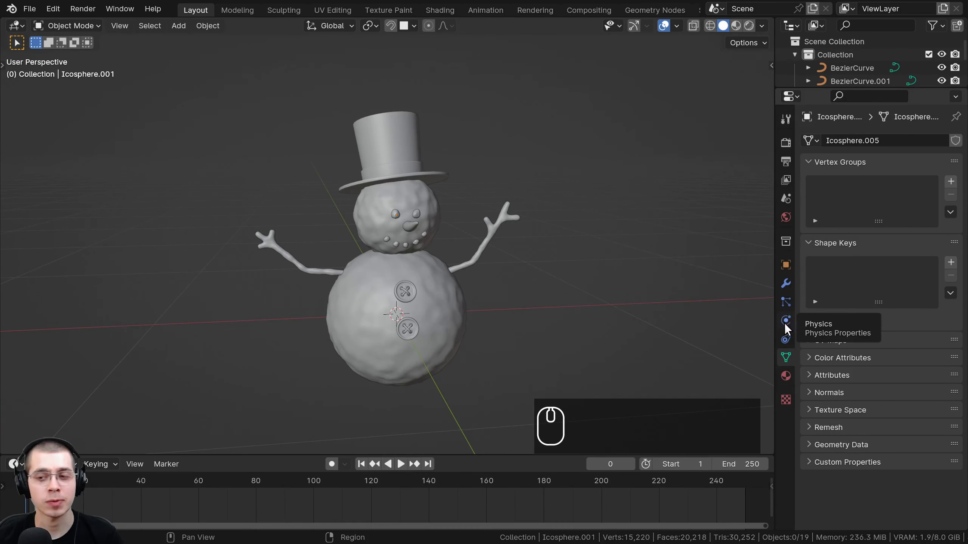
# Show the Physics Properties for the snowman body with Force Field, Collision and Cloth options
pyautogui.click(793, 325)
pyautogui.moveTo(793, 325); pyautogui.dragTo(787, 162)
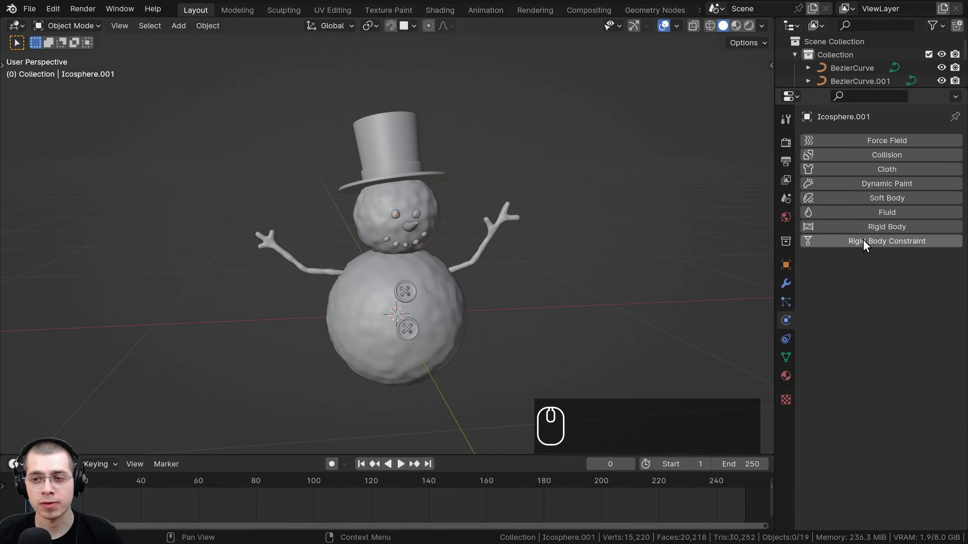
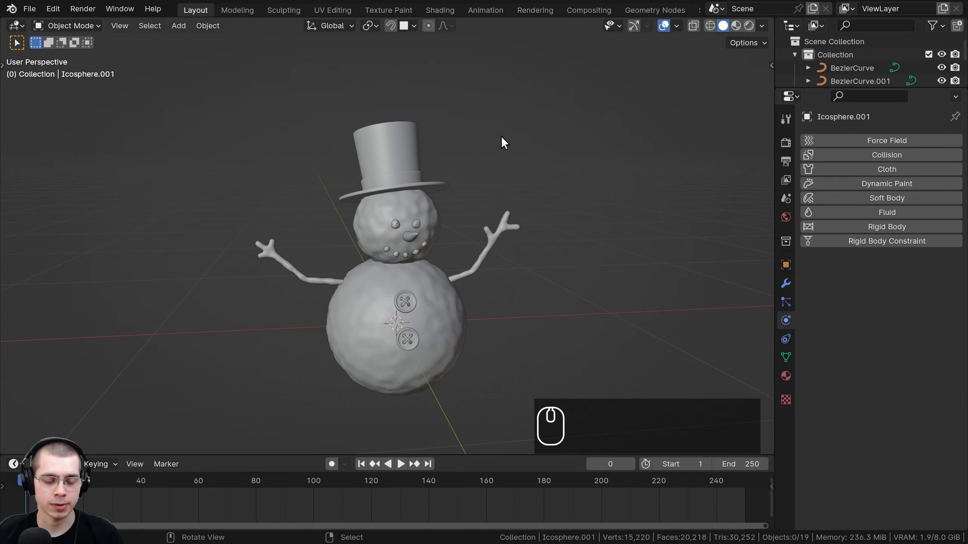
pyautogui.moveTo(476, 126); pyautogui.dragTo(453, 120)
pyautogui.scroll(-3)
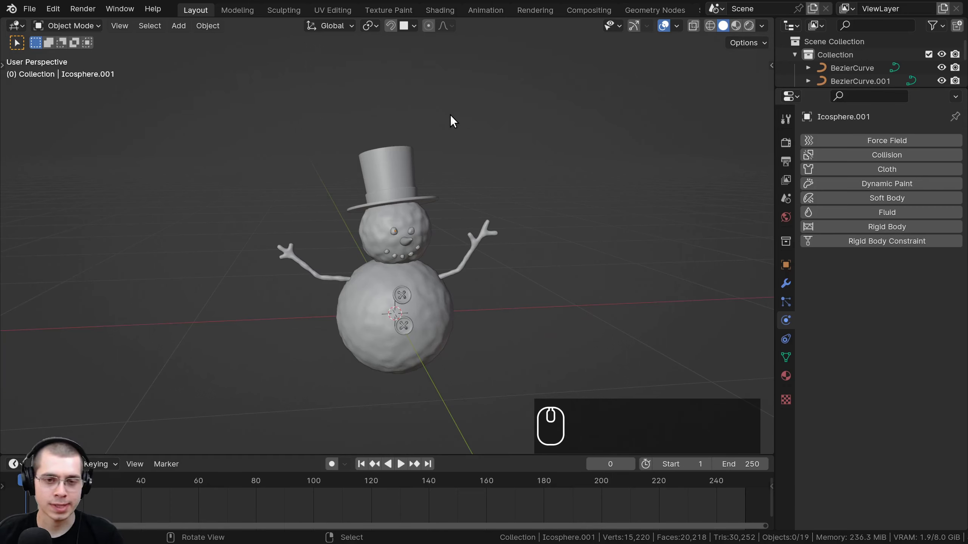
# Select every snowman part and hide them all, leaving an empty scene grid
pyautogui.press('a')
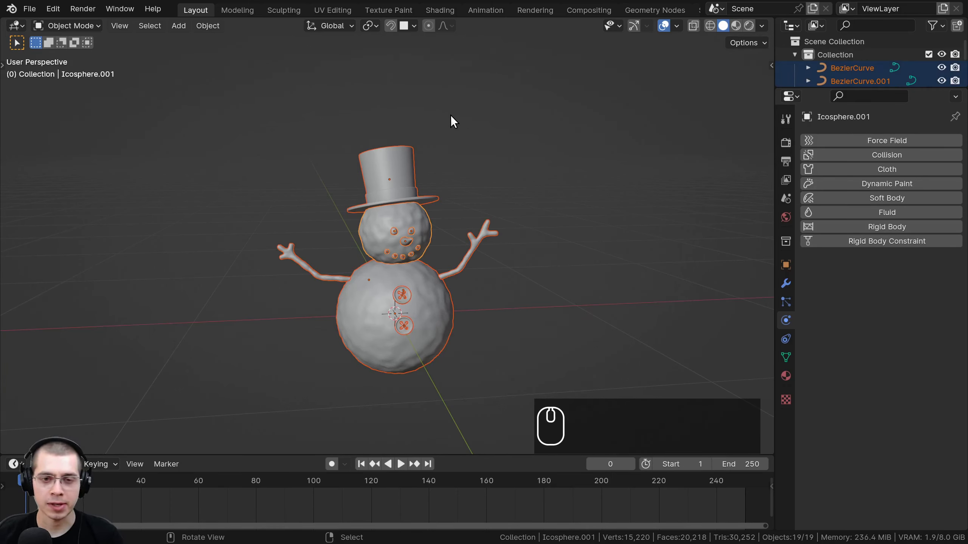
pyautogui.press('h')
pyautogui.moveTo(391, 115); pyautogui.dragTo(336, 236)
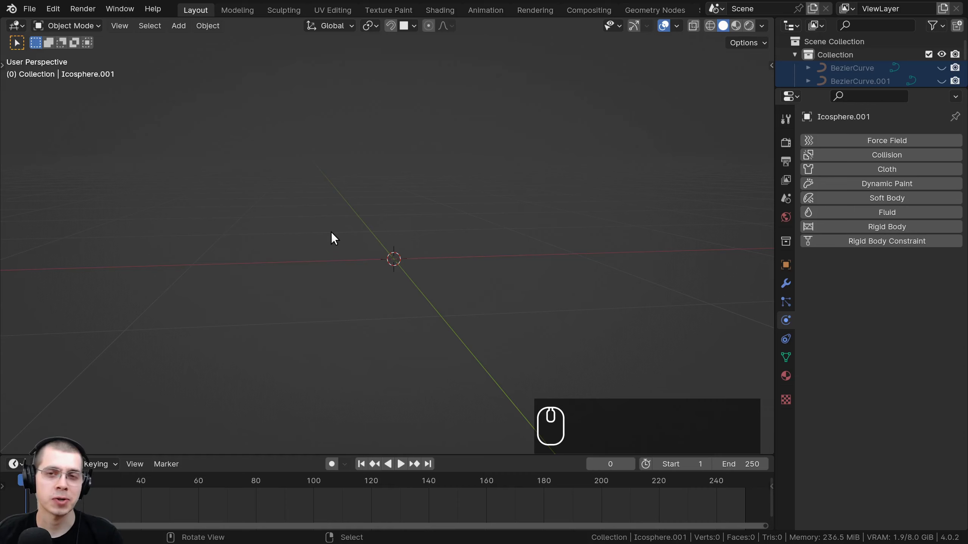
pyautogui.moveTo(356, 226); pyautogui.dragTo(368, 189)
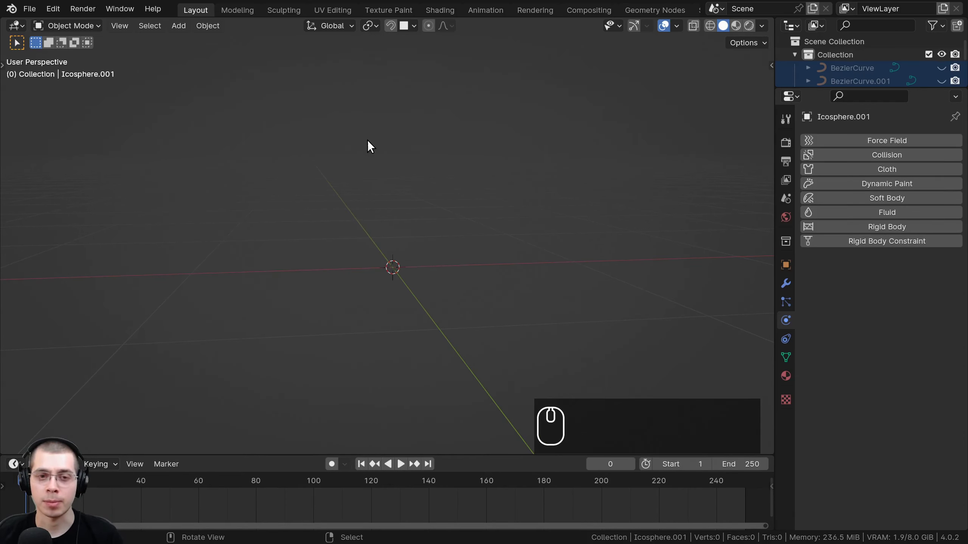
# Add a mesh plane and move it up along Z so it sits high above the ground
pyautogui.press('shift+a')
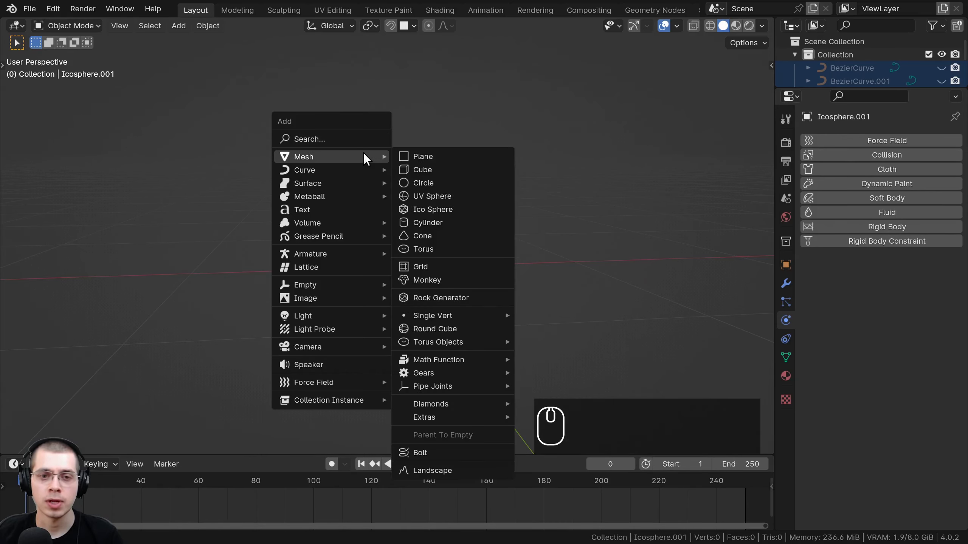
pyautogui.moveTo(435, 166); pyautogui.dragTo(424, 193)
pyautogui.moveTo(420, 206); pyautogui.dragTo(454, 281)
pyautogui.moveTo(438, 253); pyautogui.dragTo(456, 309)
pyautogui.scroll(-3)
pyautogui.press('g')
pyautogui.press('z')
pyautogui.click(458, 164)
pyautogui.moveTo(460, 181); pyautogui.dragTo(908, 237)
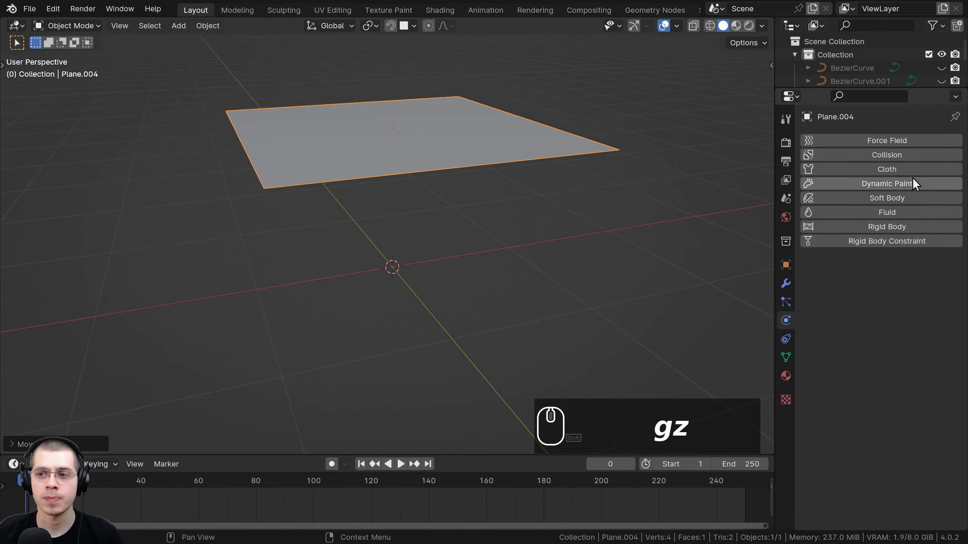
# Give the plane Cloth physics and play the simulation to watch it fall
pyautogui.click(905, 172)
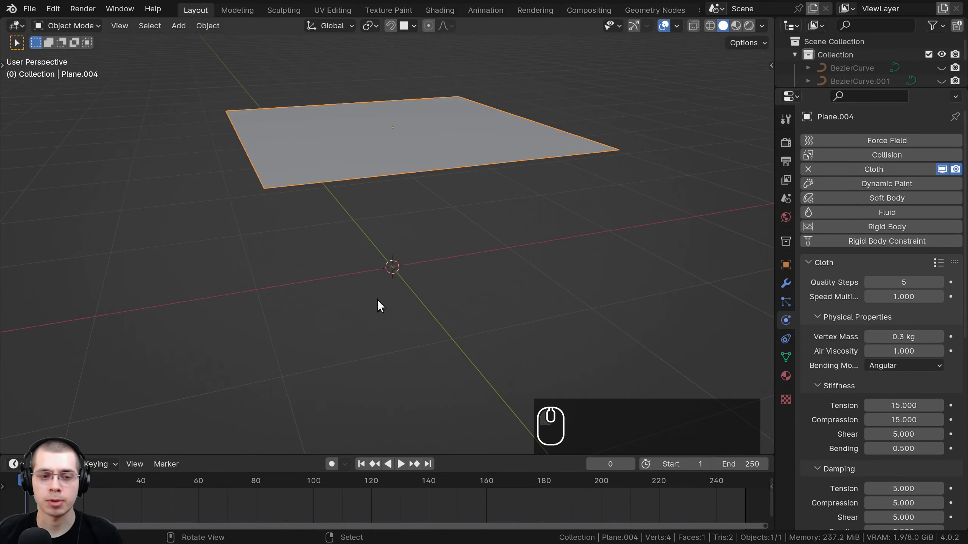
pyautogui.middleClick(307, 212)
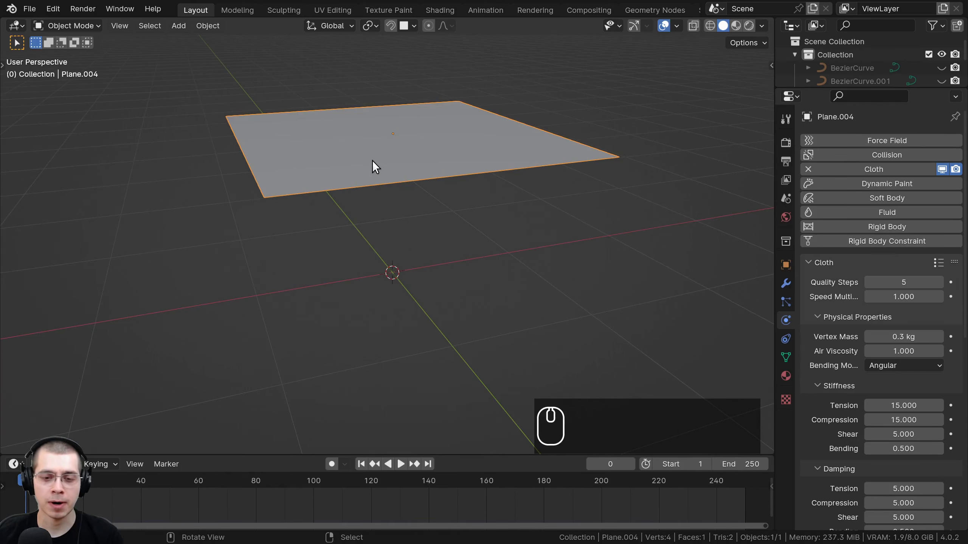
pyautogui.press('space')
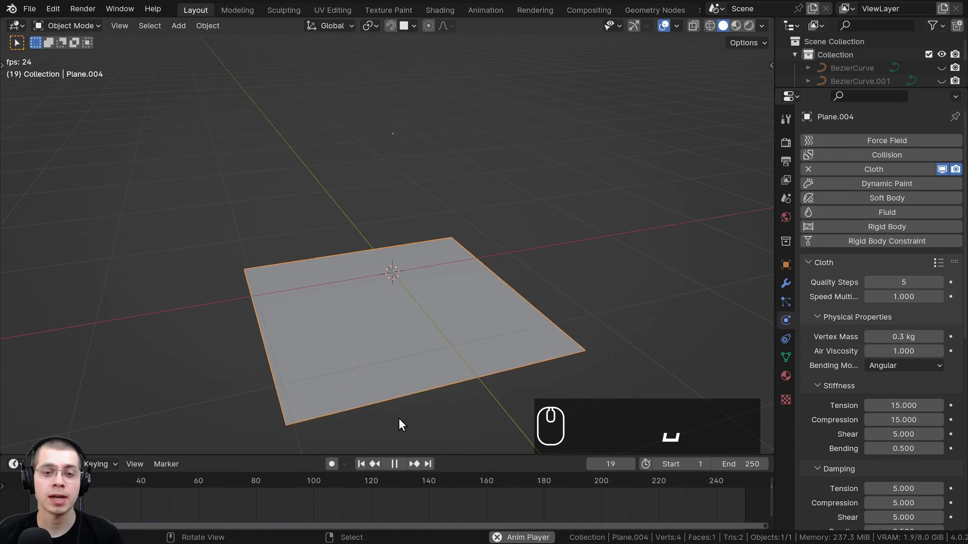
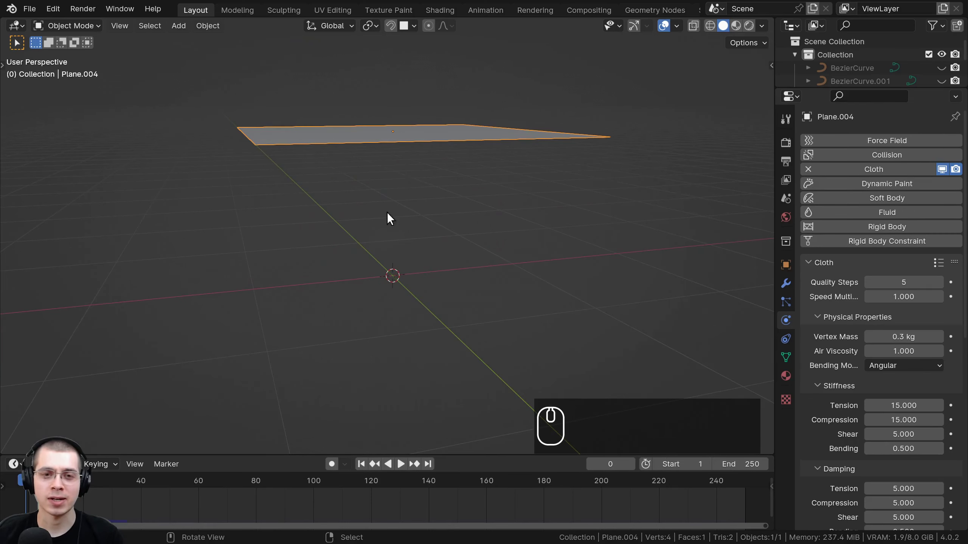
pyautogui.middleClick(368, 180)
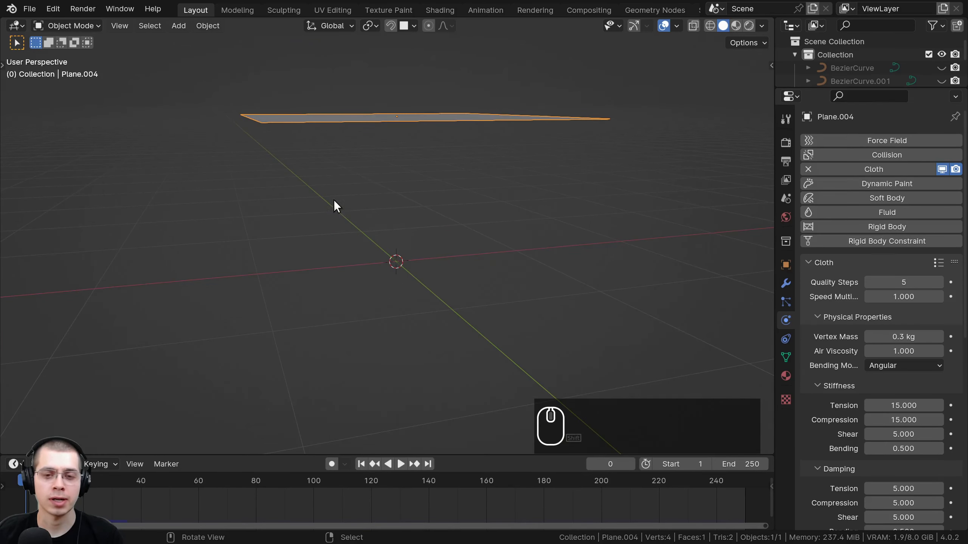
# Add a UV sphere beneath the cloth plane and scale it down smaller
pyautogui.press('shift+a')
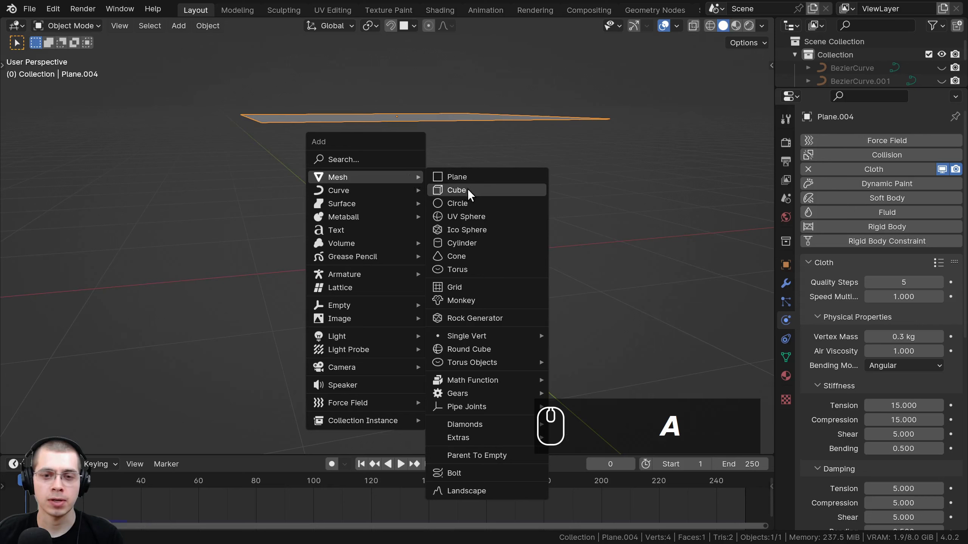
pyautogui.click(467, 225)
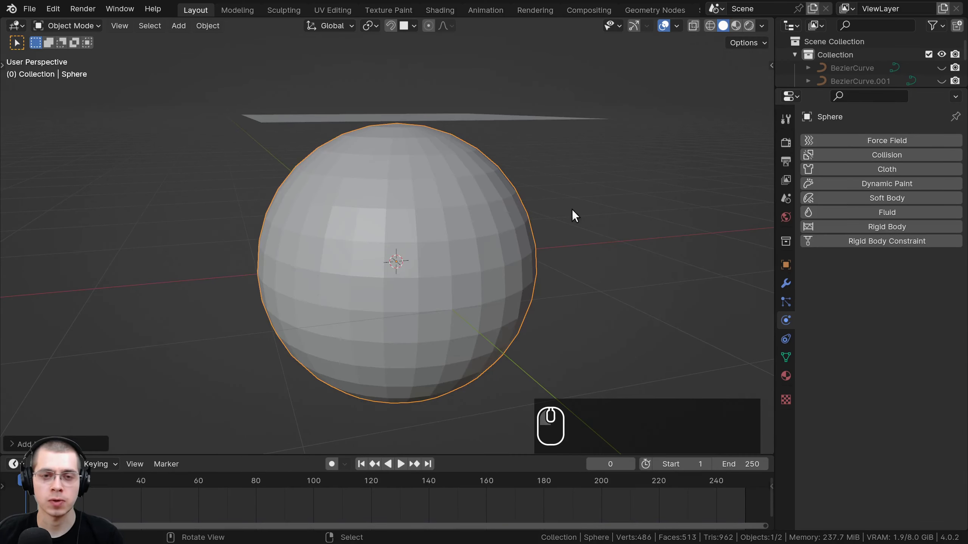
pyautogui.press('s')
pyautogui.moveTo(523, 213); pyautogui.dragTo(514, 206)
pyautogui.moveTo(514, 206); pyautogui.dragTo(300, 265)
# Make the sphere a Collision object and replay so the cloth drapes over it
pyautogui.press('space')
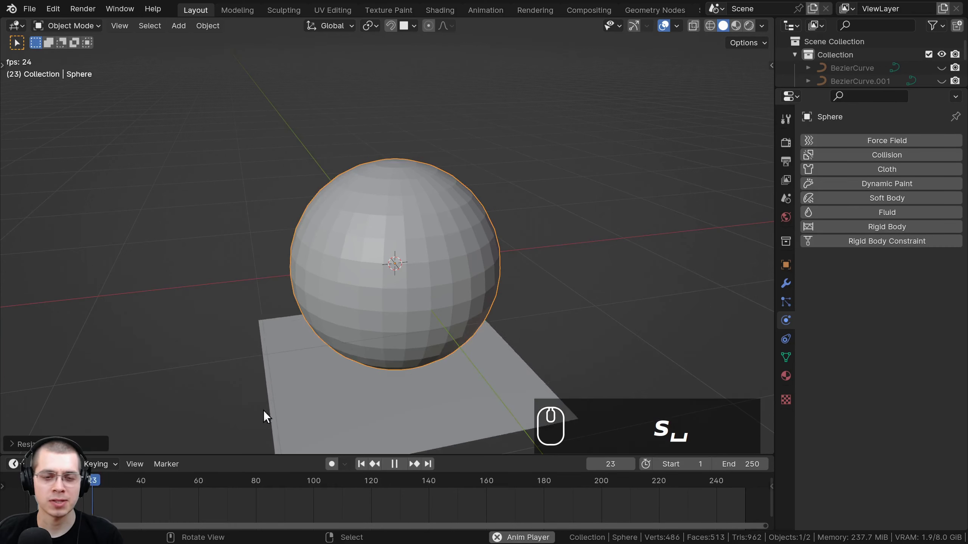
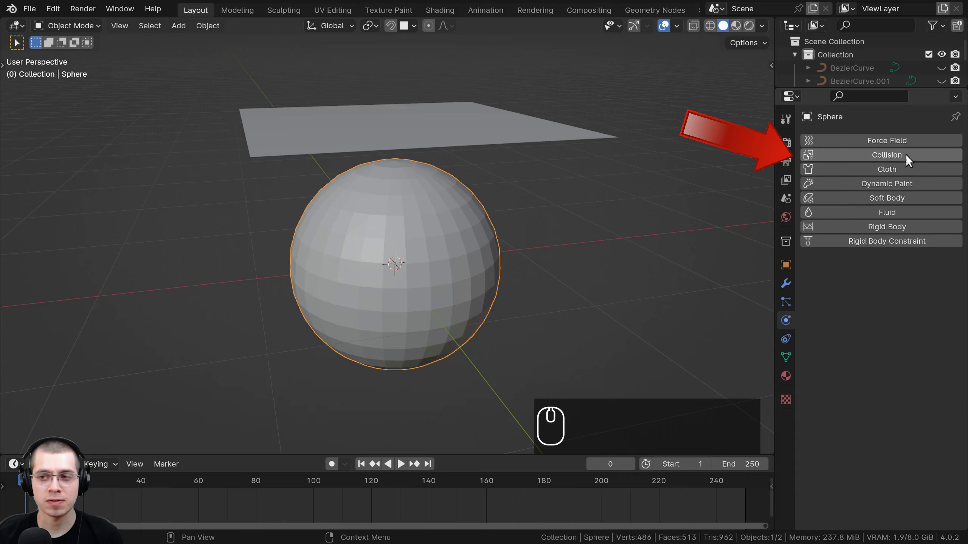
pyautogui.click(855, 162)
pyautogui.middleClick(410, 188)
pyautogui.press('space')
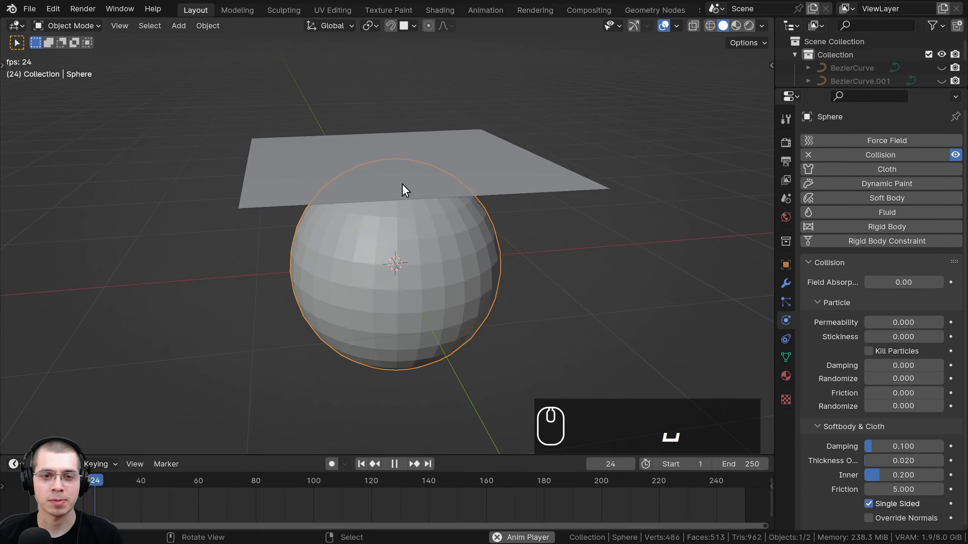
pyautogui.middleClick(406, 159)
pyautogui.moveTo(68, 393); pyautogui.dragTo(398, 264)
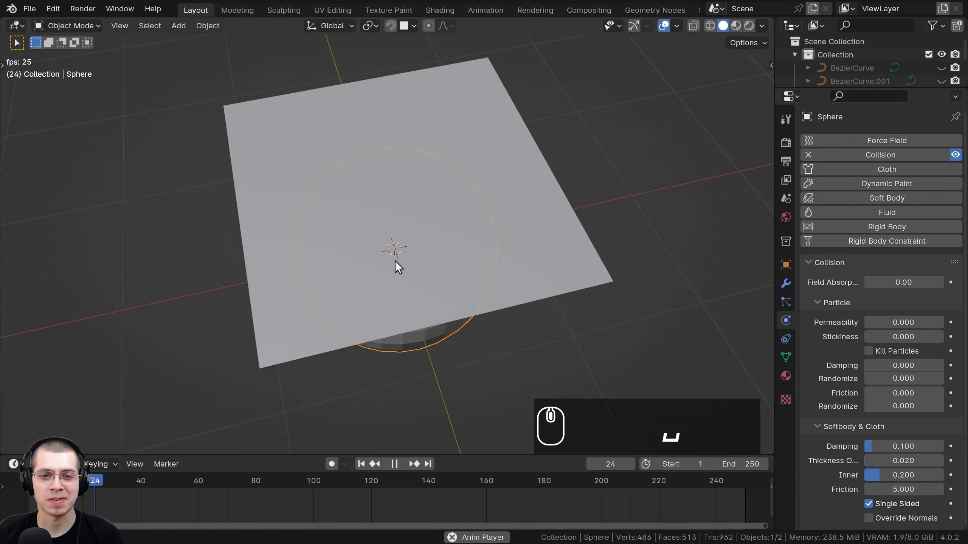
pyautogui.middleClick(308, 323)
# Select the cloth plane and inspect it draped over the sphere from several angles
pyautogui.click(21, 486)
pyautogui.scroll(-3)
pyautogui.middleClick(464, 270)
pyautogui.moveTo(711, 475); pyautogui.dragTo(446, 150)
pyautogui.write('uu')
pyautogui.moveTo(445, 150); pyautogui.dragTo(499, 203)
pyautogui.moveTo(467, 212); pyautogui.dragTo(494, 141)
pyautogui.moveTo(444, 157); pyautogui.dragTo(451, 194)
pyautogui.scroll(3)
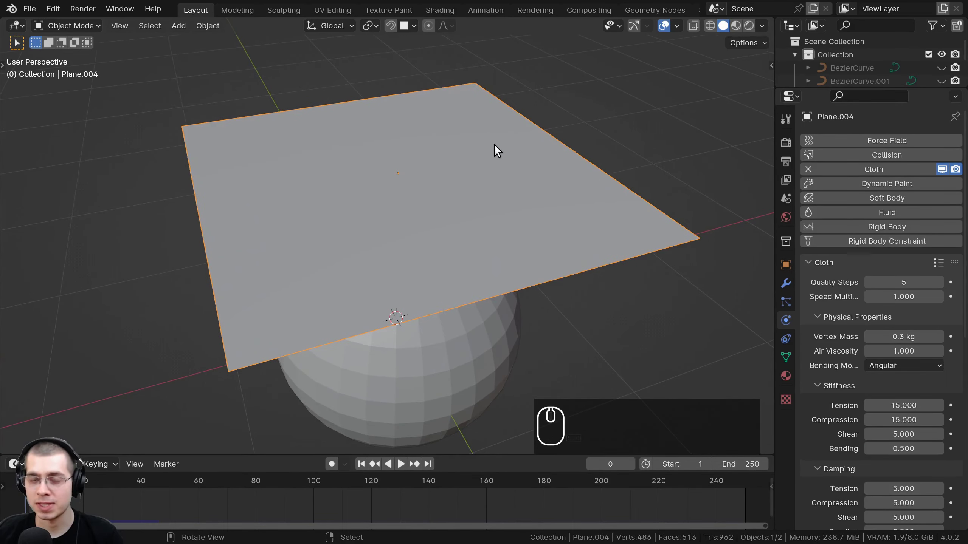
# Enter Edit Mode on the plane and select all four of its vertices
pyautogui.press('Tab')
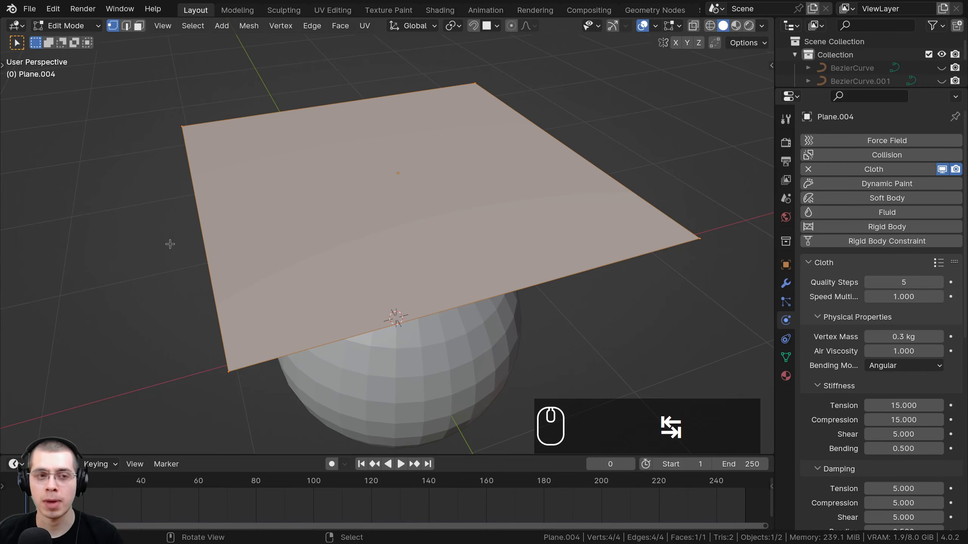
pyautogui.scroll(-3)
pyautogui.moveTo(433, 250); pyautogui.dragTo(503, 85)
pyautogui.rightClick(503, 85)
pyautogui.rightClick(593, 327)
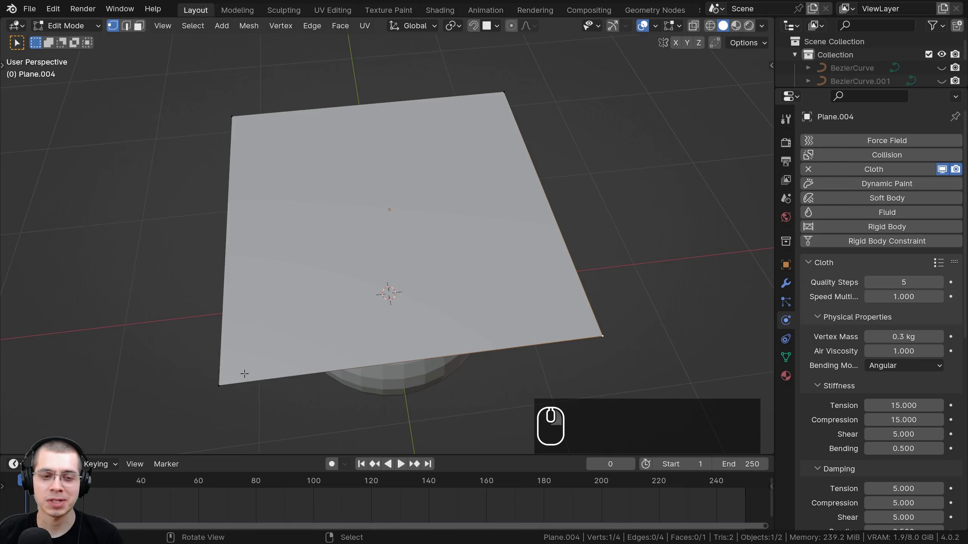
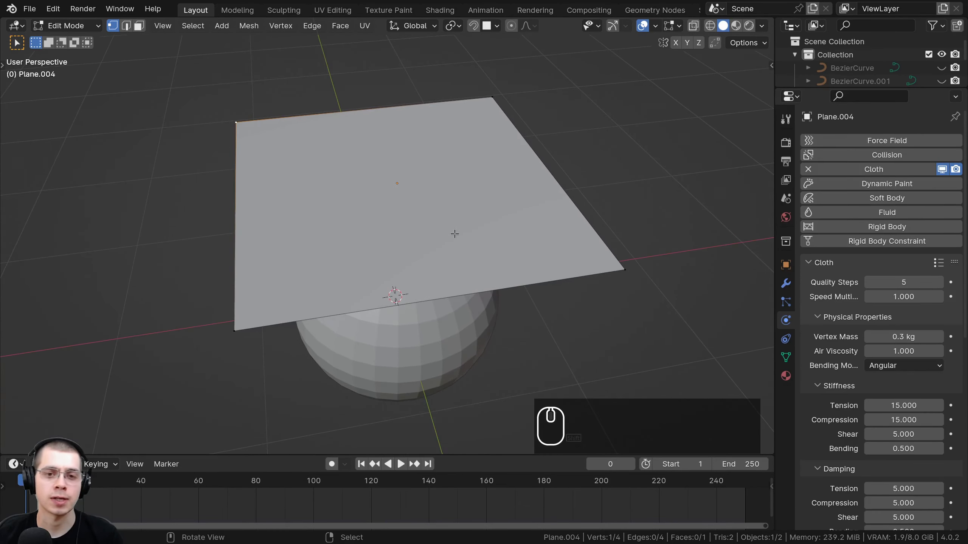
pyautogui.scroll(-3)
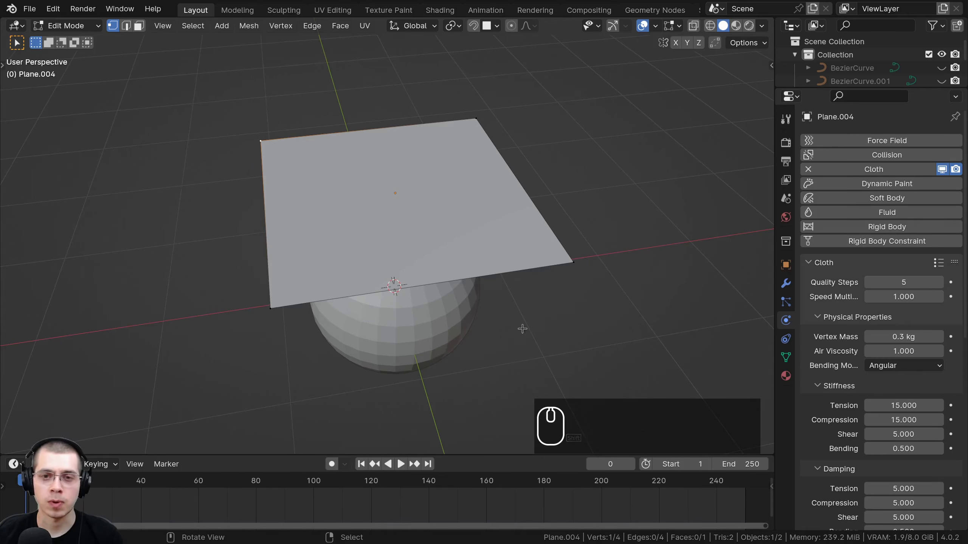
pyautogui.scroll(3)
pyautogui.press('a')
pyautogui.press('a')
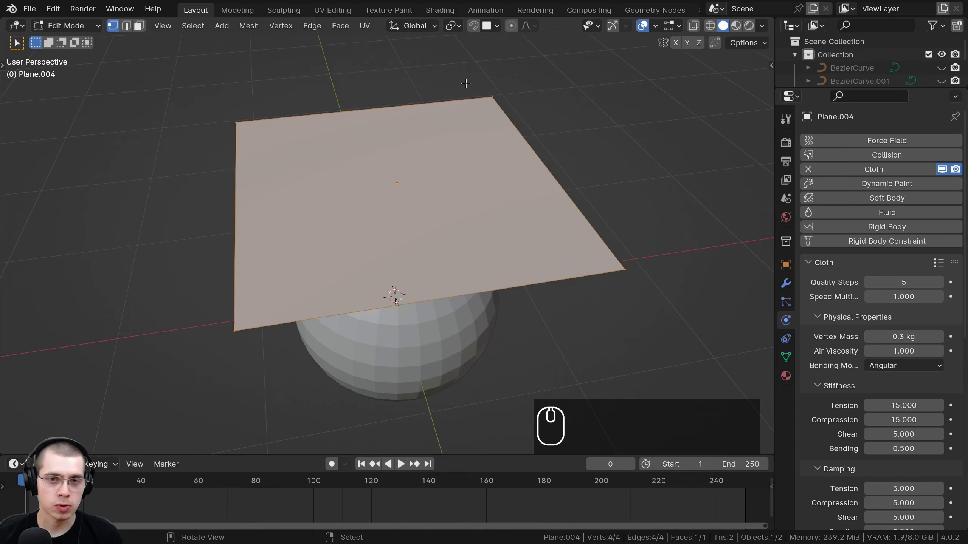
# Subdivide the plane with 40 cuts into a dense grid of about 1,681 faces
pyautogui.press('w')
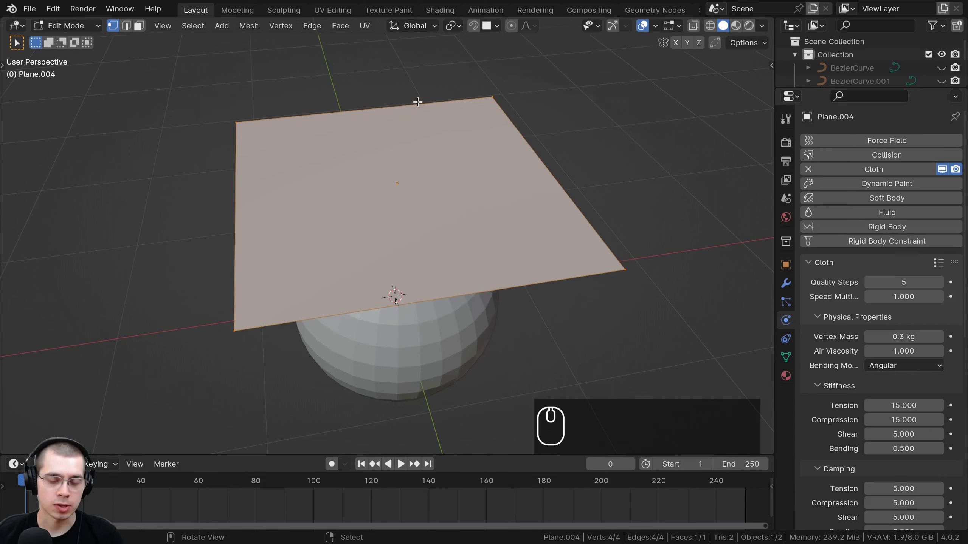
pyautogui.press('w')
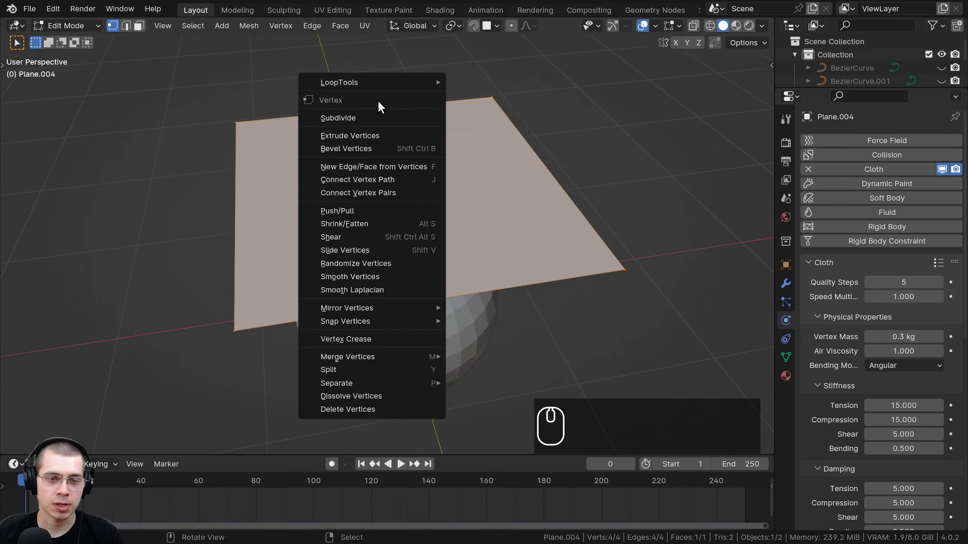
pyautogui.press('w')
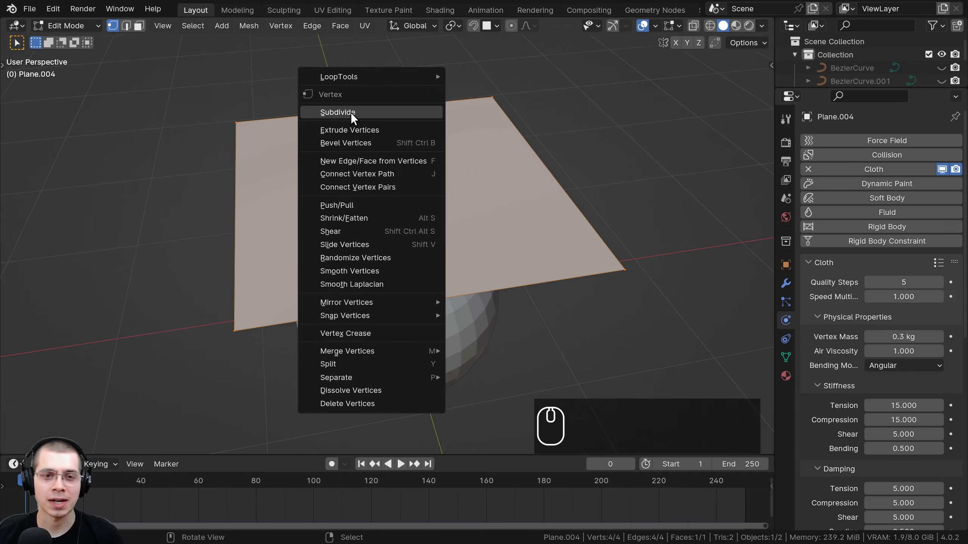
pyautogui.click(354, 116)
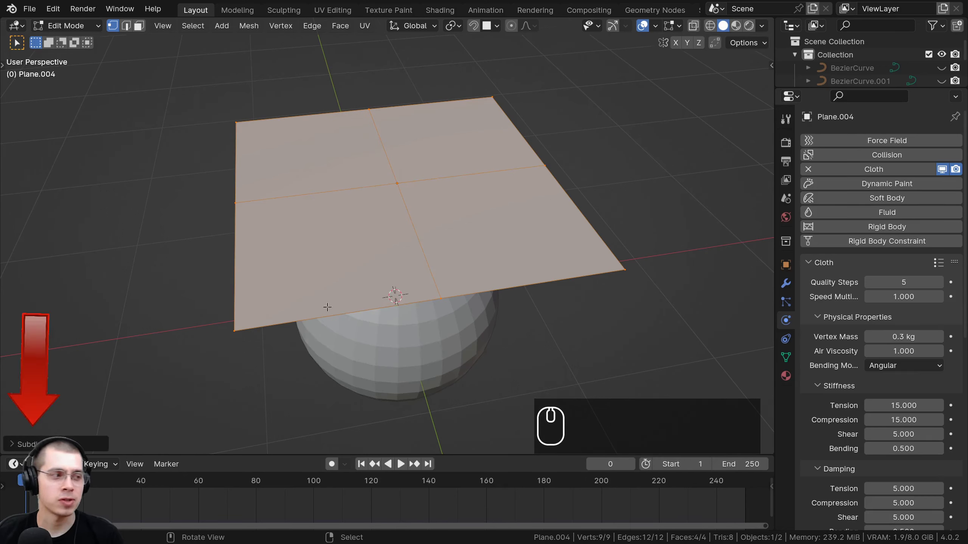
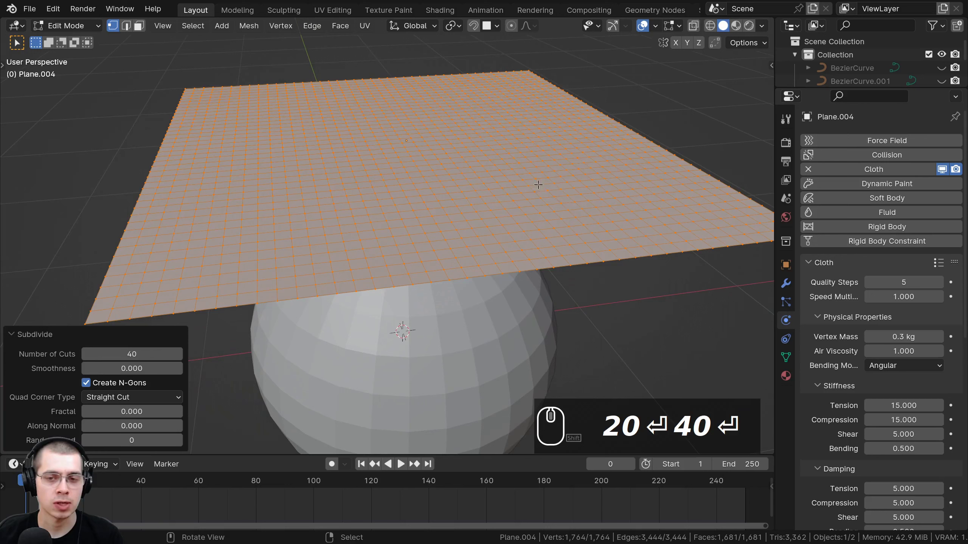
pyautogui.write('40')
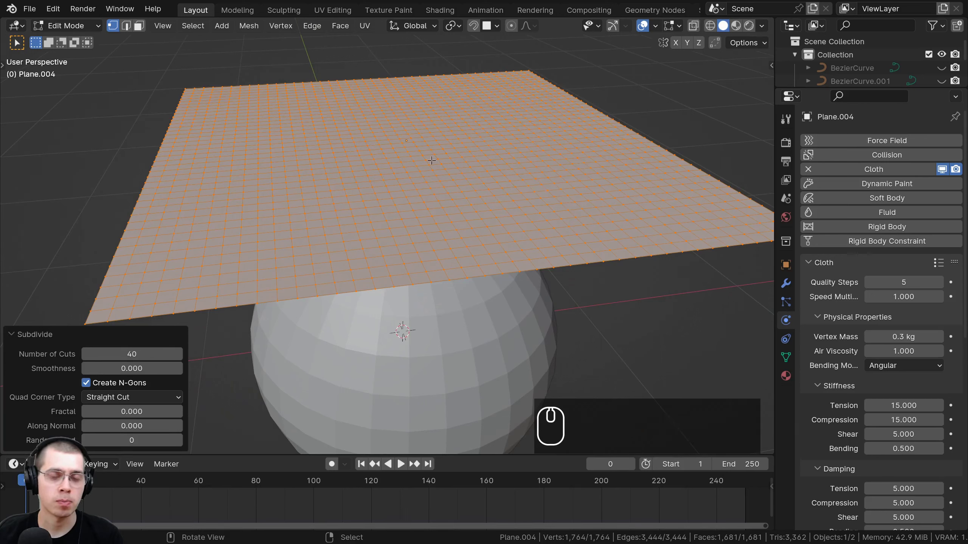
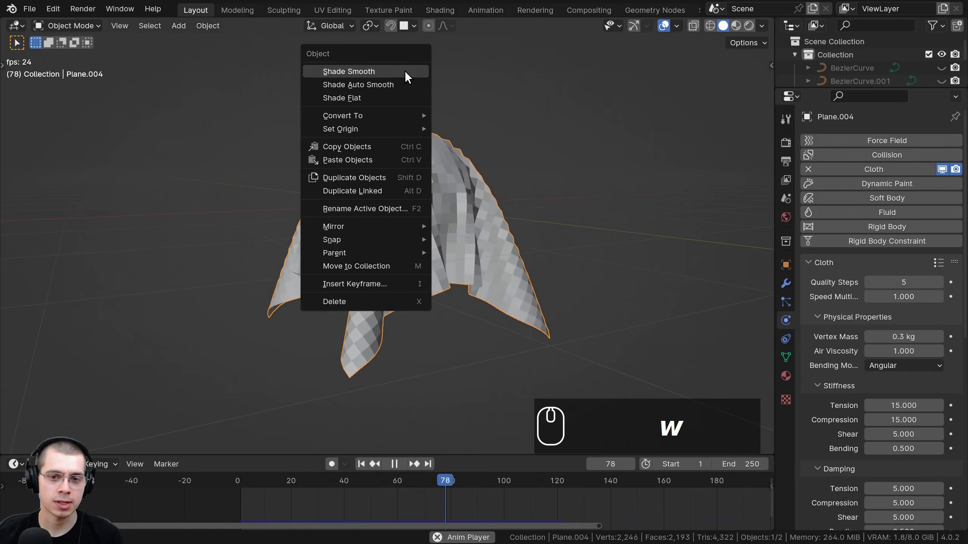
# Shade the draped cloth smooth and check it from around the sphere
pyautogui.click(408, 76)
pyautogui.press('space')
pyautogui.moveTo(338, 488); pyautogui.dragTo(243, 444)
pyautogui.moveTo(284, 312); pyautogui.dragTo(456, 319)
# Add a level-2 Subdivision Surface modifier (Ctrl+2) so the cloth folds look soft
pyautogui.press('w')
pyautogui.press('ctrl+2')
pyautogui.moveTo(459, 238); pyautogui.dragTo(466, 229)
pyautogui.scroll(3)
pyautogui.moveTo(466, 217); pyautogui.dragTo(299, 487)
pyautogui.scroll(3)
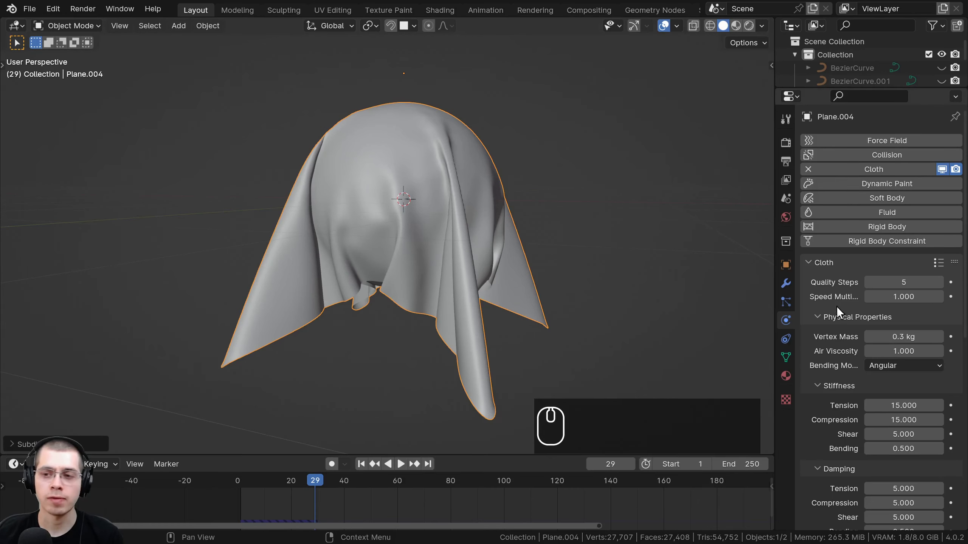
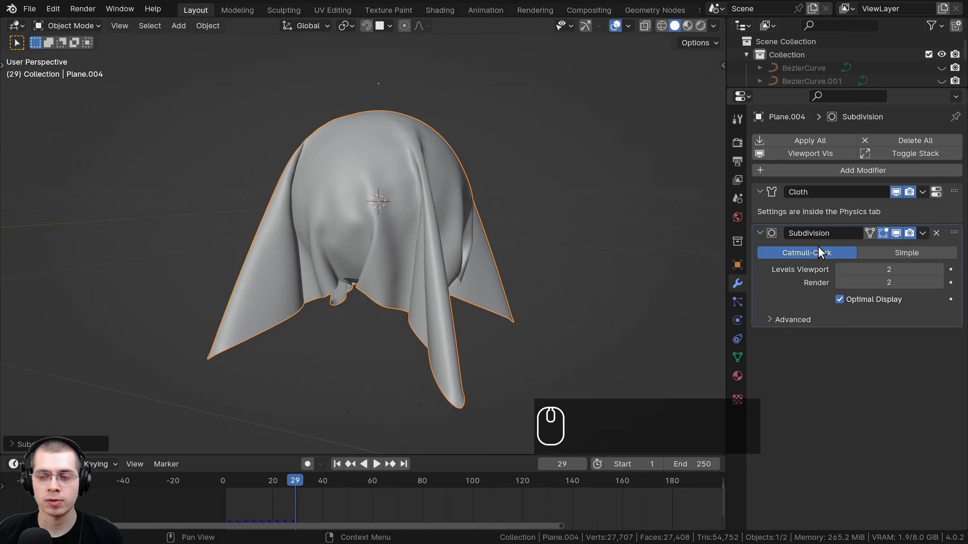
# Confirm Cloth sits above the level-2 Catmull-Clark Subdivision in the modifier stack, then return to physics
pyautogui.click(807, 216)
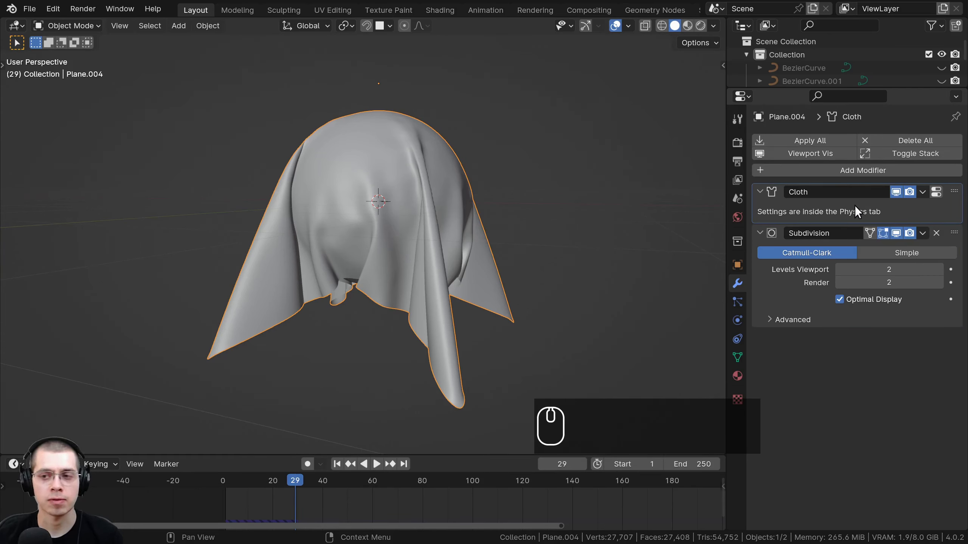
pyautogui.click(796, 289)
pyautogui.click(807, 218)
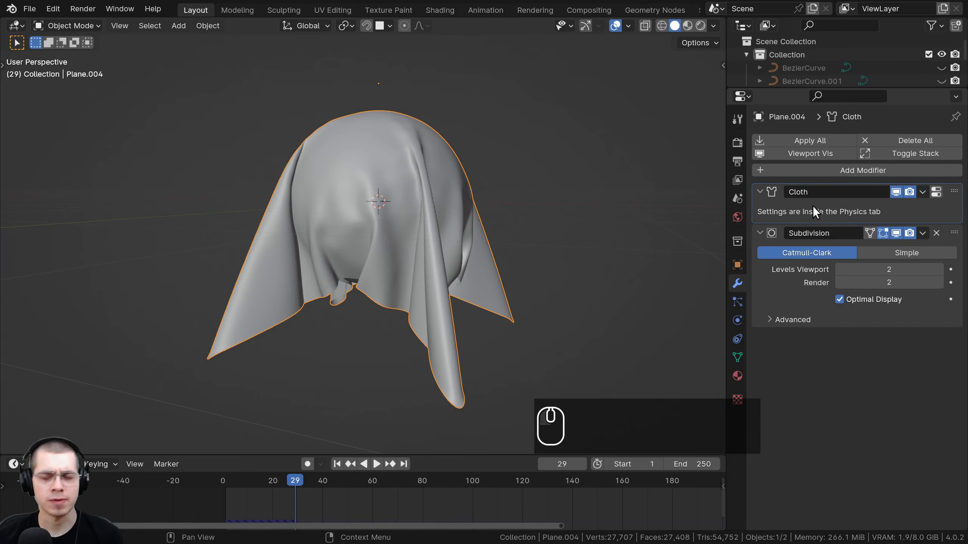
pyautogui.moveTo(826, 207); pyautogui.dragTo(816, 243)
pyautogui.click(796, 293)
pyautogui.click(829, 217)
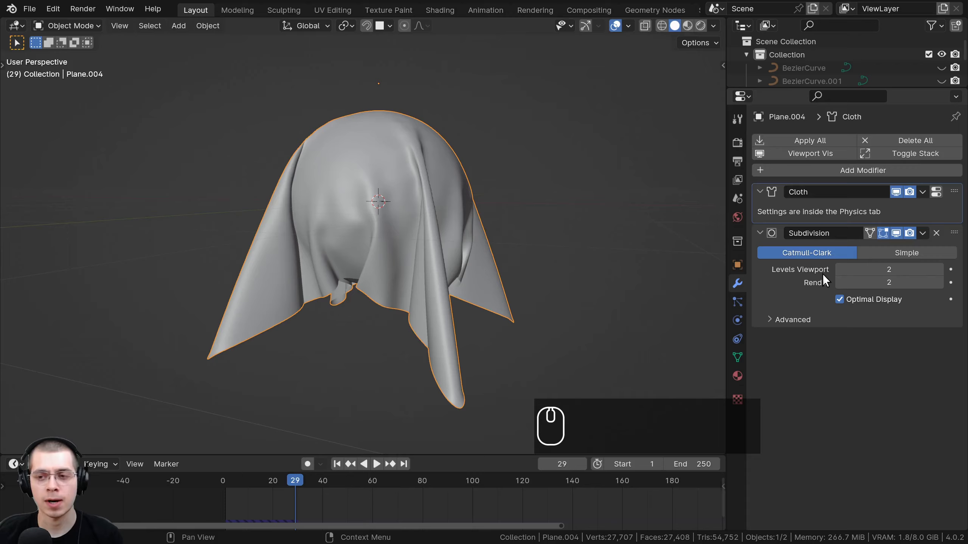
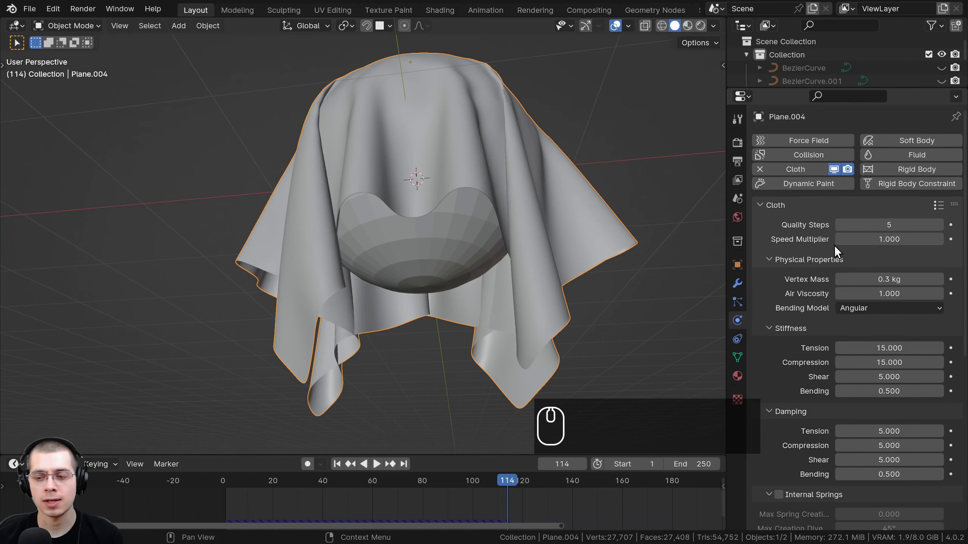
pyautogui.scroll(-3)
pyautogui.moveTo(781, 494); pyautogui.dragTo(752, 302)
pyautogui.scroll(-3)
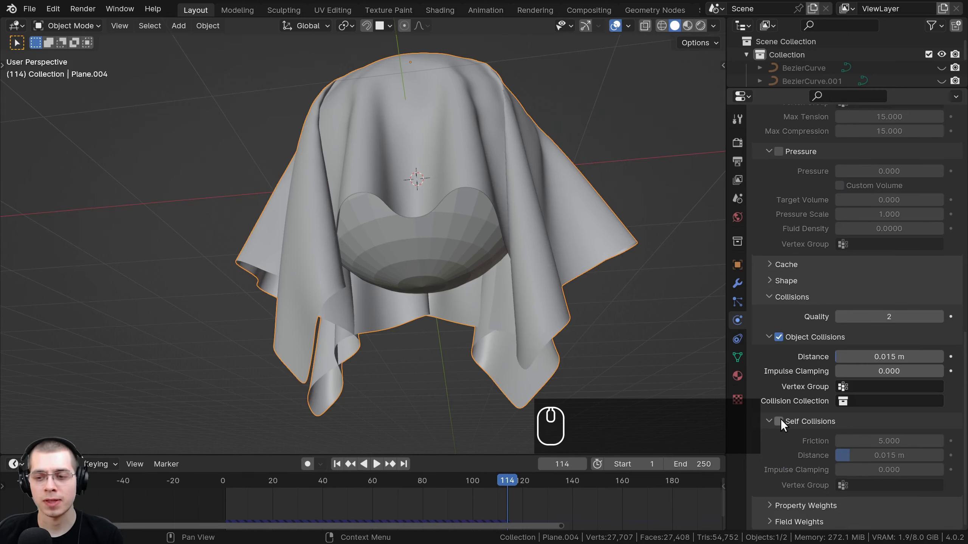
pyautogui.click(783, 425)
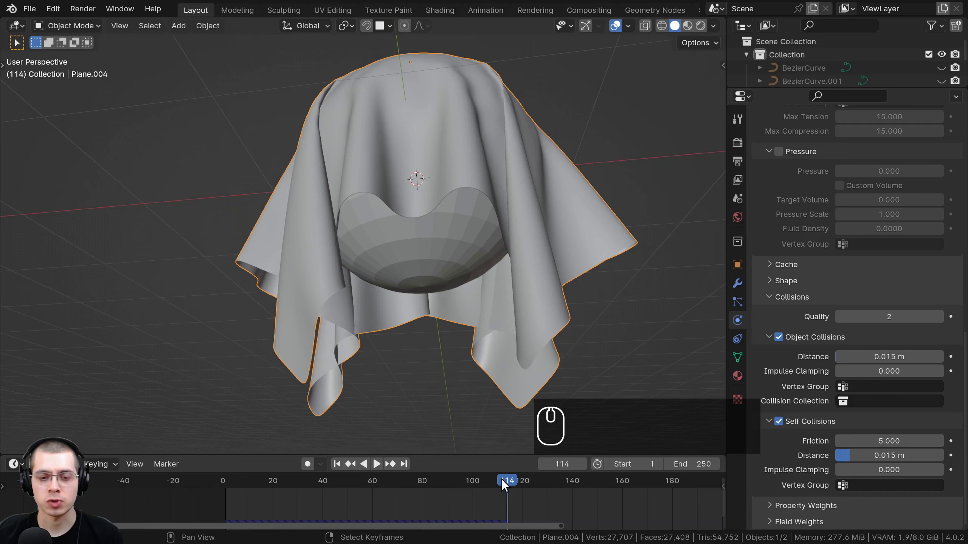
pyautogui.moveTo(490, 482); pyautogui.dragTo(416, 476)
# Replay the cloth drop from frame 1 until it settles over the sphere, then stop playback
pyautogui.click(341, 464)
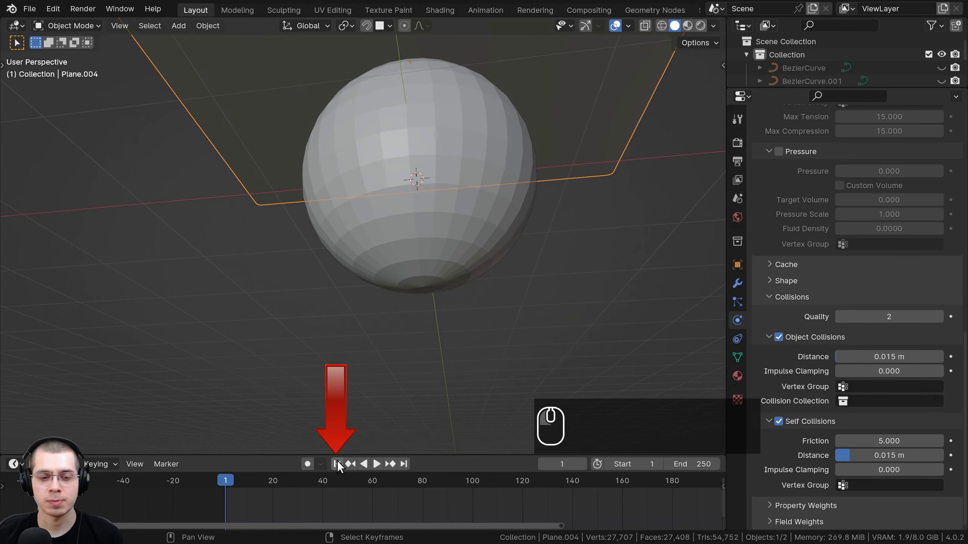
pyautogui.scroll(-3)
pyautogui.press('space')
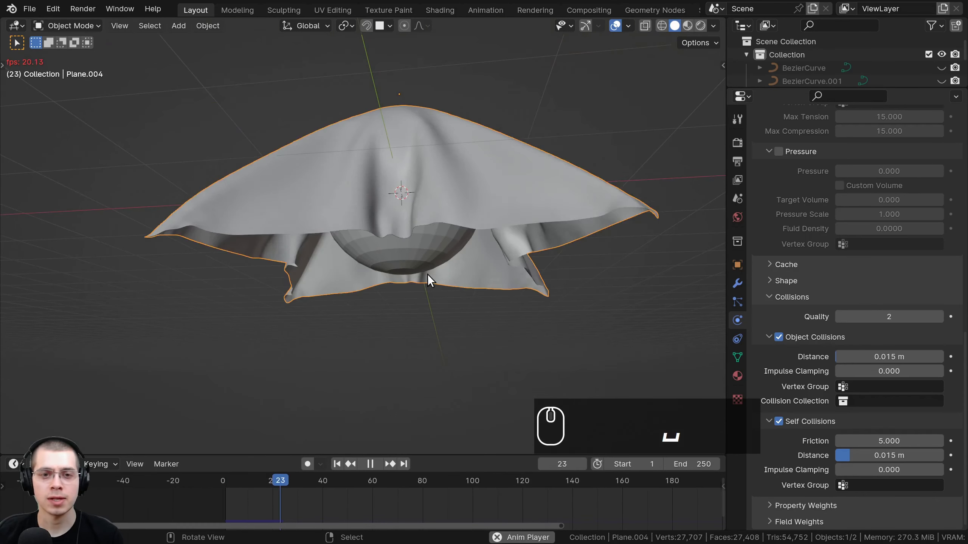
pyautogui.scroll(3)
pyautogui.middleClick(396, 242)
pyautogui.middleClick(385, 238)
pyautogui.scroll(-3)
pyautogui.moveTo(479, 307); pyautogui.dragTo(602, 315)
pyautogui.press('space')
pyautogui.scroll(-3)
pyautogui.scroll(3)
pyautogui.scroll(-3)
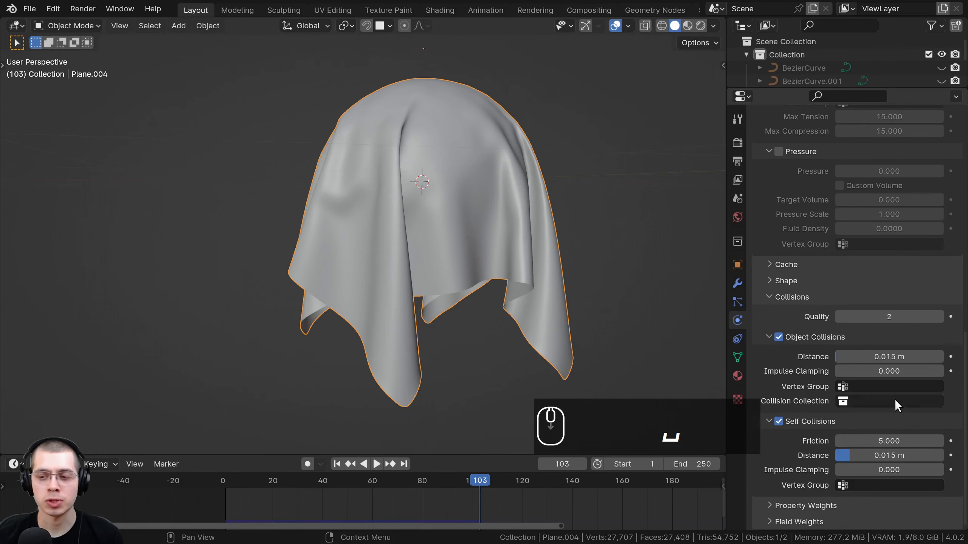
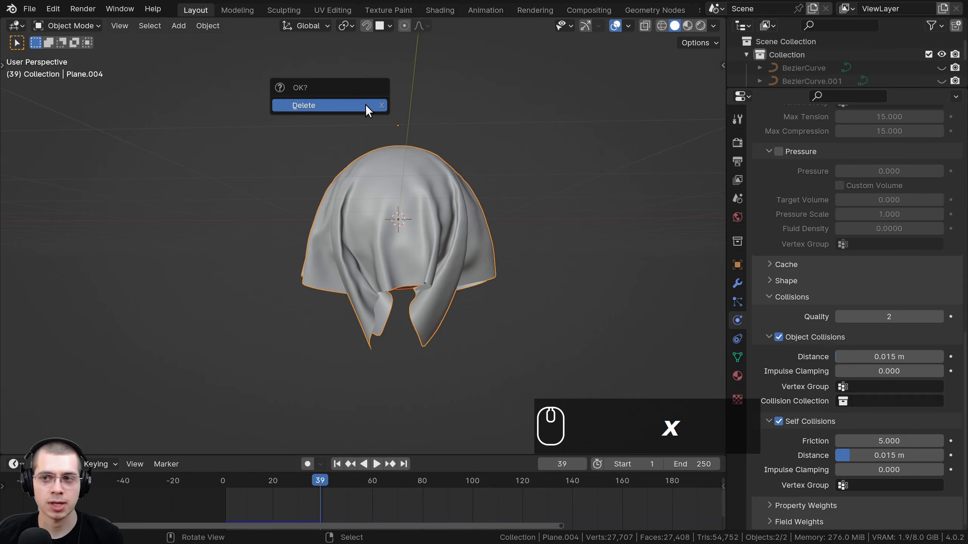
# Delete the test cloth and sphere and bring the snowman back into view
pyautogui.click(369, 108)
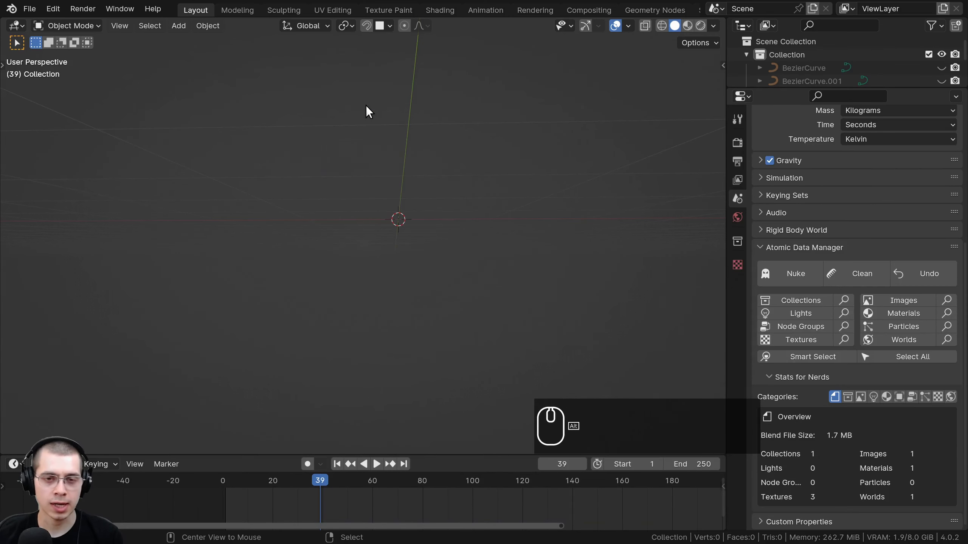
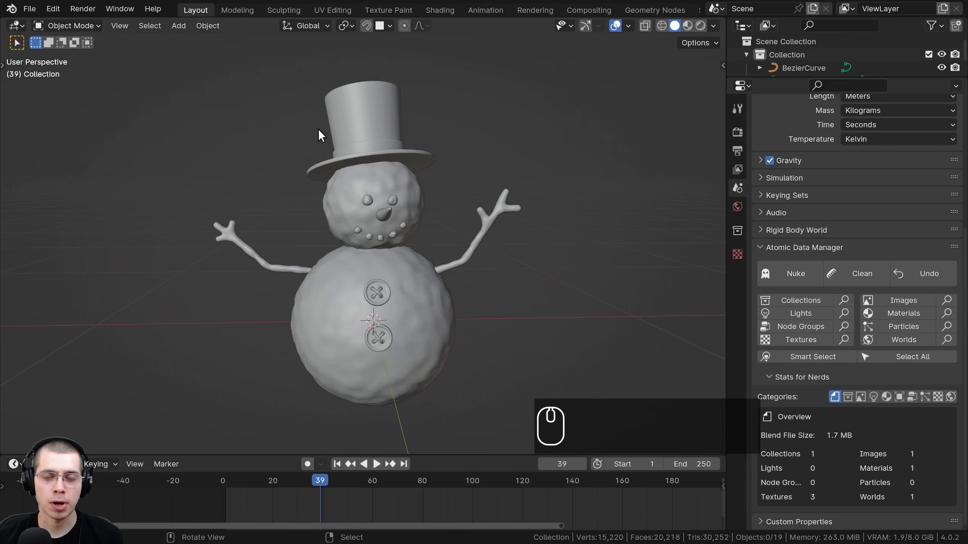
pyautogui.moveTo(397, 140); pyautogui.dragTo(296, 78)
pyautogui.scroll(3)
pyautogui.moveTo(296, 78); pyautogui.dragTo(436, 242)
# Hide the snowman's head and hat, leaving body, arms and buttons seen from above
pyautogui.click(436, 241)
pyautogui.press('h')
pyautogui.moveTo(430, 233); pyautogui.dragTo(337, 231)
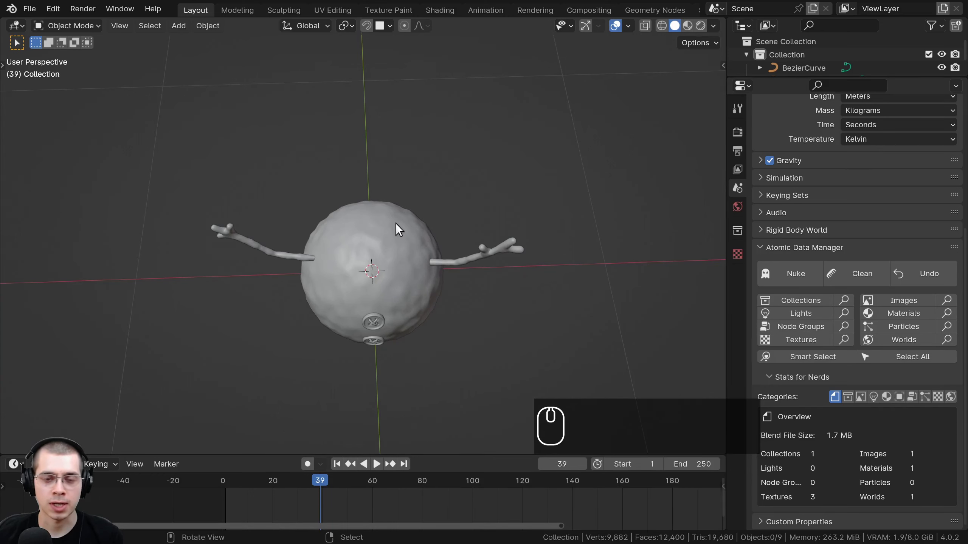
pyautogui.moveTo(368, 247); pyautogui.dragTo(382, 154)
pyautogui.press('shift+a')
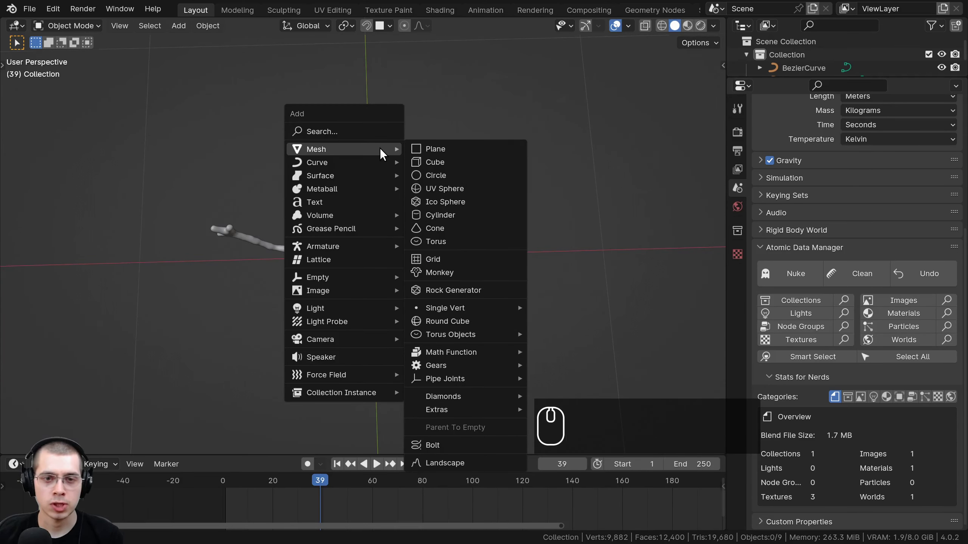
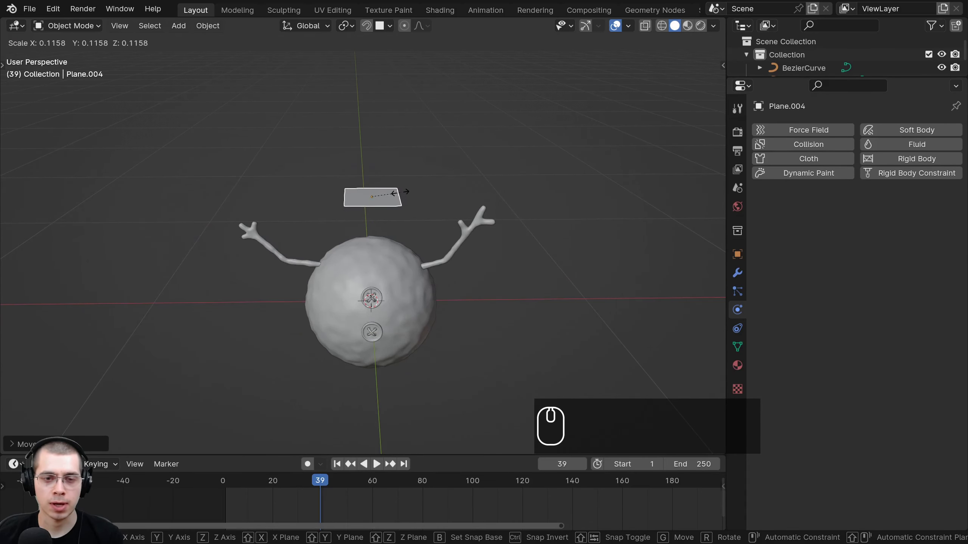
# Select the small plane and apply its scale from top view
pyautogui.click(392, 196)
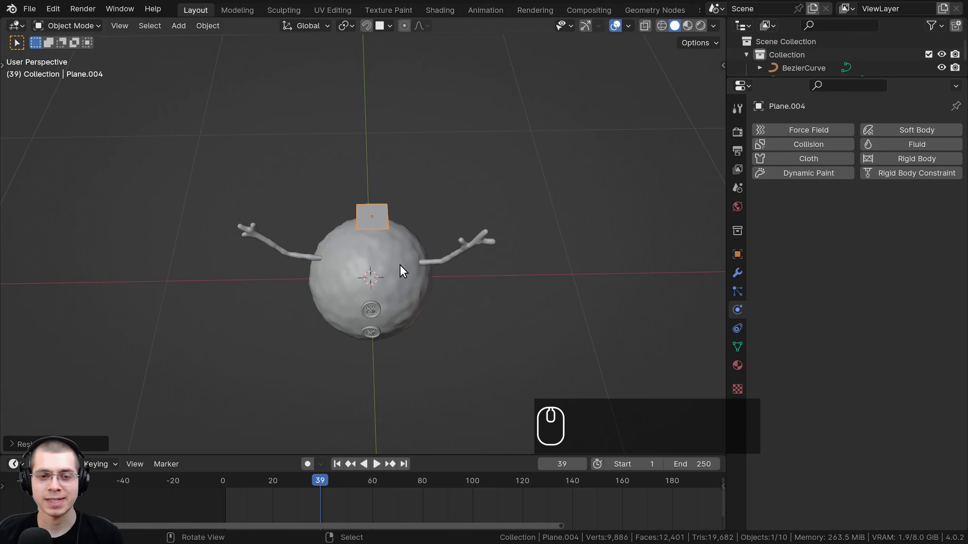
pyautogui.press('KP_7')
pyautogui.scroll(3)
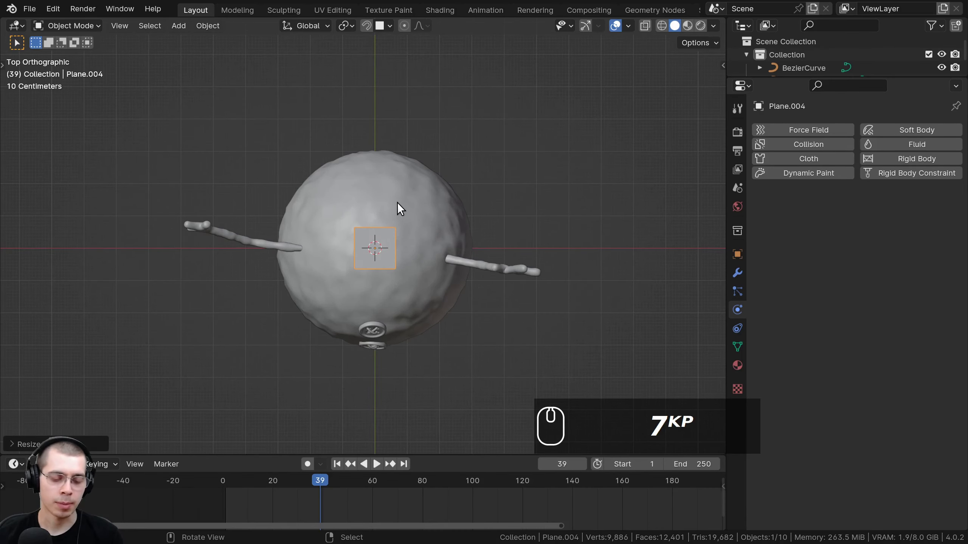
pyautogui.press('ctrl+a')
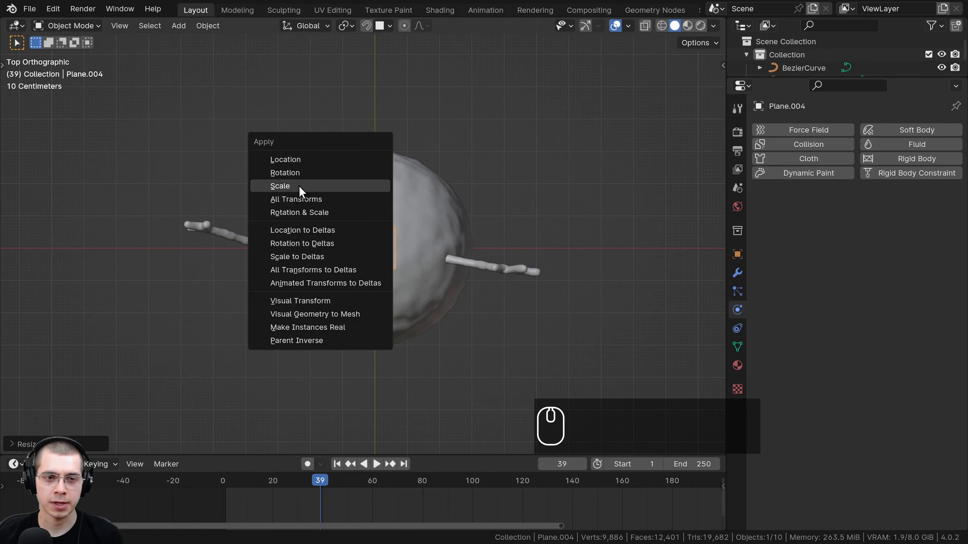
pyautogui.click(302, 189)
# In Edit Mode, scale and move the plane's geometry toward the front of the body
pyautogui.middleClick(383, 194)
pyautogui.scroll(3)
pyautogui.scroll(-3)
pyautogui.press('Tab')
pyautogui.scroll(-3)
pyautogui.press('s')
pyautogui.moveTo(448, 198); pyautogui.dragTo(385, 197)
pyautogui.press('g')
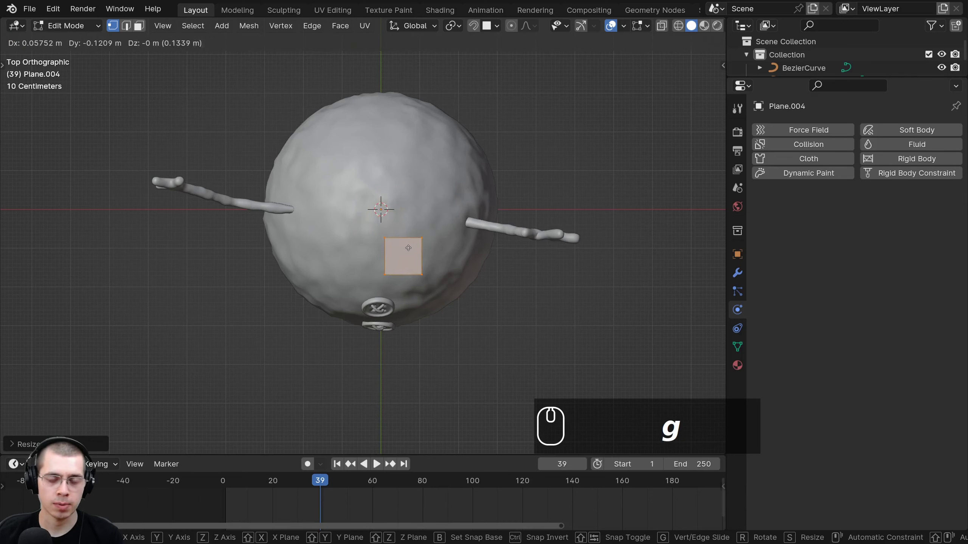
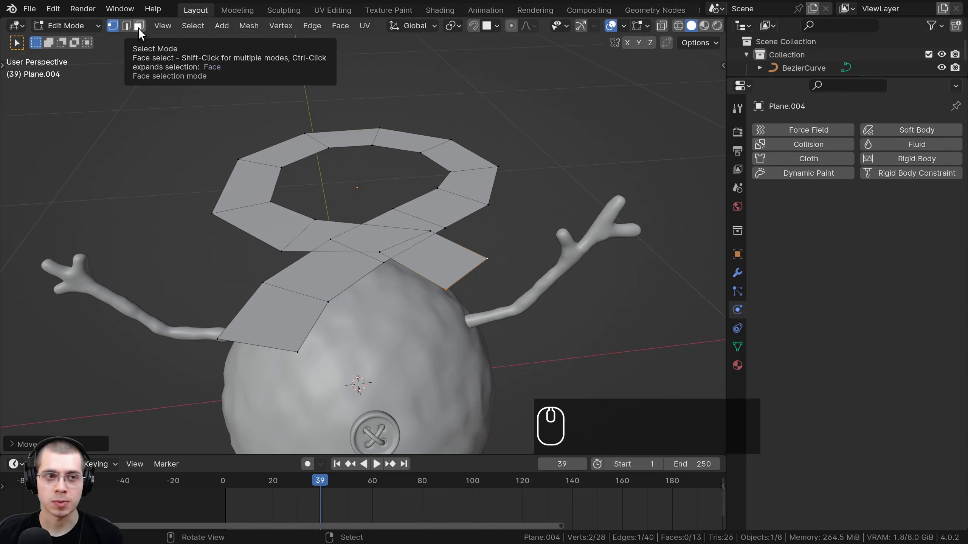
# Switch to face selection and view the scarf where its tails cross
pyautogui.click(141, 33)
pyautogui.moveTo(387, 214); pyautogui.dragTo(367, 210)
pyautogui.moveTo(367, 210); pyautogui.dragTo(373, 211)
pyautogui.rightClick(373, 211)
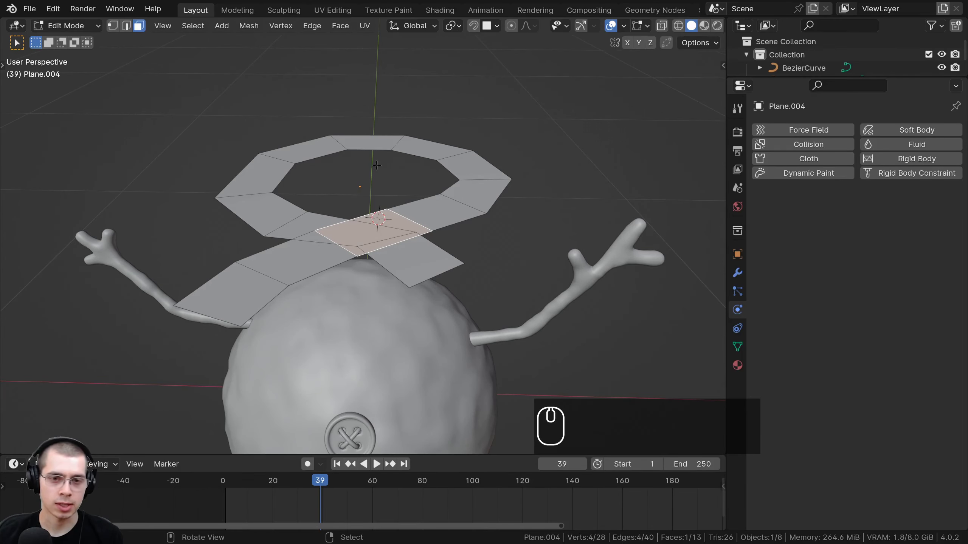
# Raise the crossing tail faces along Z so the overlapping faces separate
pyautogui.press('g')
pyautogui.write('z')
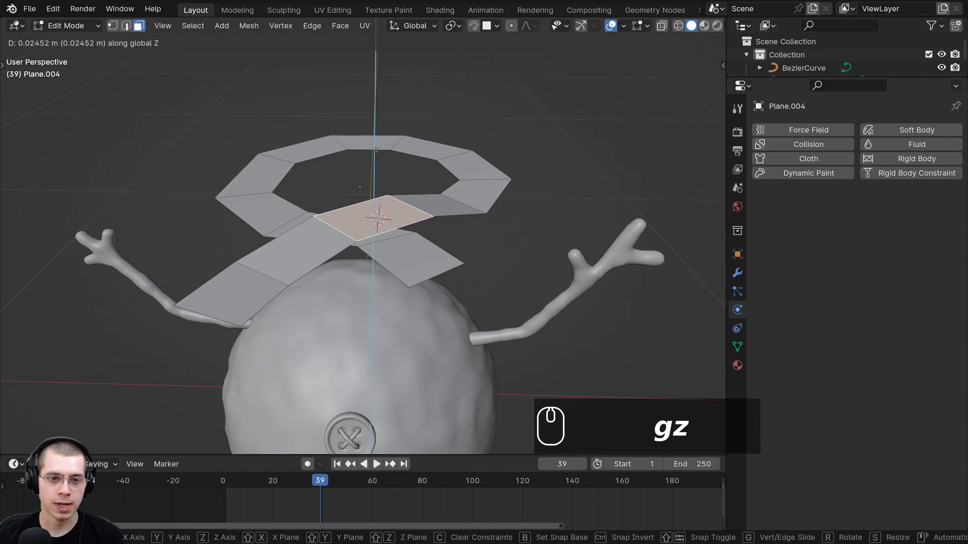
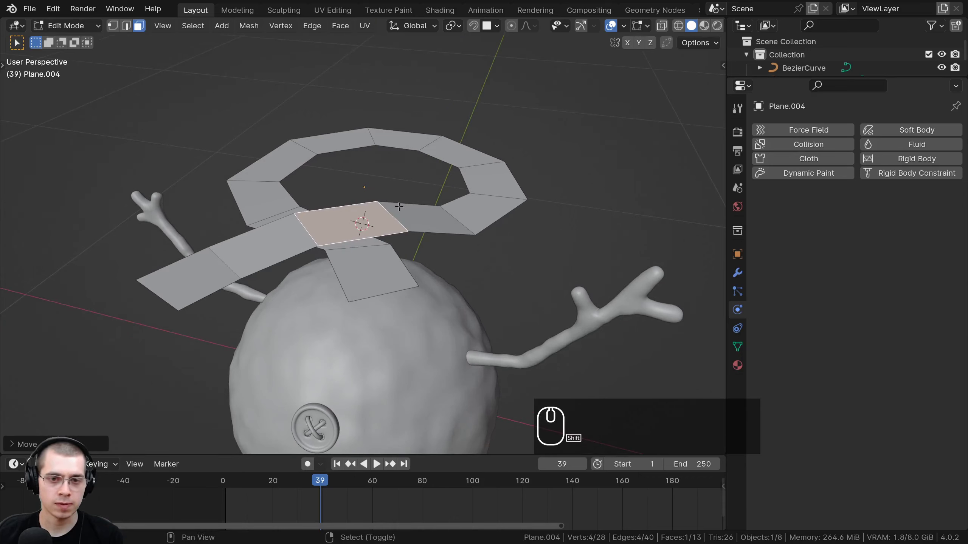
pyautogui.moveTo(397, 201); pyautogui.dragTo(281, 217)
pyautogui.moveTo(281, 218); pyautogui.dragTo(285, 223)
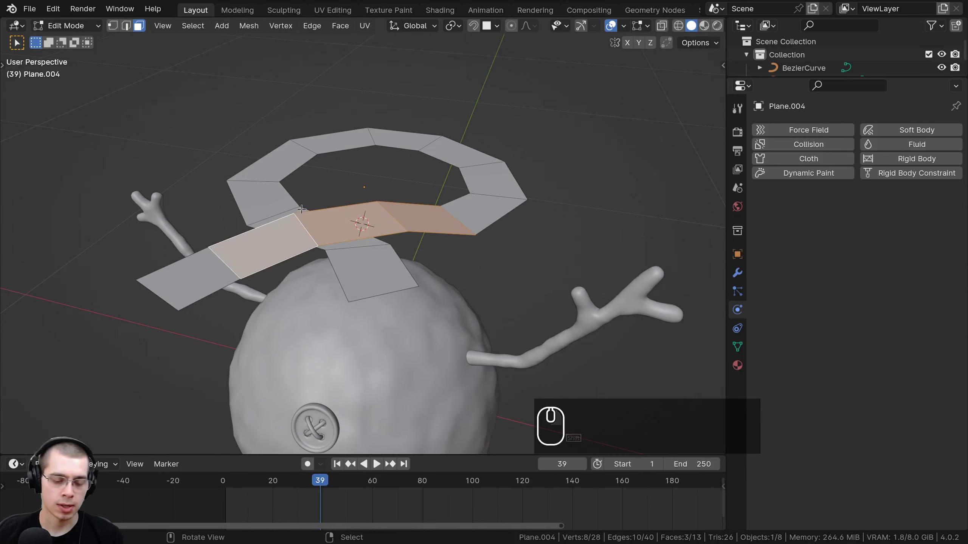
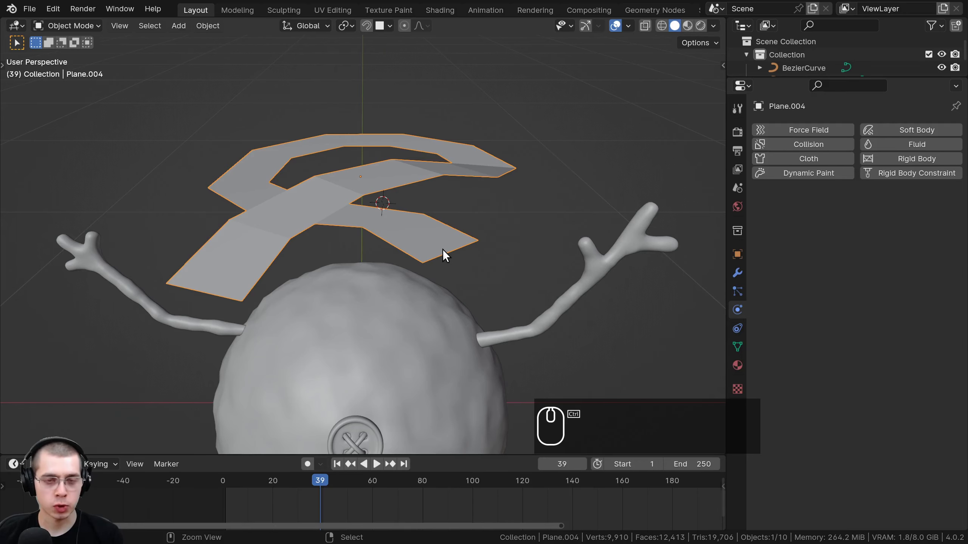
# Add a level-2 Subdivision modifier to the scarf and inspect the smoothed ribbon
pyautogui.press('ctrl+2')
pyautogui.moveTo(451, 227); pyautogui.dragTo(760, 290)
pyautogui.scroll(-3)
pyautogui.click(744, 279)
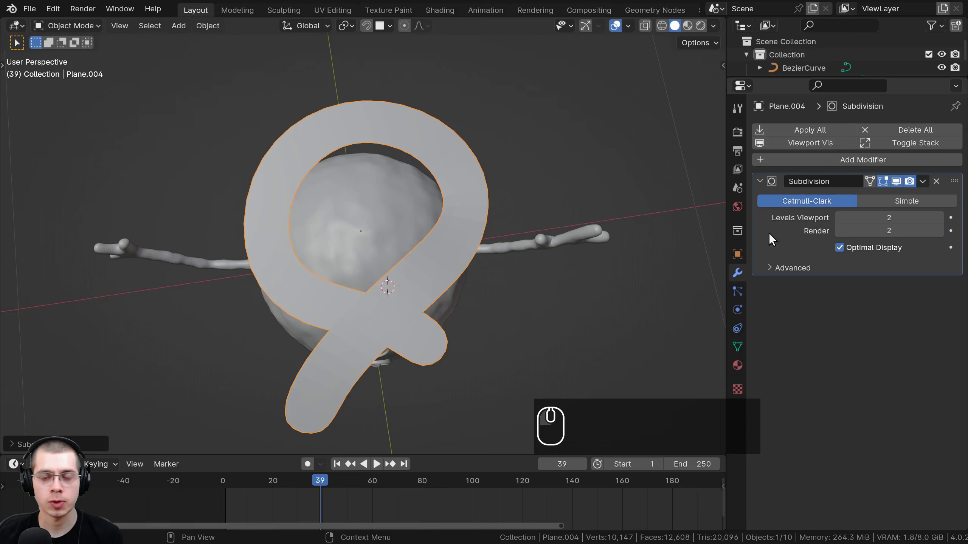
pyautogui.moveTo(475, 258); pyautogui.dragTo(465, 241)
pyautogui.scroll(3)
pyautogui.moveTo(357, 212); pyautogui.dragTo(339, 316)
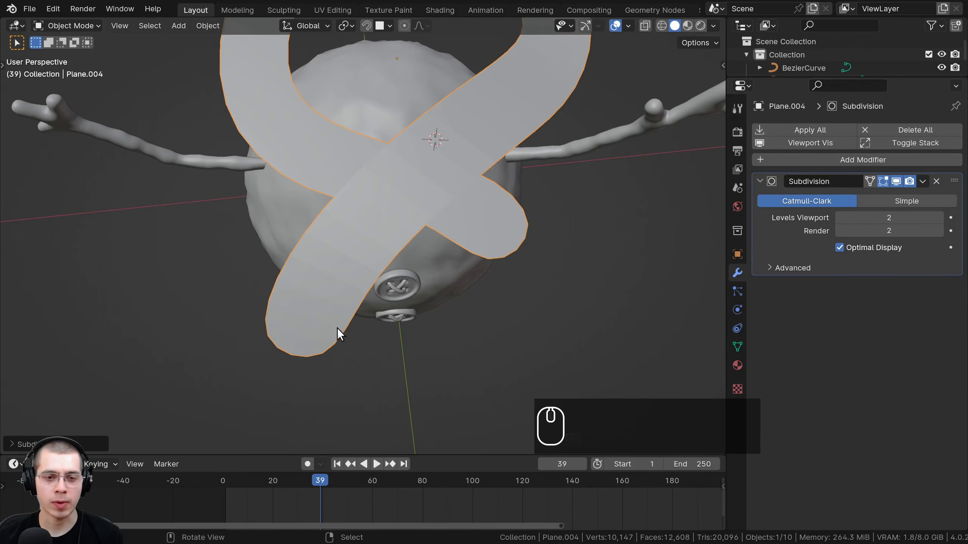
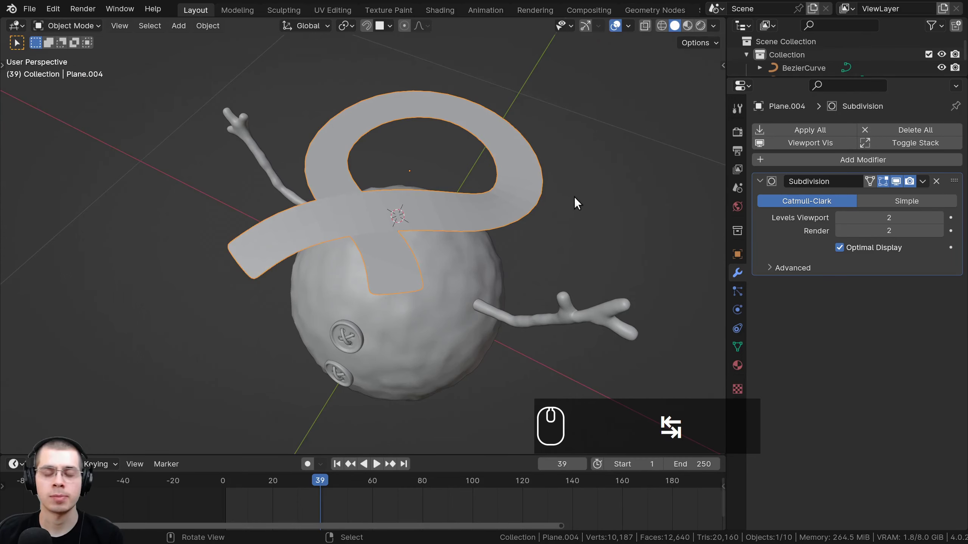
# Apply the Subdivision modifier so the smoothing becomes permanent mesh
pyautogui.moveTo(576, 221); pyautogui.dragTo(383, 221)
pyautogui.scroll(3)
pyautogui.moveTo(412, 201); pyautogui.dragTo(432, 173)
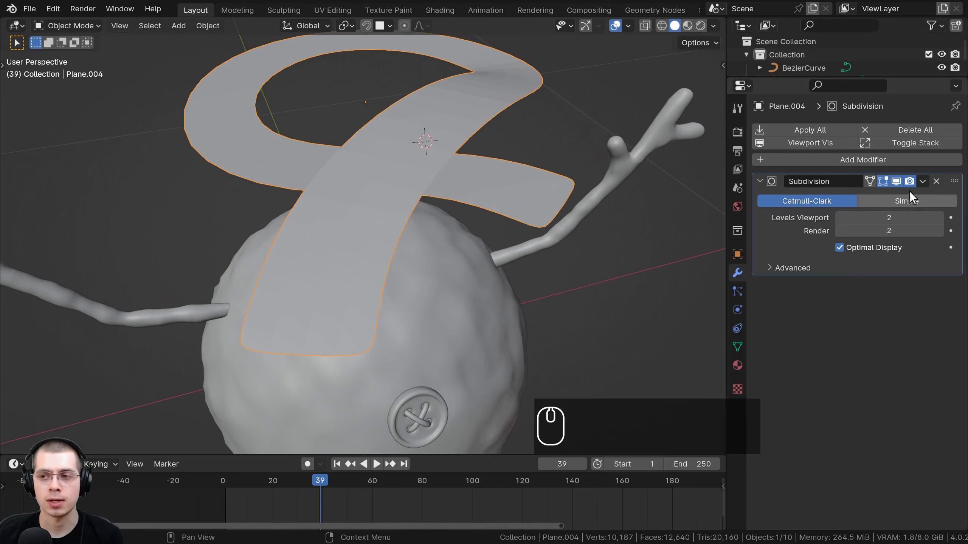
pyautogui.click(930, 183)
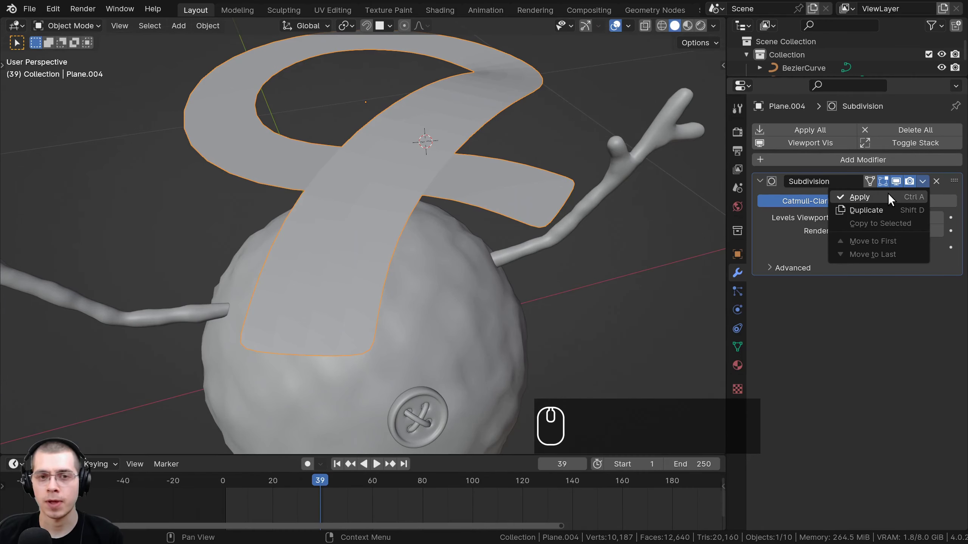
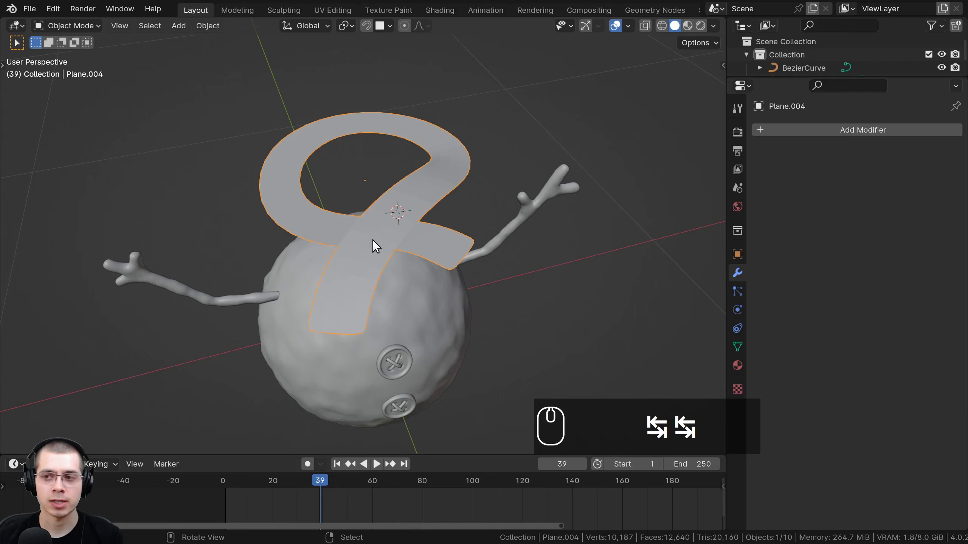
# Add a Cloth modifier to the scarf and rewind to the first frame
pyautogui.scroll(3)
pyautogui.click(824, 136)
pyautogui.press('c')
pyautogui.write('lot')
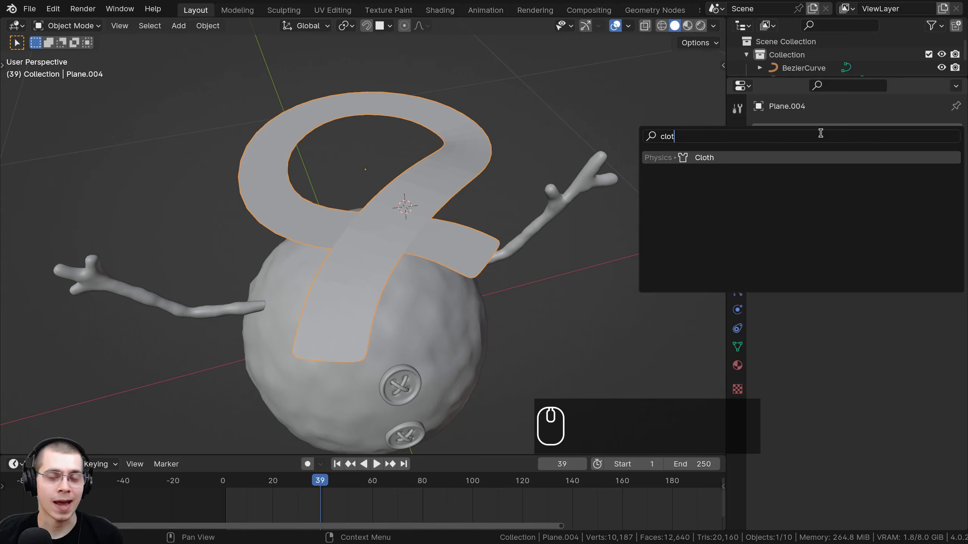
pyautogui.press('Return')
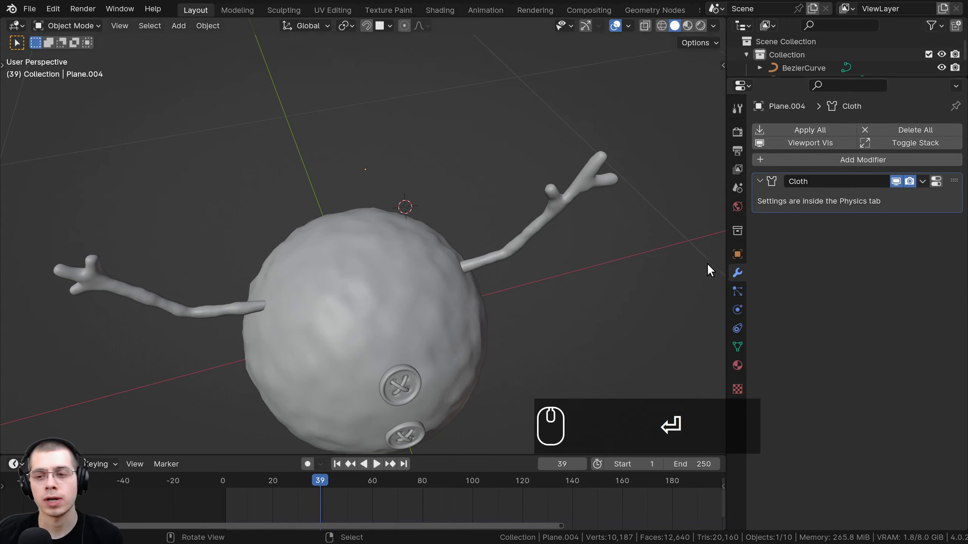
pyautogui.click(740, 313)
# Select the snowman's body and show its Physics properties
pyautogui.scroll(-3)
pyautogui.moveTo(318, 483); pyautogui.dragTo(245, 458)
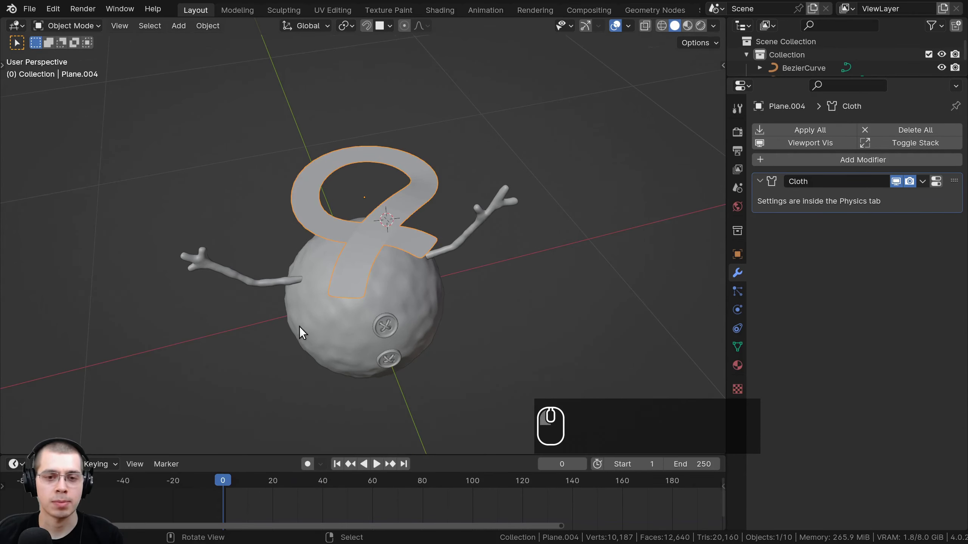
pyautogui.click(295, 274)
pyautogui.scroll(3)
pyautogui.press('space')
pyautogui.scroll(-3)
pyautogui.press('space')
pyautogui.moveTo(292, 485); pyautogui.dragTo(203, 469)
pyautogui.scroll(3)
pyautogui.moveTo(330, 248); pyautogui.dragTo(338, 205)
pyautogui.rightClick(343, 215)
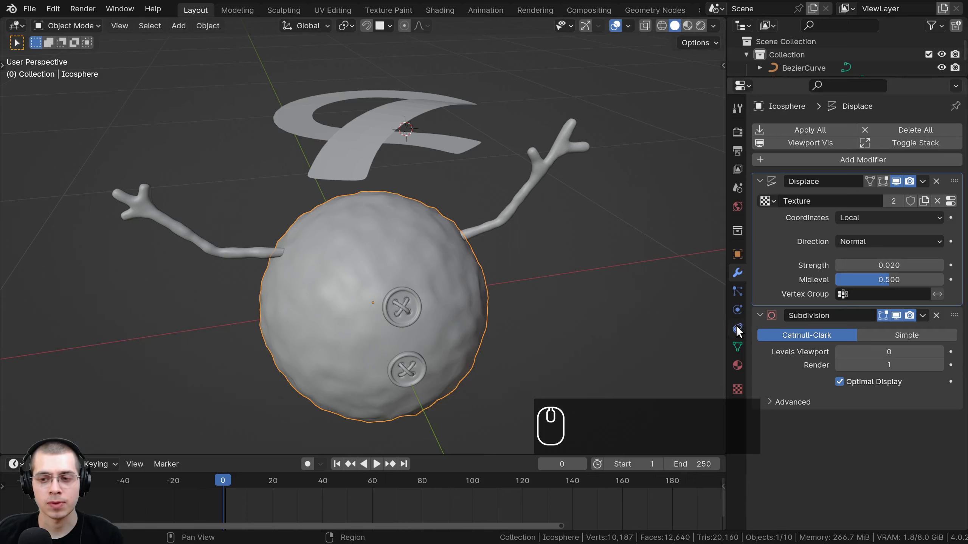
pyautogui.click(742, 318)
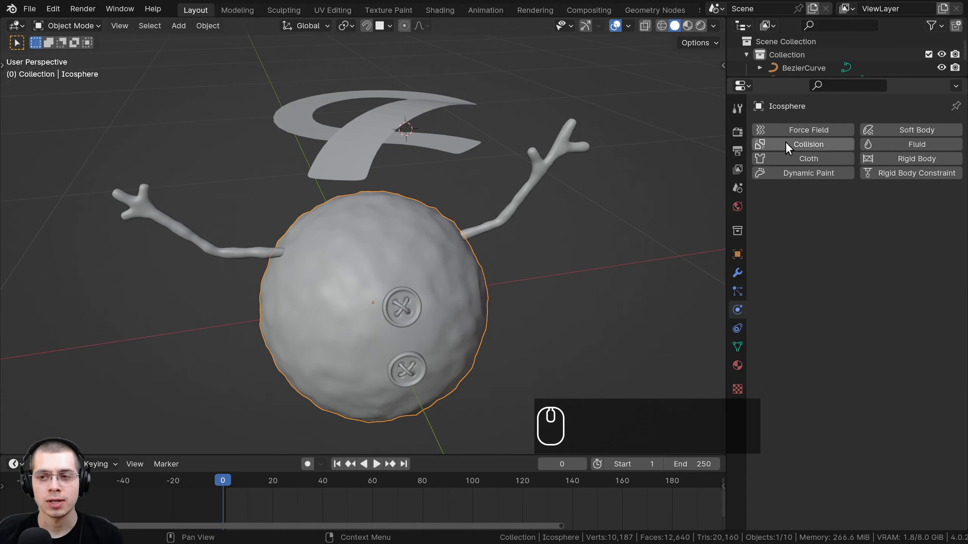
# Enable Collision on the snowman body and play the simulation so the scarf drapes
pyautogui.click(803, 148)
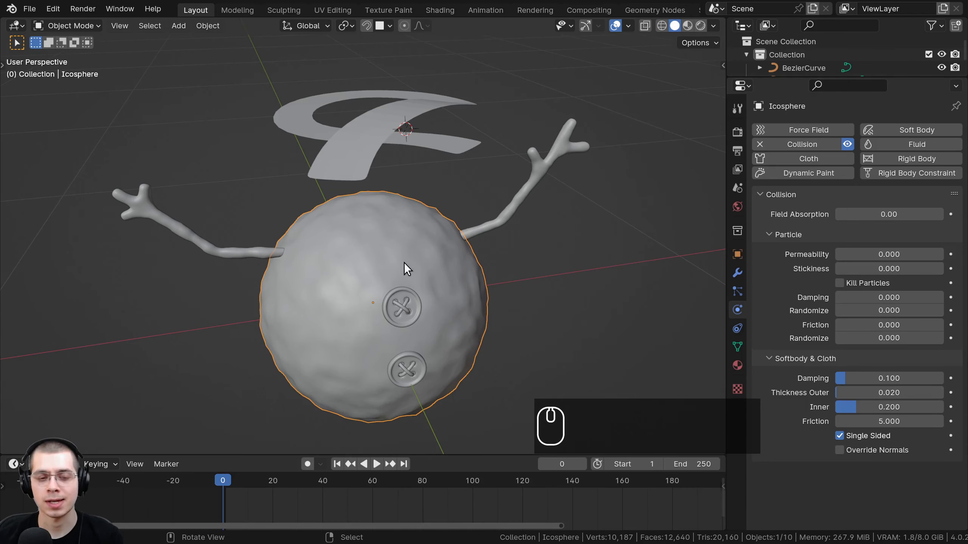
pyautogui.press('space')
pyautogui.moveTo(275, 489); pyautogui.dragTo(216, 456)
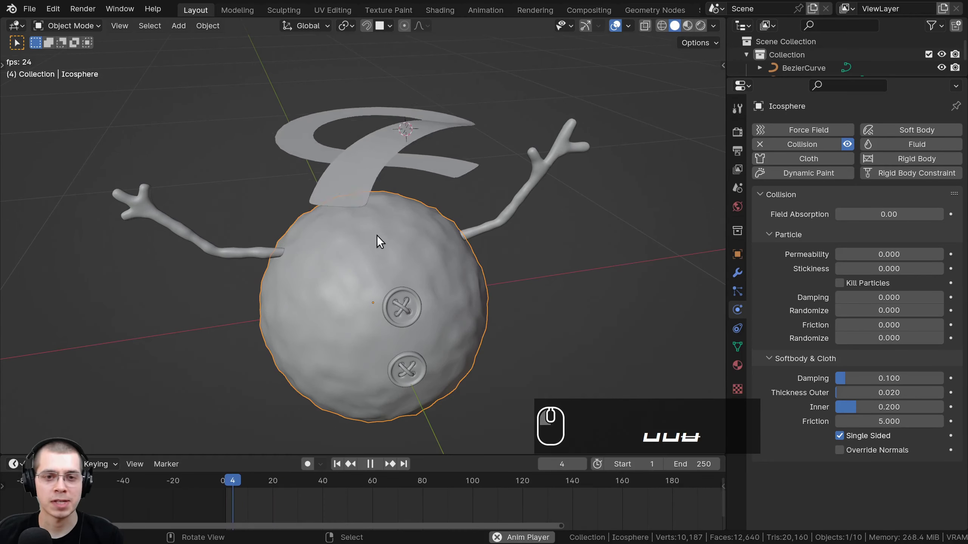
pyautogui.moveTo(407, 239); pyautogui.dragTo(396, 308)
pyautogui.middleClick(395, 315)
pyautogui.press('space')
pyautogui.click(290, 511)
pyautogui.press('space')
pyautogui.press('space')
pyautogui.press('space')
# Replay and rewind the scarf drop, orbiting to inspect how it rests on the body
pyautogui.scroll(-3)
pyautogui.middleClick(417, 242)
pyautogui.press('a')
pyautogui.press('space')
pyautogui.scroll(3)
pyautogui.write('aaa␣')
pyautogui.click(193, 495)
pyautogui.moveTo(365, 476); pyautogui.dragTo(296, 503)
pyautogui.moveTo(296, 503); pyautogui.dragTo(223, 482)
pyautogui.scroll(3)
pyautogui.moveTo(425, 240); pyautogui.dragTo(434, 144)
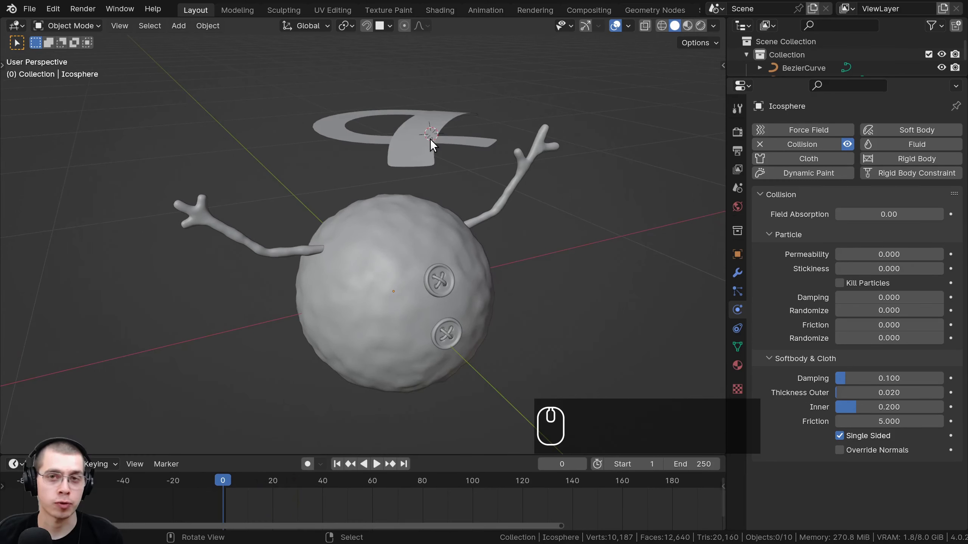
pyautogui.scroll(3)
pyautogui.moveTo(408, 226); pyautogui.dragTo(477, 218)
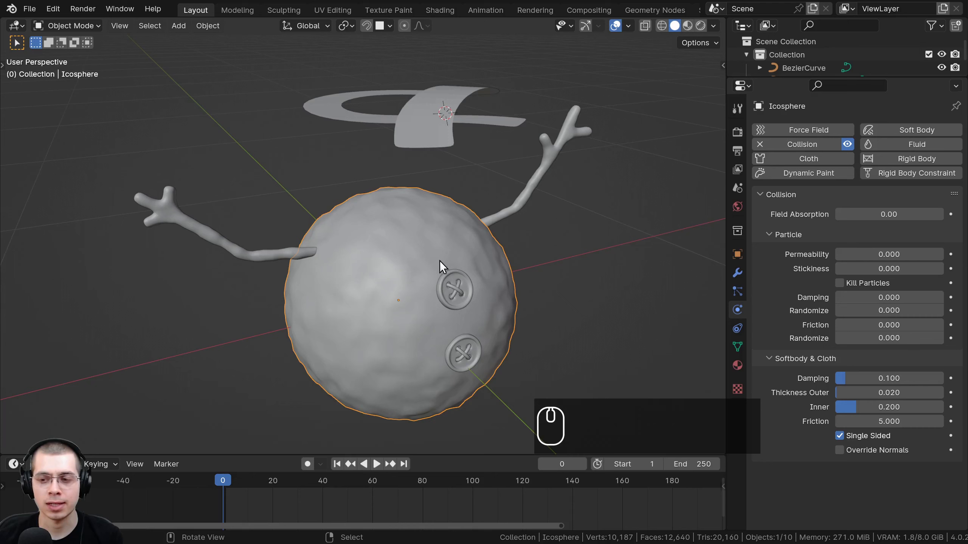
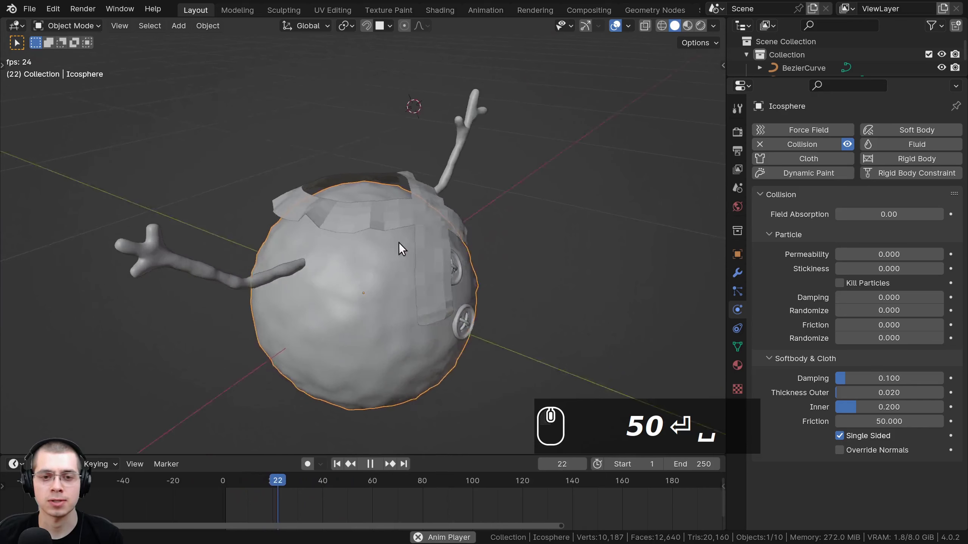
# Inspect the loosely draped scarf up close, then replay the cloth drop from the first frame
pyautogui.moveTo(406, 243); pyautogui.dragTo(439, 215)
pyautogui.scroll(3)
pyautogui.press('space')
pyautogui.click(443, 208)
pyautogui.moveTo(443, 208); pyautogui.dragTo(338, 235)
pyautogui.moveTo(393, 205); pyautogui.dragTo(435, 215)
pyautogui.scroll(3)
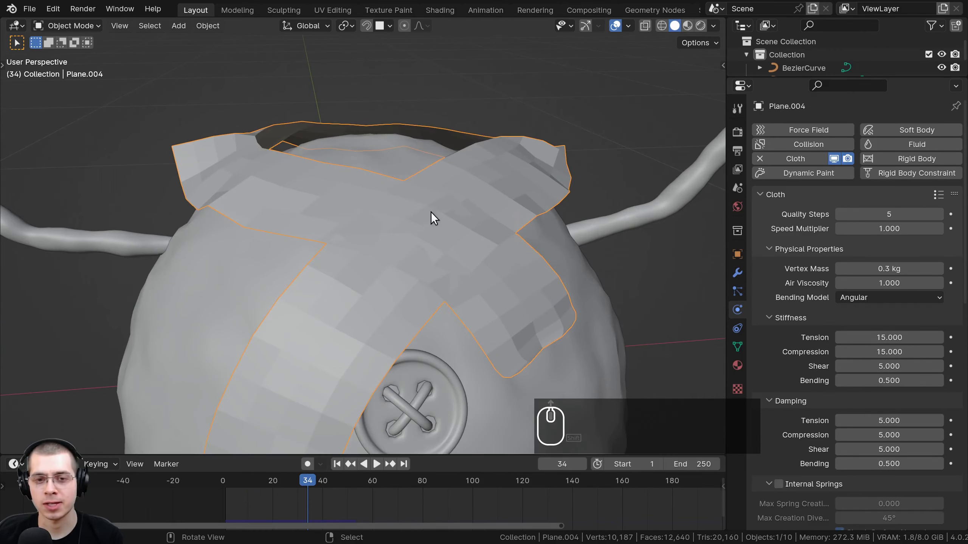
pyautogui.scroll(3)
pyautogui.scroll(-3)
pyautogui.scroll(-3)
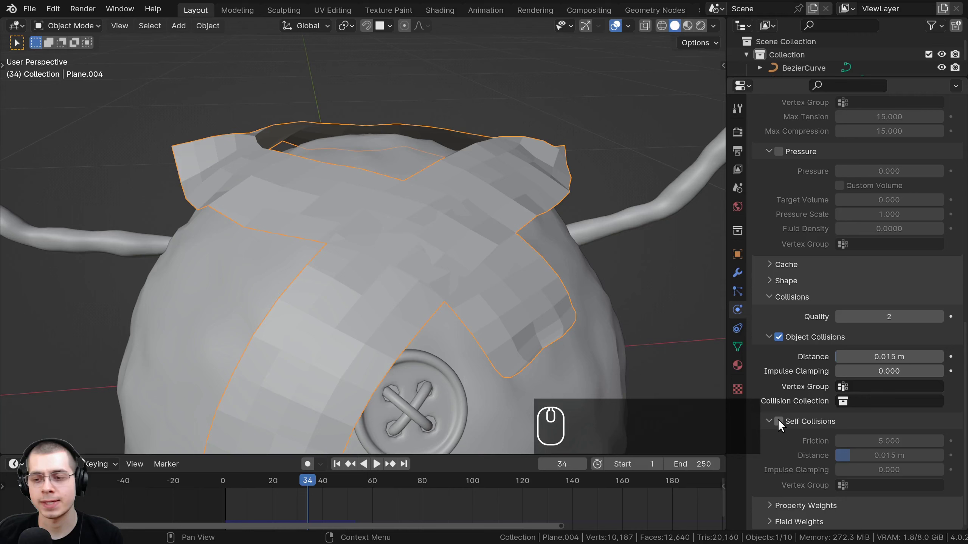
pyautogui.click(781, 424)
pyautogui.scroll(-3)
pyautogui.moveTo(299, 482); pyautogui.dragTo(356, 192)
pyautogui.scroll(-3)
pyautogui.press('space')
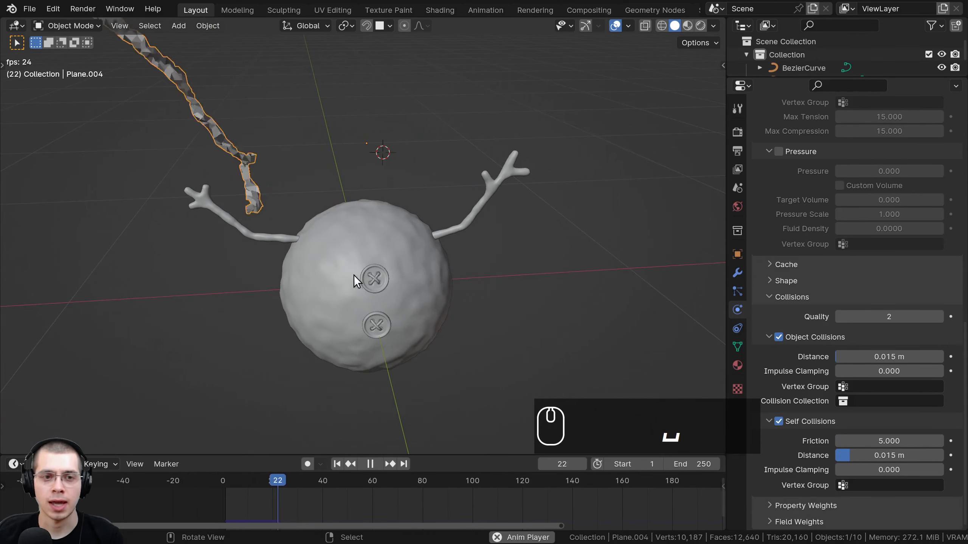
pyautogui.press('space')
# Replay the drop again and frame the view where the flat scarf meets the body
pyautogui.moveTo(304, 486); pyautogui.dragTo(271, 355)
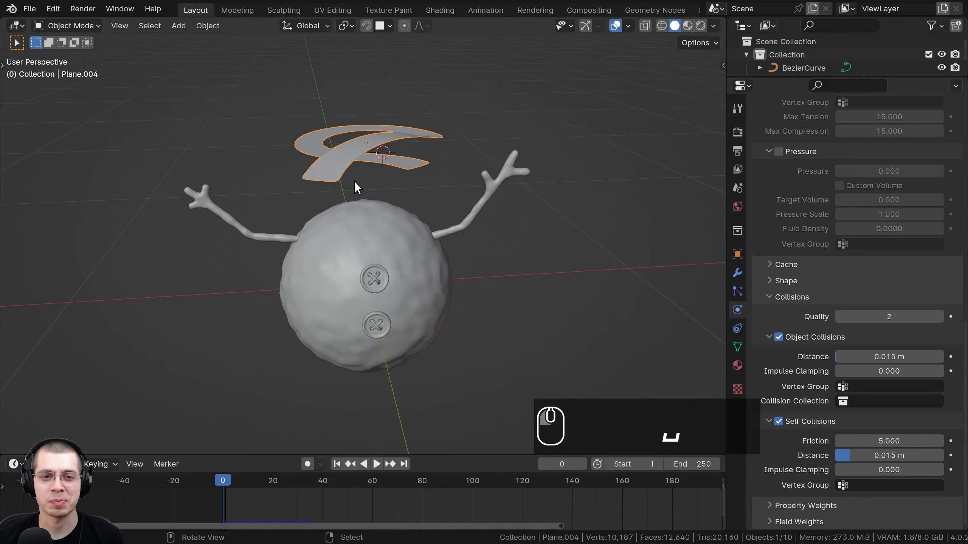
pyautogui.moveTo(358, 215); pyautogui.dragTo(356, 242)
pyautogui.click(357, 278)
pyautogui.scroll(3)
pyautogui.moveTo(360, 206); pyautogui.dragTo(339, 204)
pyautogui.scroll(-3)
pyautogui.press('space')
pyautogui.moveTo(431, 194); pyautogui.dragTo(384, 209)
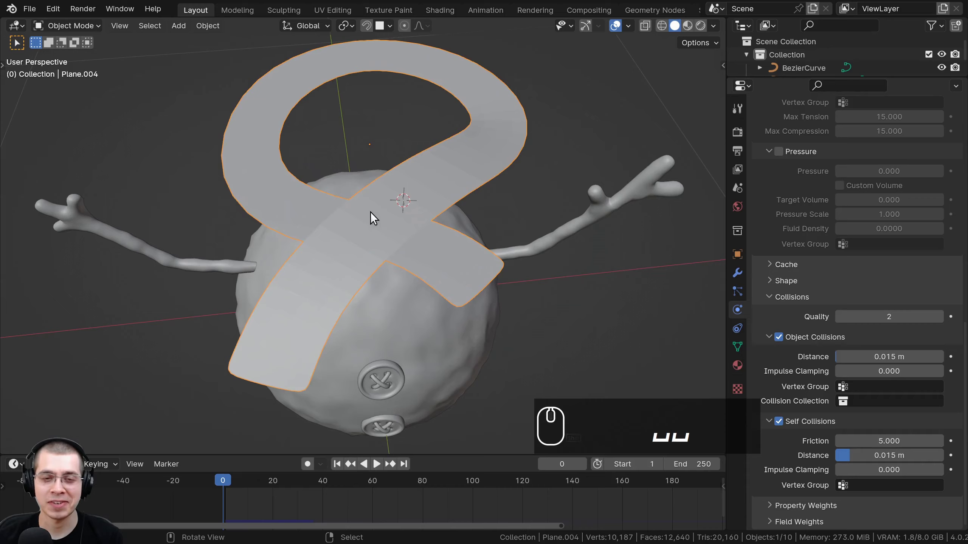
pyautogui.press('space')
pyautogui.moveTo(253, 481); pyautogui.dragTo(302, 354)
pyautogui.middleClick(415, 197)
pyautogui.moveTo(392, 208); pyautogui.dragTo(292, 431)
pyautogui.scroll(3)
pyautogui.click(253, 484)
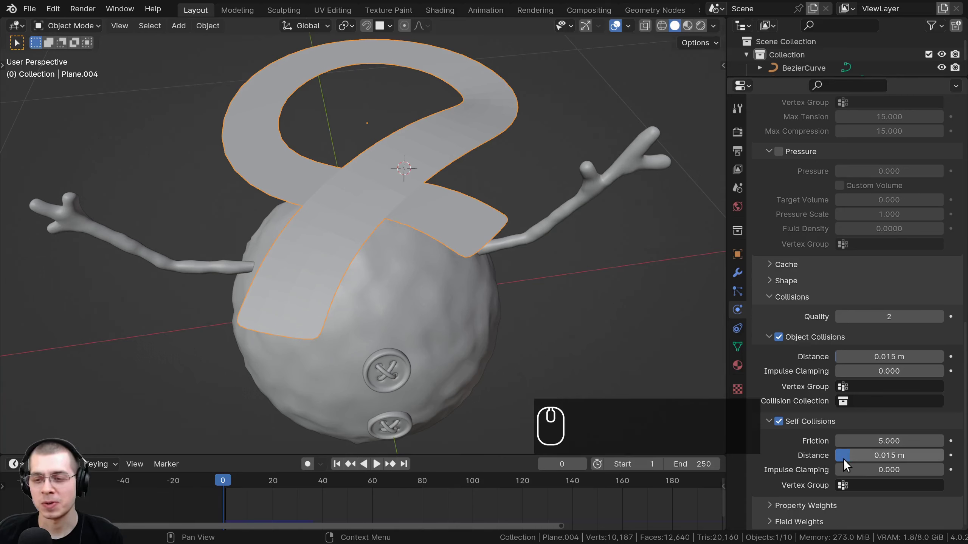
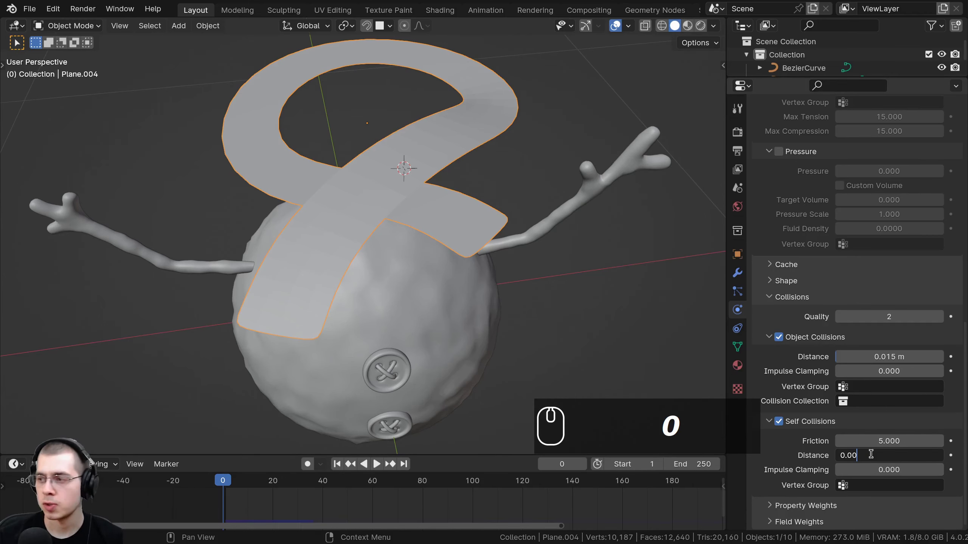
# Set the cloth Self Collision Distance to 0.001 m, rerun the drop and check the scarf's top edge
pyautogui.press('1')
pyautogui.press('Return')
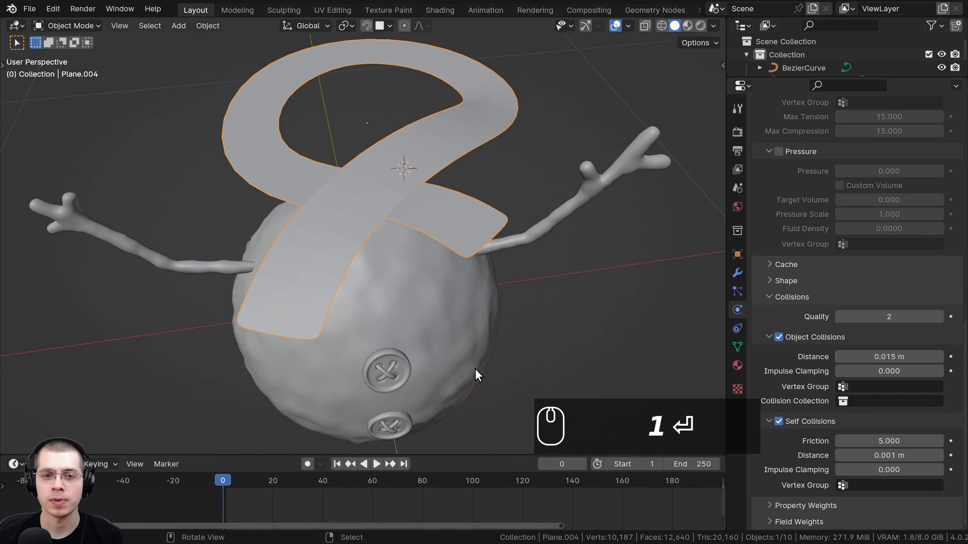
pyautogui.press('space')
pyautogui.scroll(3)
pyautogui.moveTo(397, 271); pyautogui.dragTo(294, 502)
pyautogui.press('space')
pyautogui.press('space')
pyautogui.moveTo(235, 505); pyautogui.dragTo(488, 198)
pyautogui.press('space')
pyautogui.scroll(-3)
pyautogui.moveTo(494, 182); pyautogui.dragTo(434, 240)
pyautogui.scroll(3)
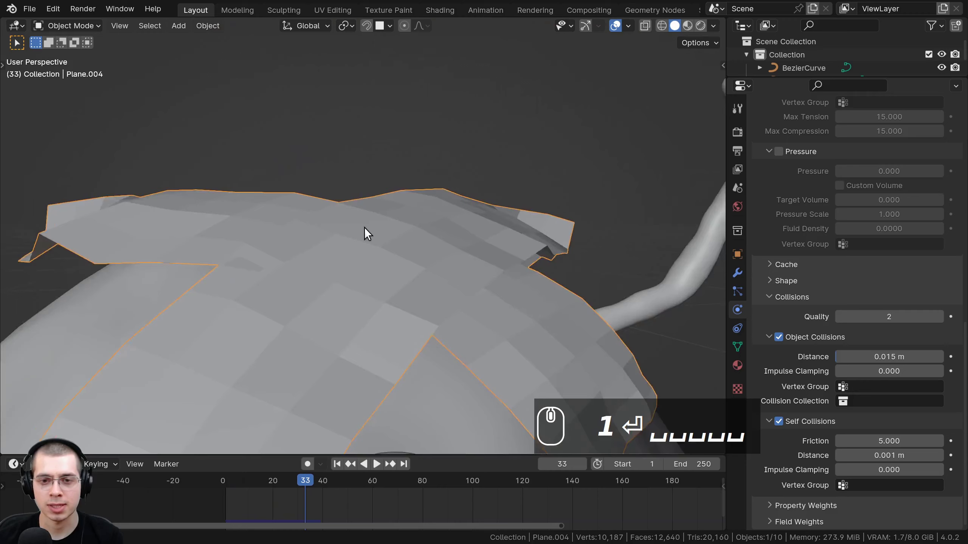
pyautogui.middleClick(486, 262)
pyautogui.scroll(3)
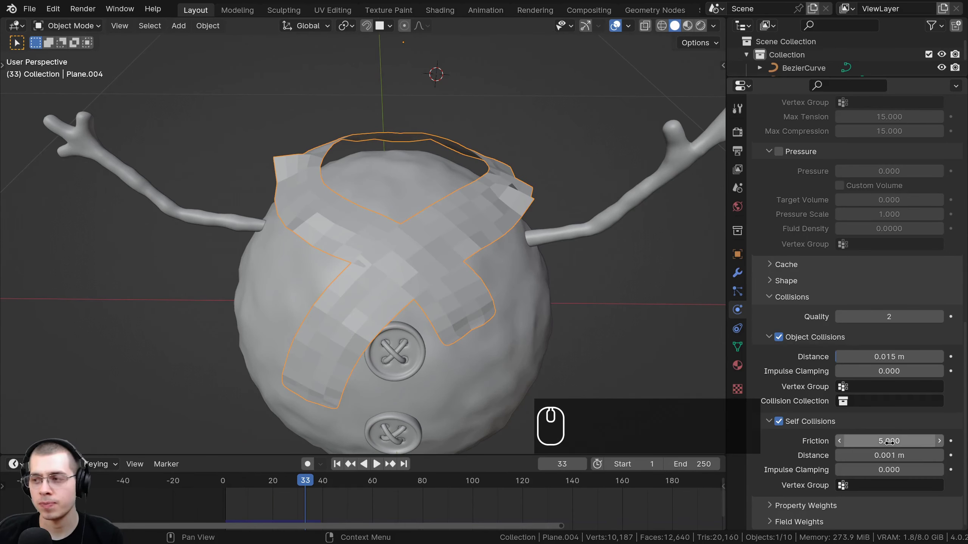
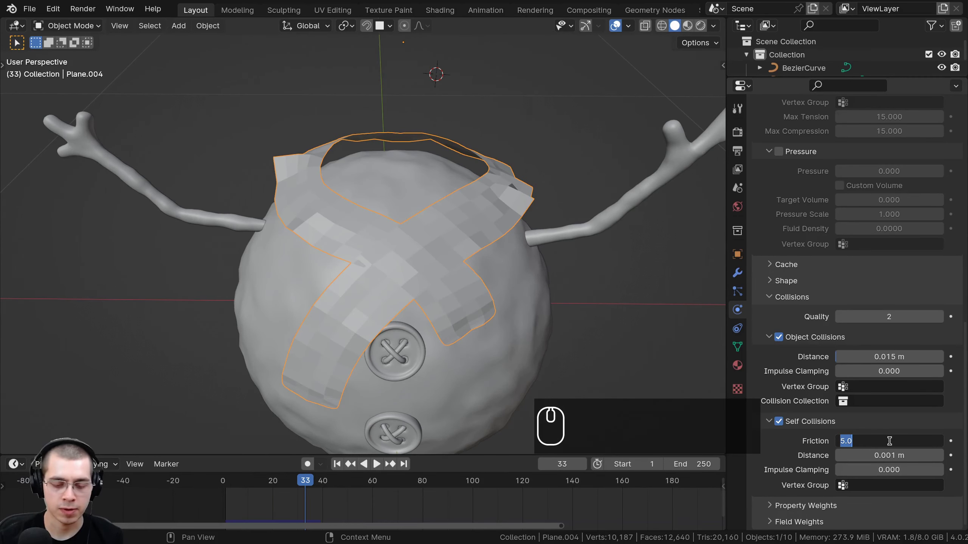
# Enter 50 in a cloth settings field, rerun the drop and check the gap where the scarf floats above the body
pyautogui.write('50')
pyautogui.press('Return')
pyautogui.click(281, 494)
pyautogui.scroll(-3)
pyautogui.press('space')
pyautogui.moveTo(289, 422); pyautogui.dragTo(451, 341)
pyautogui.moveTo(363, 444); pyautogui.dragTo(405, 386)
pyautogui.moveTo(244, 441); pyautogui.dragTo(394, 318)
pyautogui.scroll(-3)
pyautogui.moveTo(432, 313); pyautogui.dragTo(411, 231)
pyautogui.scroll(3)
pyautogui.press('space')
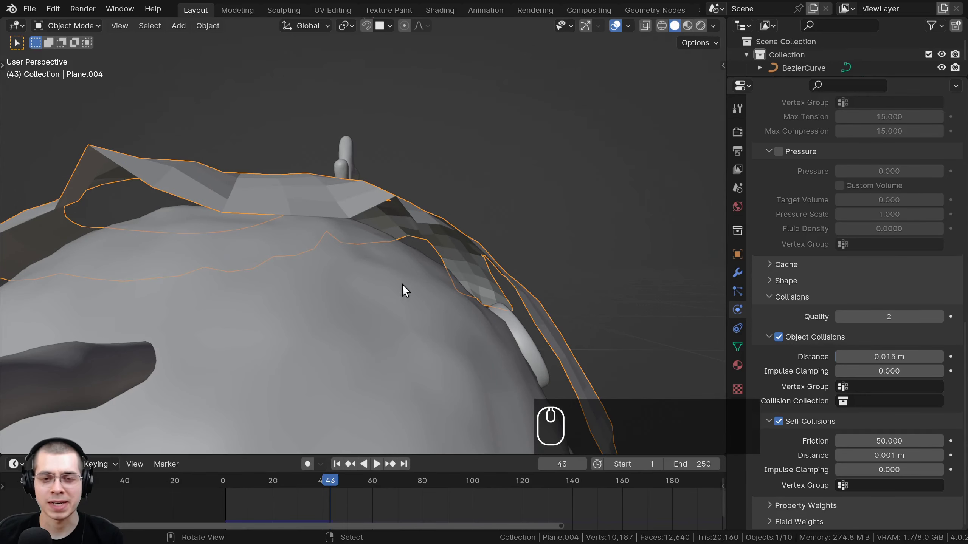
pyautogui.scroll(-3)
pyautogui.moveTo(417, 236); pyautogui.dragTo(342, 196)
pyautogui.scroll(3)
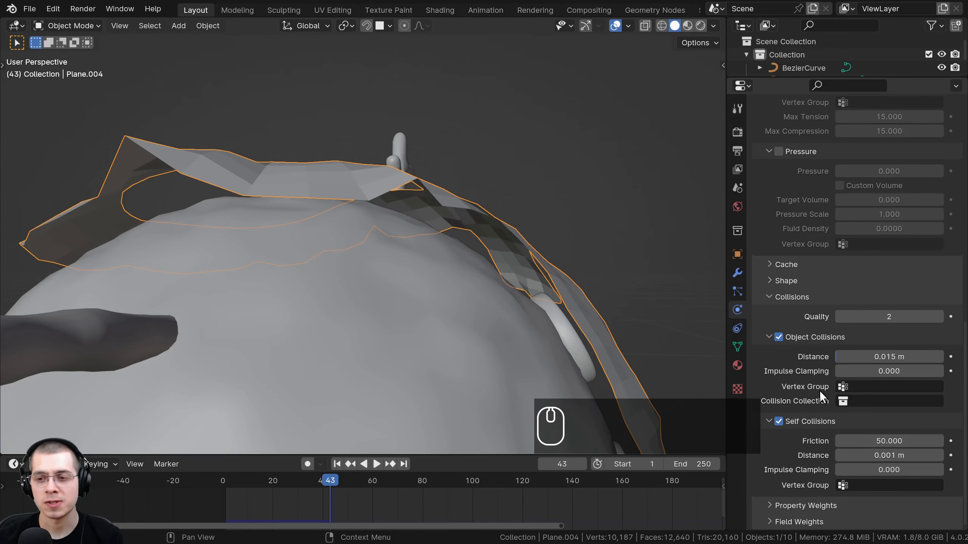
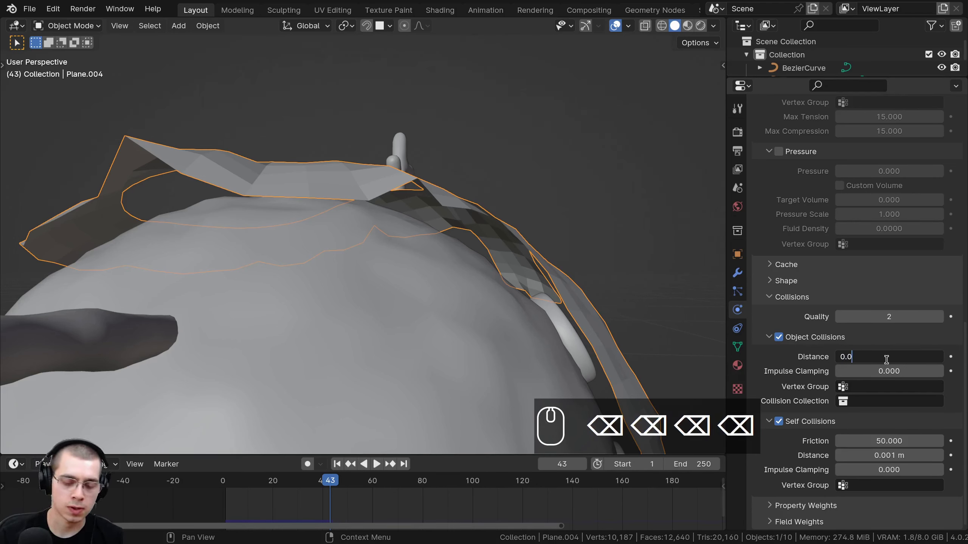
# Set the Object Collision Distance to 0.001 m and replay so the scarf wraps snugly around the body
pyautogui.press('0')
pyautogui.press('1')
pyautogui.press('Return')
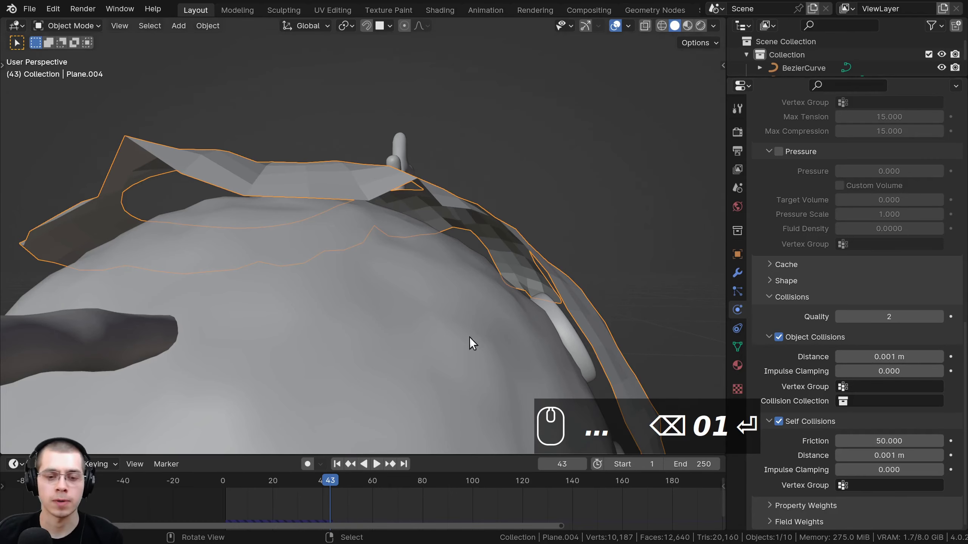
pyautogui.moveTo(269, 482); pyautogui.dragTo(235, 420)
pyautogui.scroll(-3)
pyautogui.press('space')
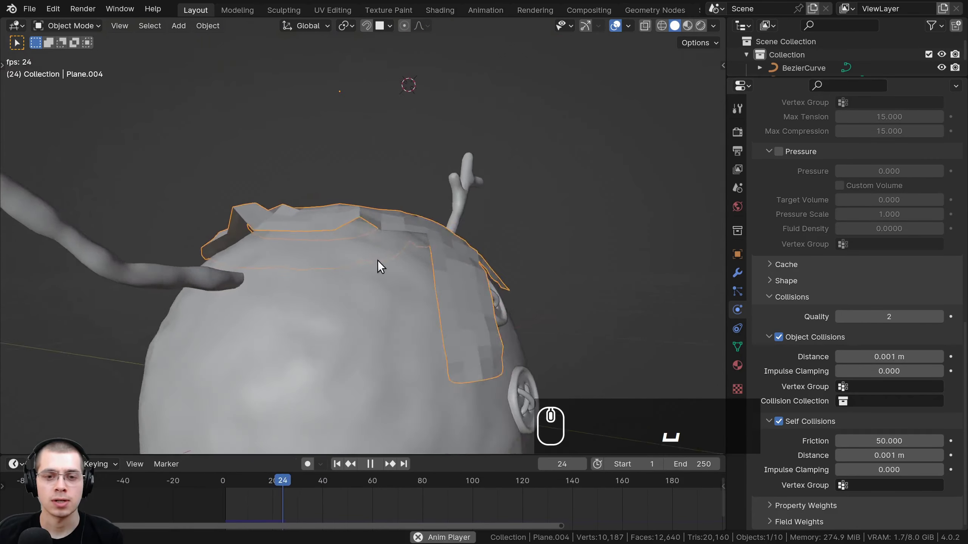
pyautogui.moveTo(427, 276); pyautogui.dragTo(450, 272)
pyautogui.press('b')
pyautogui.middleClick(318, 189)
pyautogui.scroll(3)
pyautogui.moveTo(229, 489); pyautogui.dragTo(245, 408)
pyautogui.moveTo(347, 192); pyautogui.dragTo(343, 275)
# Scrub through the early frames and replay to confirm the snug drape from the front and sides
pyautogui.press('g')
pyautogui.click(336, 273)
pyautogui.press('s')
pyautogui.doubleClick(429, 273)
pyautogui.press('g')
pyautogui.scroll(3)
pyautogui.press('space')
pyautogui.write('rl+b gsg␣')
pyautogui.middleClick(423, 169)
pyautogui.moveTo(409, 237); pyautogui.dragTo(390, 277)
pyautogui.scroll(3)
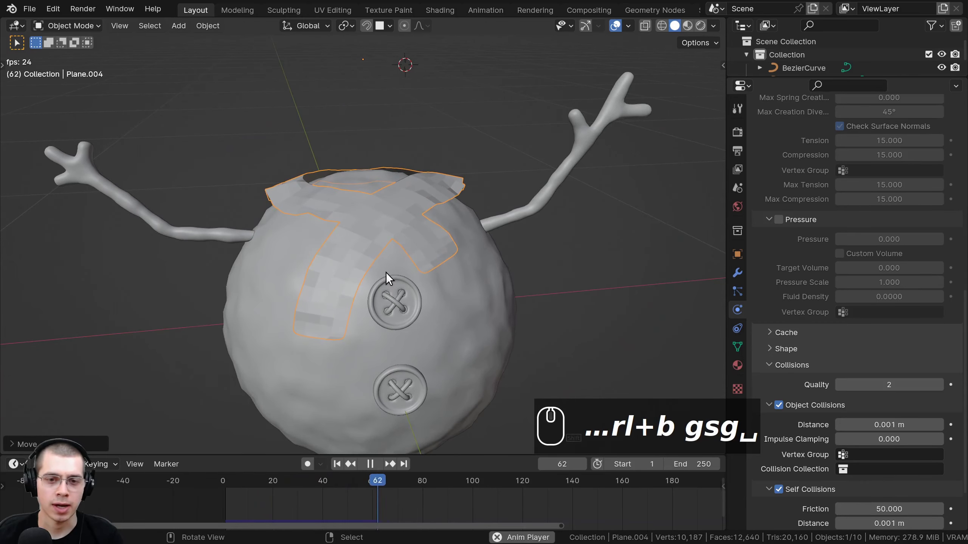
pyautogui.press('space')
pyautogui.scroll(-3)
pyautogui.moveTo(348, 237); pyautogui.dragTo(454, 473)
pyautogui.scroll(3)
pyautogui.moveTo(287, 484); pyautogui.dragTo(223, 468)
pyautogui.click(216, 469)
pyautogui.moveTo(214, 474); pyautogui.dragTo(195, 477)
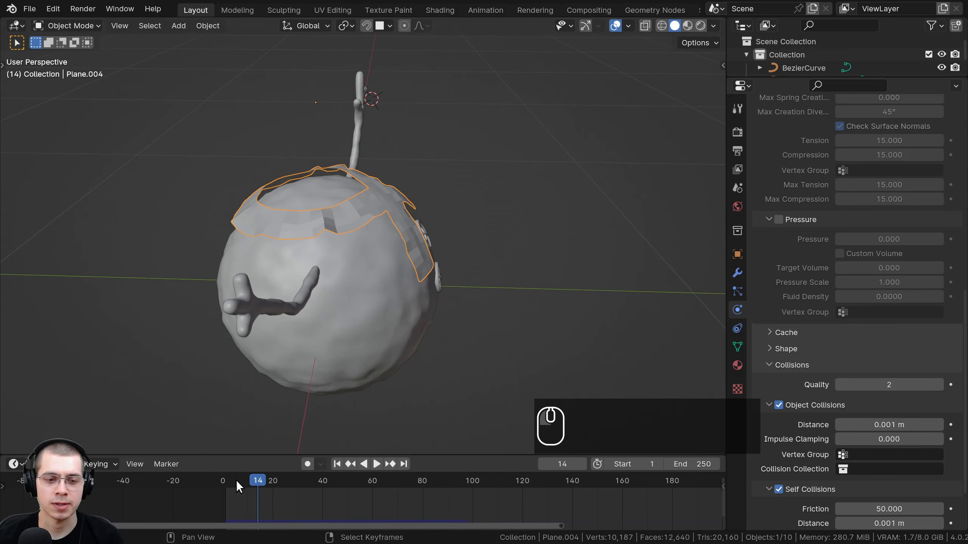
pyautogui.moveTo(221, 485); pyautogui.dragTo(281, 289)
pyautogui.press('g')
pyautogui.moveTo(417, 144); pyautogui.dragTo(257, 147)
pyautogui.press('space')
pyautogui.click(269, 148)
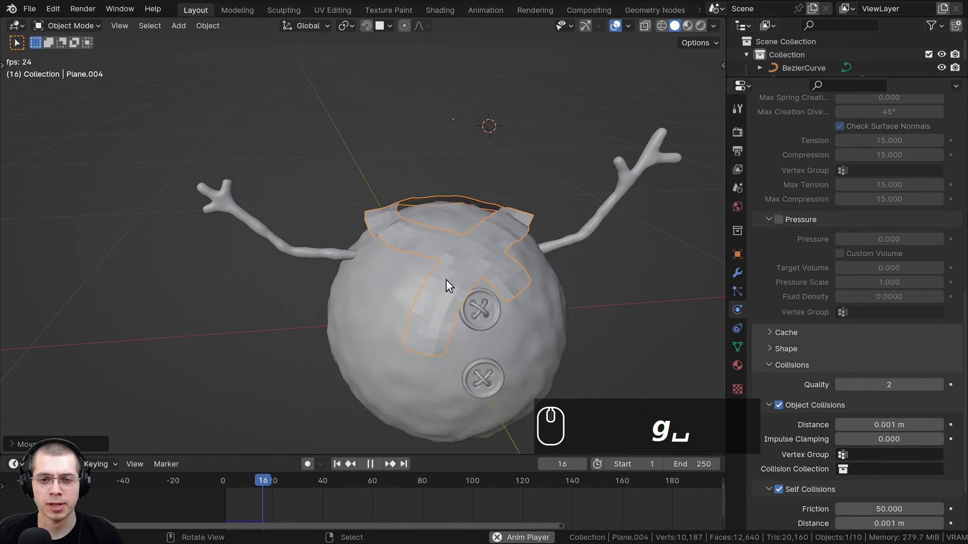
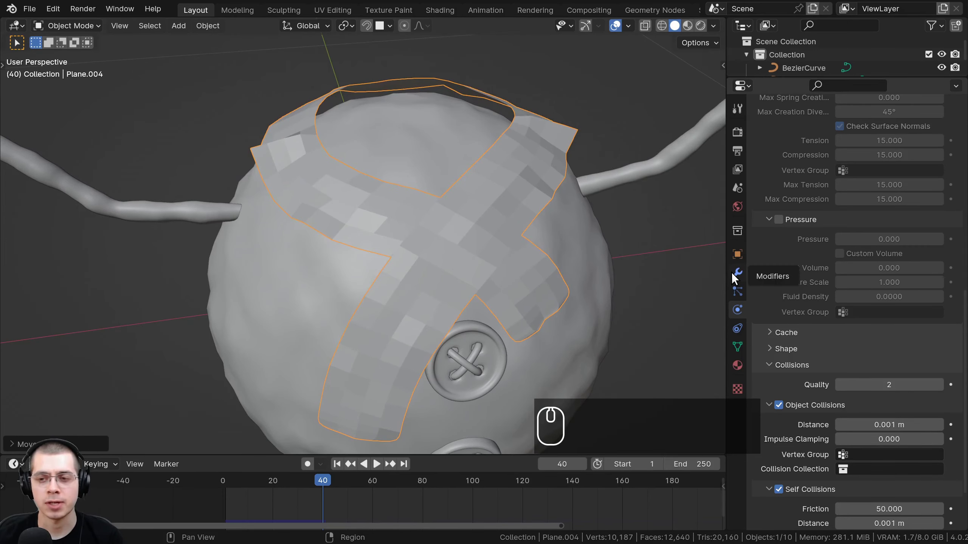
# Show the scarf's modifier settings at frame 40 and open the Cloth modifier's apply dropdown
pyautogui.click(736, 277)
pyautogui.middleClick(452, 202)
pyautogui.moveTo(518, 200); pyautogui.dragTo(931, 186)
pyautogui.click(930, 187)
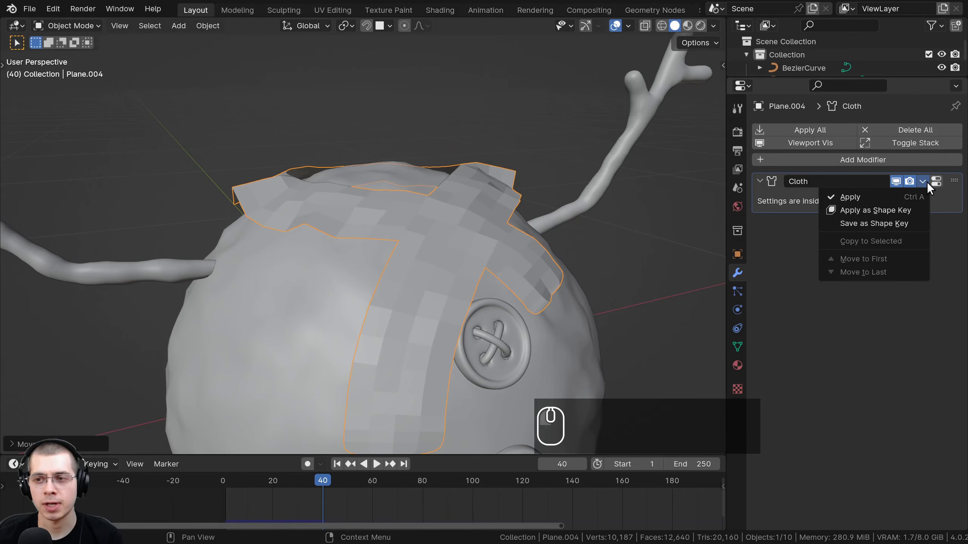
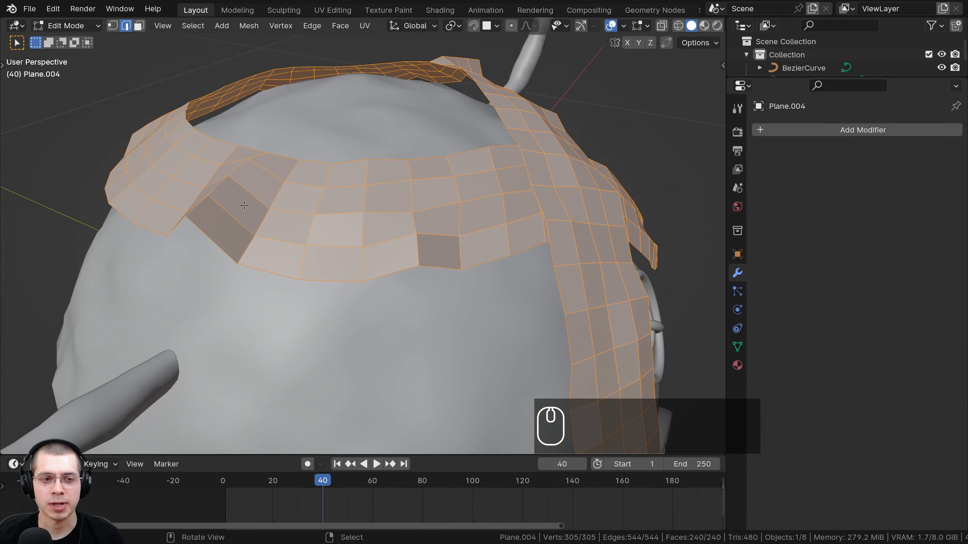
# Orbit around the applied scarf mesh from the back and sides, then bring up the interaction-mode list
pyautogui.scroll(3)
pyautogui.moveTo(291, 218); pyautogui.dragTo(519, 183)
pyautogui.scroll(-3)
pyautogui.middleClick(478, 174)
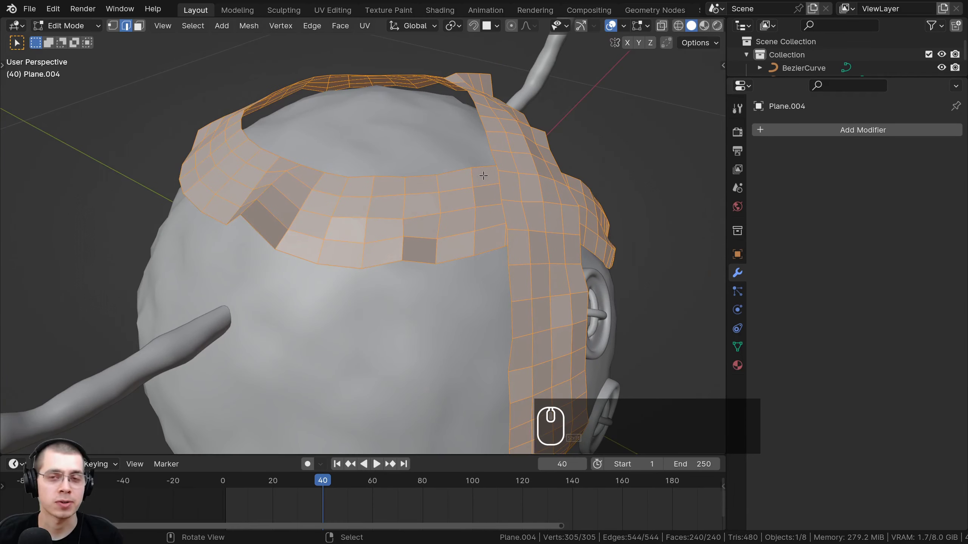
pyautogui.moveTo(457, 168); pyautogui.dragTo(438, 162)
pyautogui.moveTo(455, 168); pyautogui.dragTo(402, 169)
pyautogui.scroll(-3)
pyautogui.middleClick(402, 170)
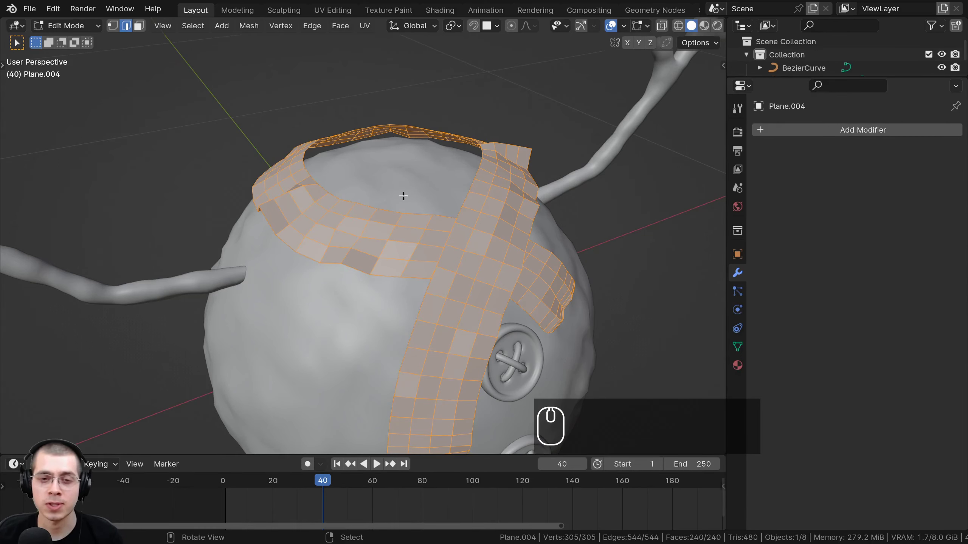
pyautogui.scroll(3)
pyautogui.moveTo(364, 167); pyautogui.dragTo(299, 173)
pyautogui.moveTo(243, 166); pyautogui.dragTo(426, 100)
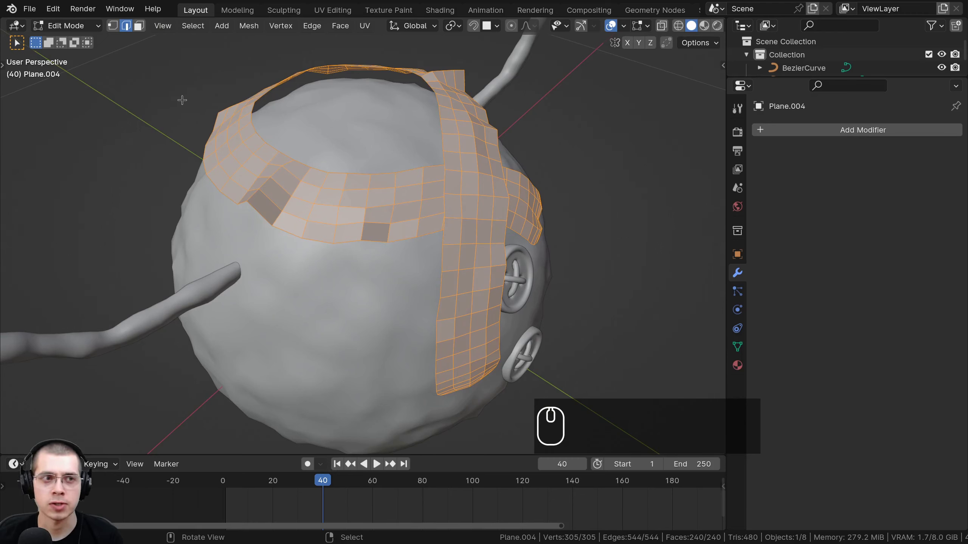
pyautogui.click(81, 29)
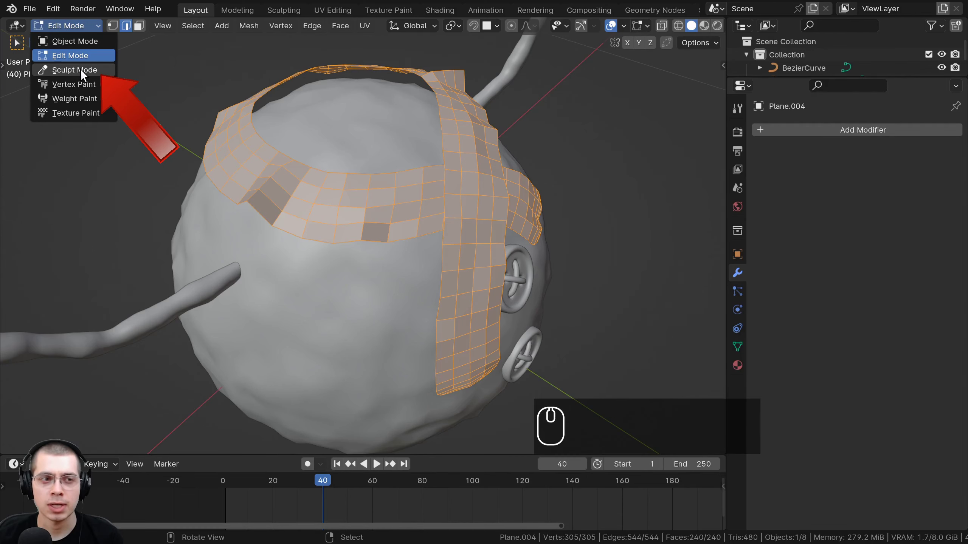
# Switch the scarf to Sculpt Mode and choose the Smooth brush at strength 0.7
pyautogui.click(85, 73)
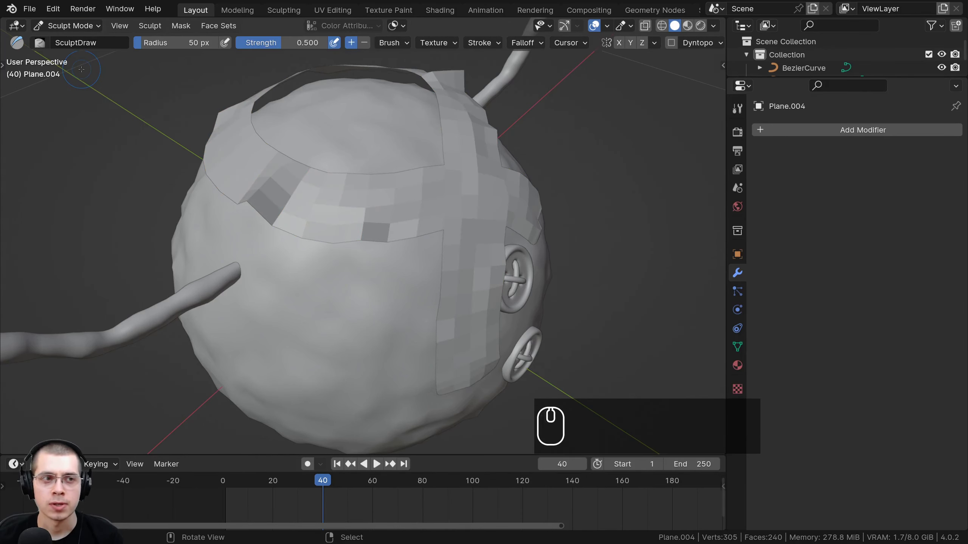
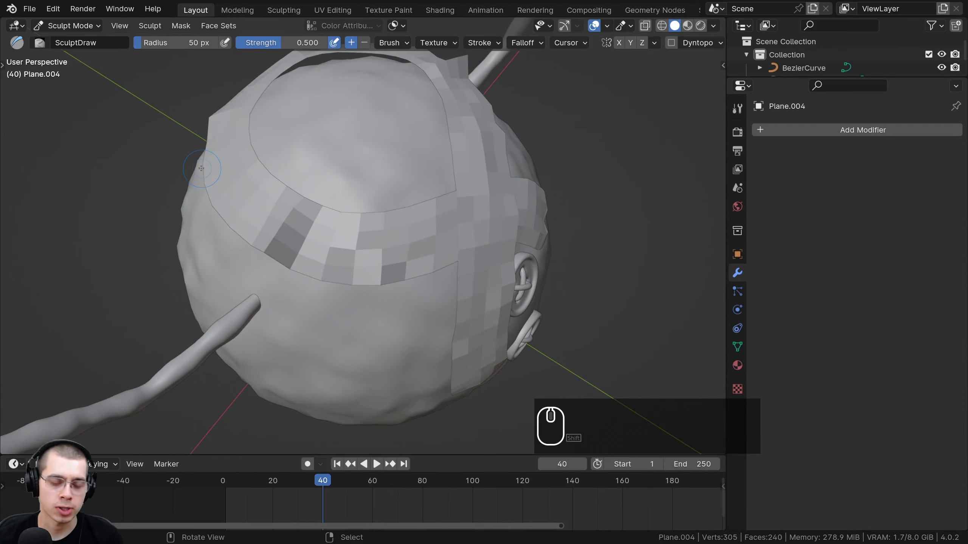
pyautogui.press('t')
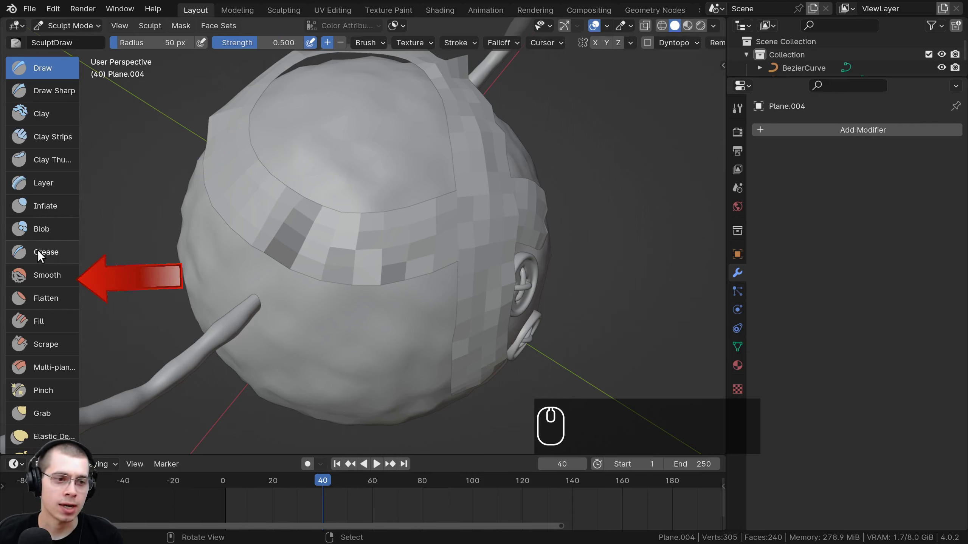
pyautogui.click(46, 282)
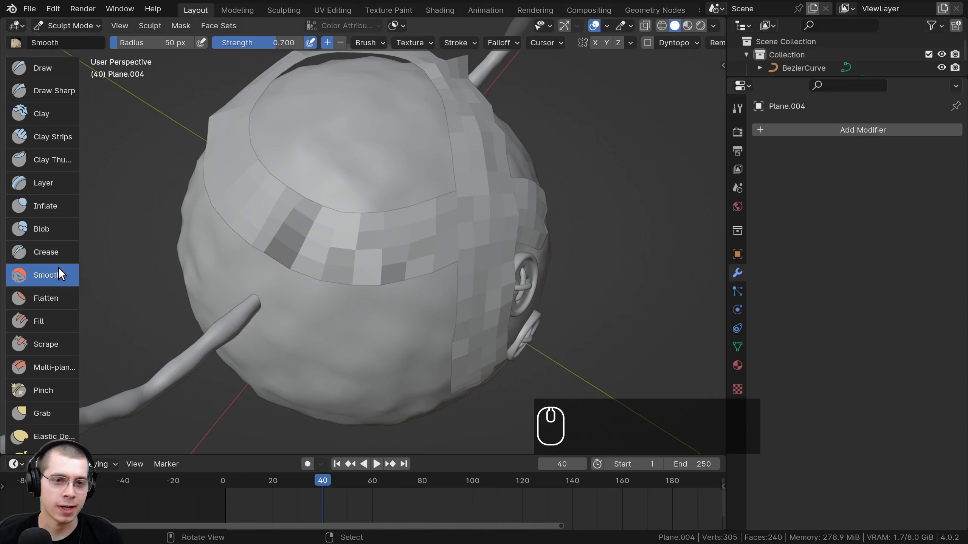
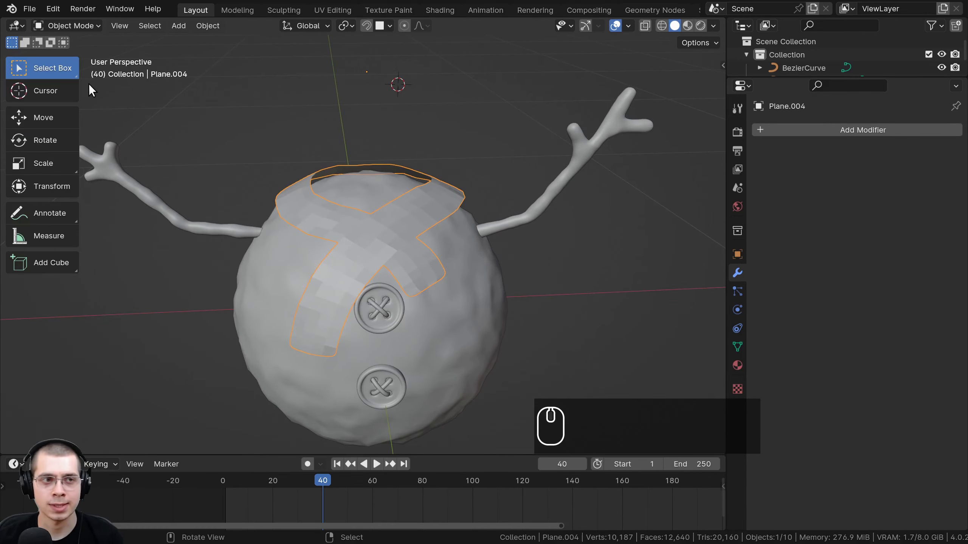
# Select the scarf, enter Edit Mode and frame the view on its top band
pyautogui.press('t')
pyautogui.moveTo(383, 203); pyautogui.dragTo(409, 200)
pyautogui.scroll(3)
pyautogui.press('w')
pyautogui.click(402, 168)
pyautogui.scroll(-3)
pyautogui.moveTo(400, 168); pyautogui.dragTo(433, 153)
pyautogui.middleClick(435, 152)
pyautogui.scroll(3)
pyautogui.press('Tab')
pyautogui.press('Tab')
pyautogui.scroll(-3)
pyautogui.moveTo(337, 256); pyautogui.dragTo(324, 173)
pyautogui.scroll(3)
pyautogui.scroll(-3)
pyautogui.moveTo(443, 219); pyautogui.dragTo(326, 116)
pyautogui.scroll(3)
pyautogui.moveTo(374, 177); pyautogui.dragTo(393, 209)
# In face select, pick patches of faces along the scarf's top band and move them outward off the body
pyautogui.rightClick(394, 209)
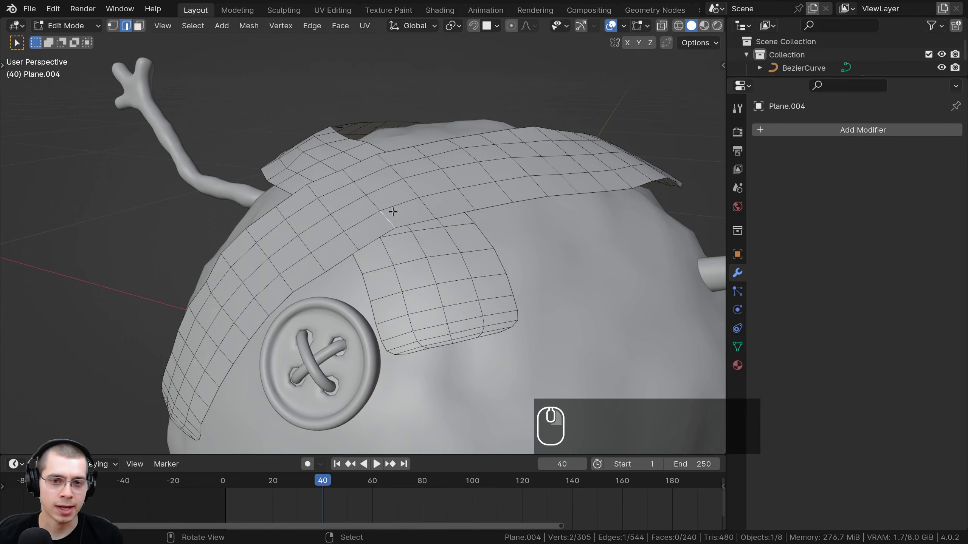
pyautogui.moveTo(389, 216); pyautogui.dragTo(411, 203)
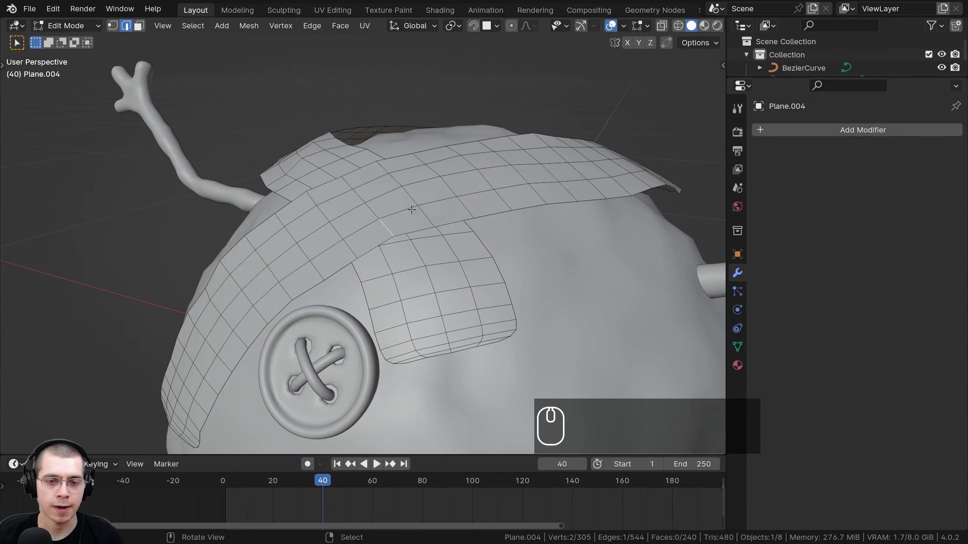
pyautogui.press('3')
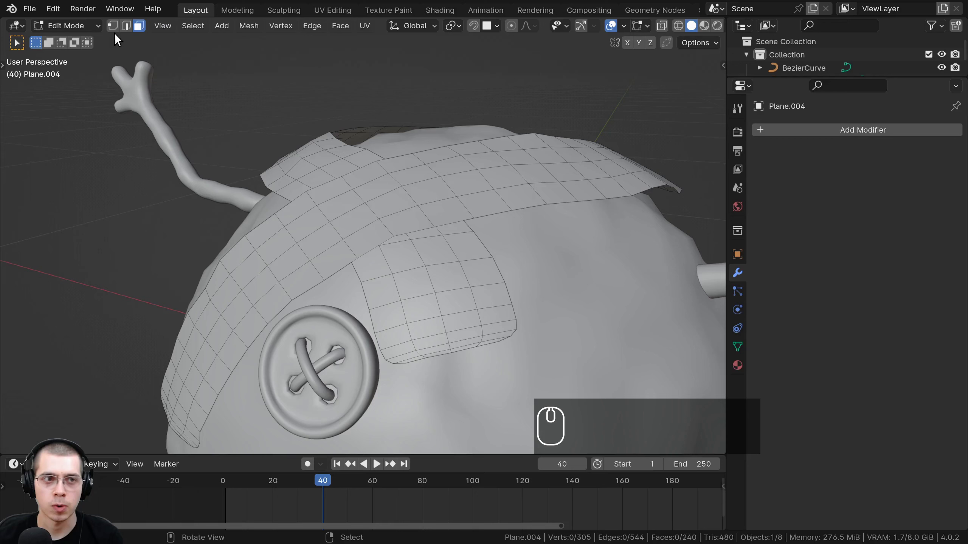
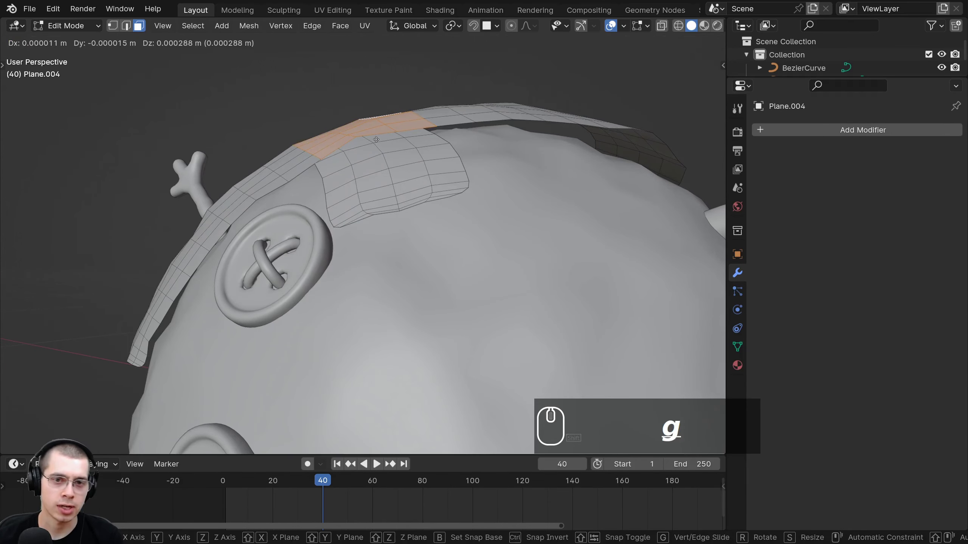
pyautogui.click(371, 128)
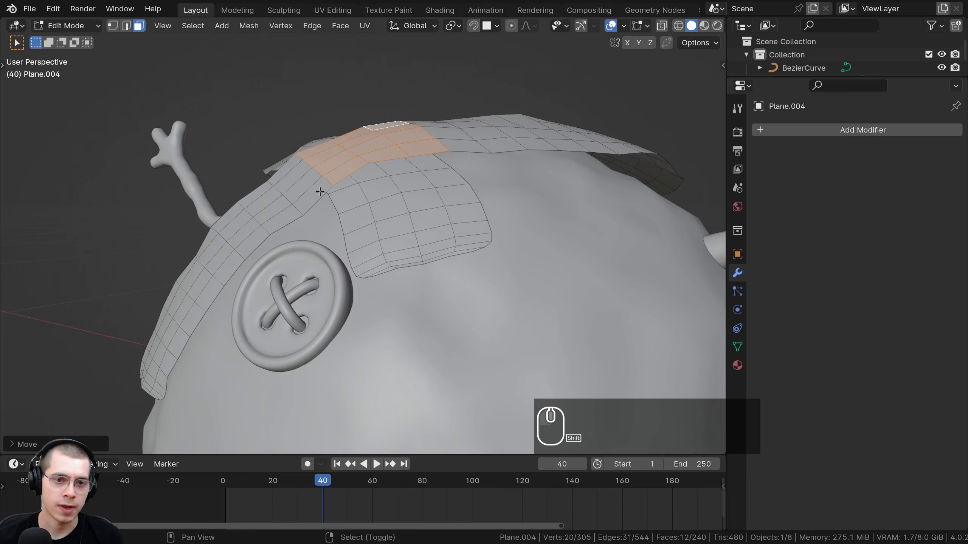
pyautogui.rightClick(317, 186)
pyautogui.moveTo(301, 174); pyautogui.dragTo(429, 145)
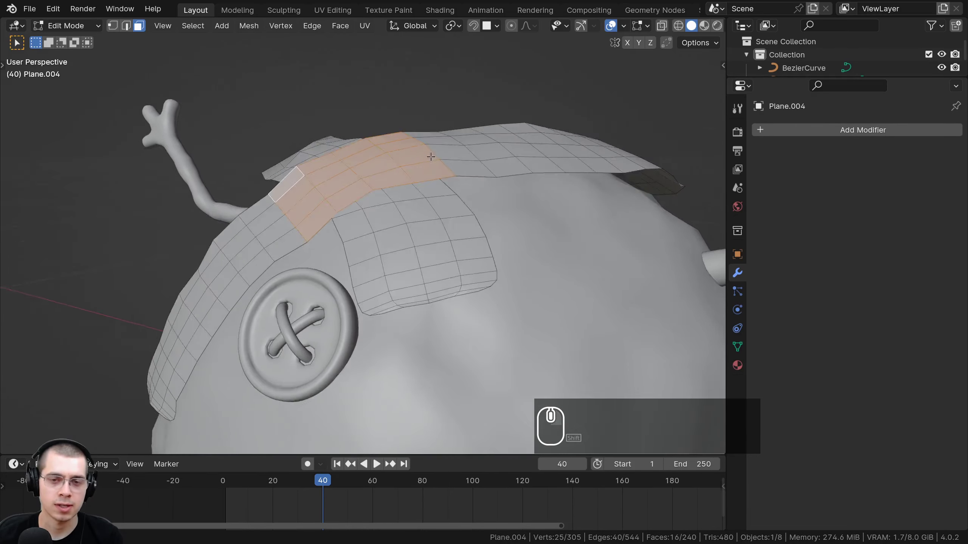
pyautogui.moveTo(427, 157); pyautogui.dragTo(447, 189)
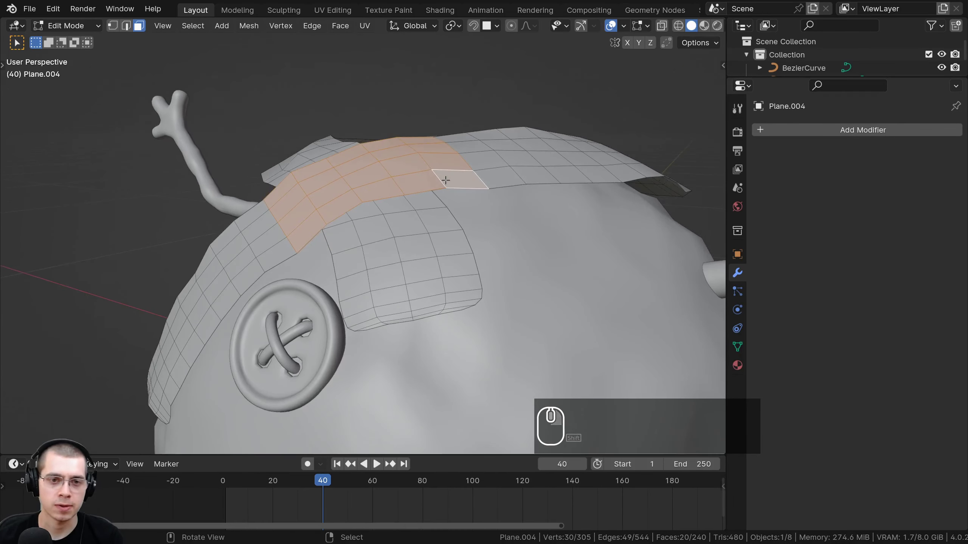
pyautogui.press('g')
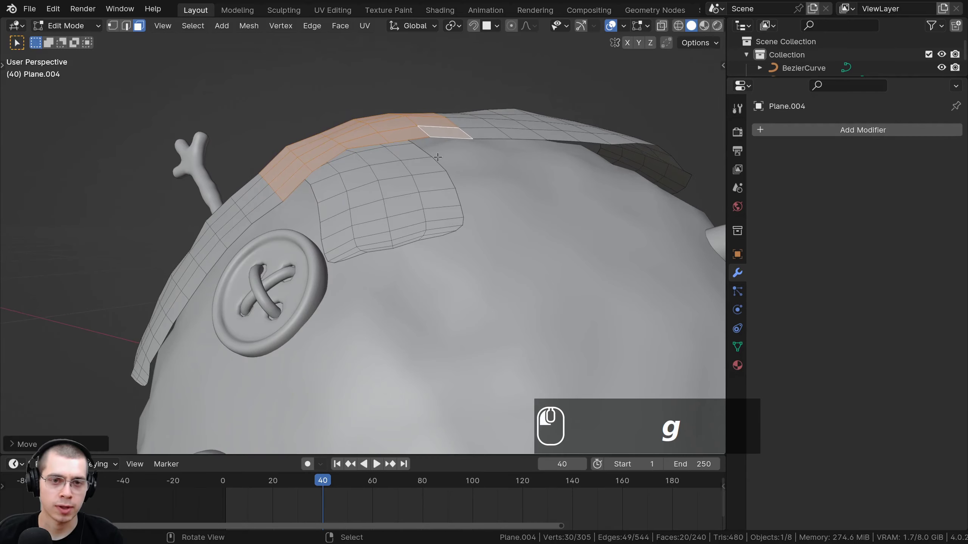
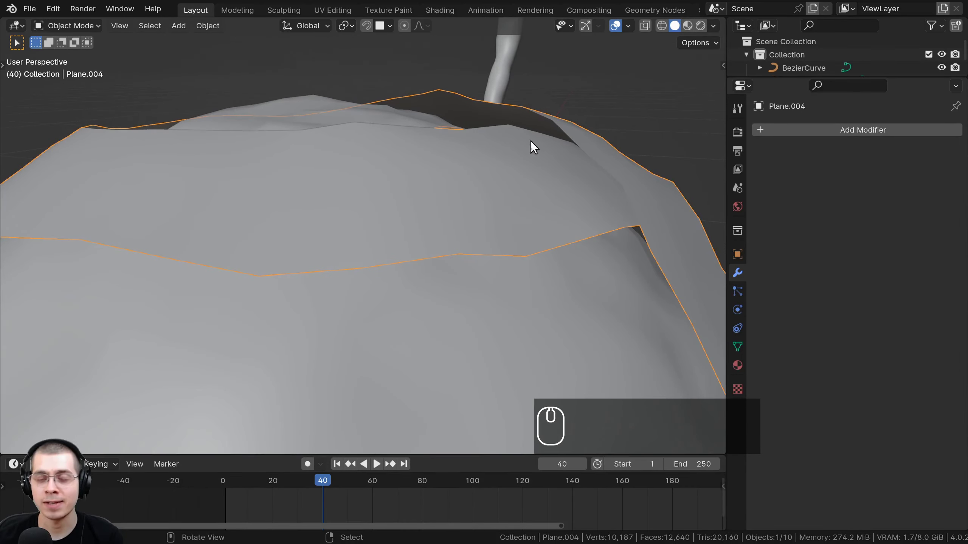
# Add a Solidify modifier to the scarf with 0.021 m thickness and offset -1
pyautogui.scroll(-3)
pyautogui.middleClick(526, 171)
pyautogui.moveTo(524, 124); pyautogui.dragTo(447, 169)
pyautogui.scroll(3)
pyautogui.moveTo(422, 177); pyautogui.dragTo(427, 174)
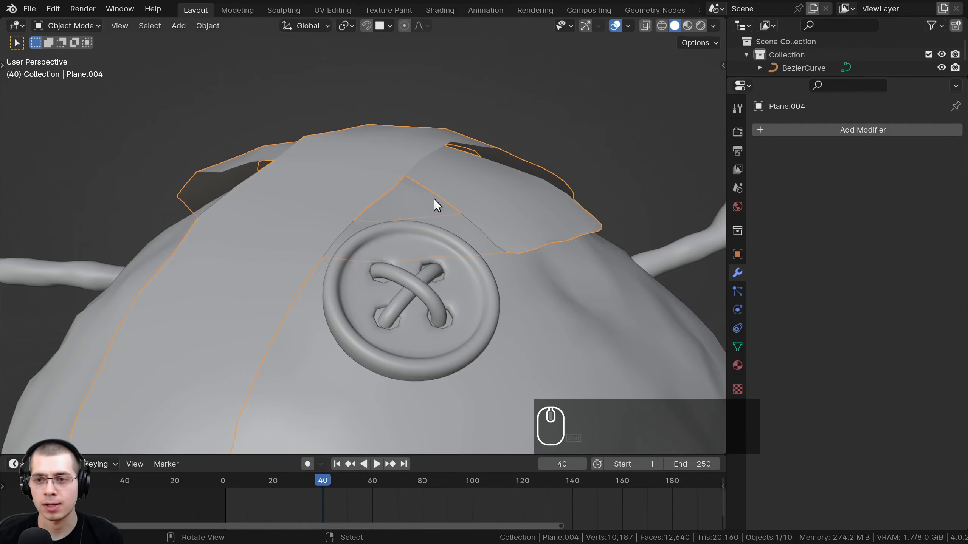
pyautogui.click(832, 130)
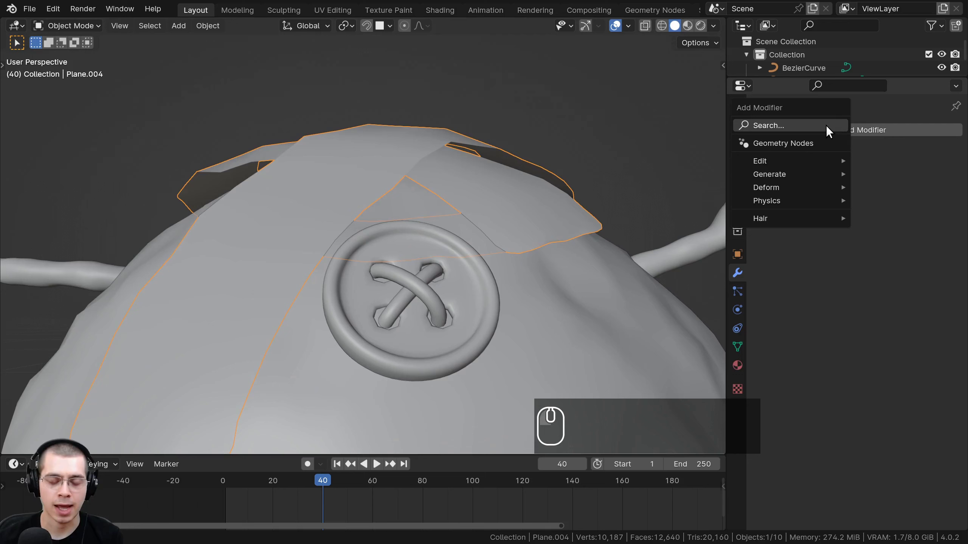
pyautogui.press('s')
pyautogui.write('ol')
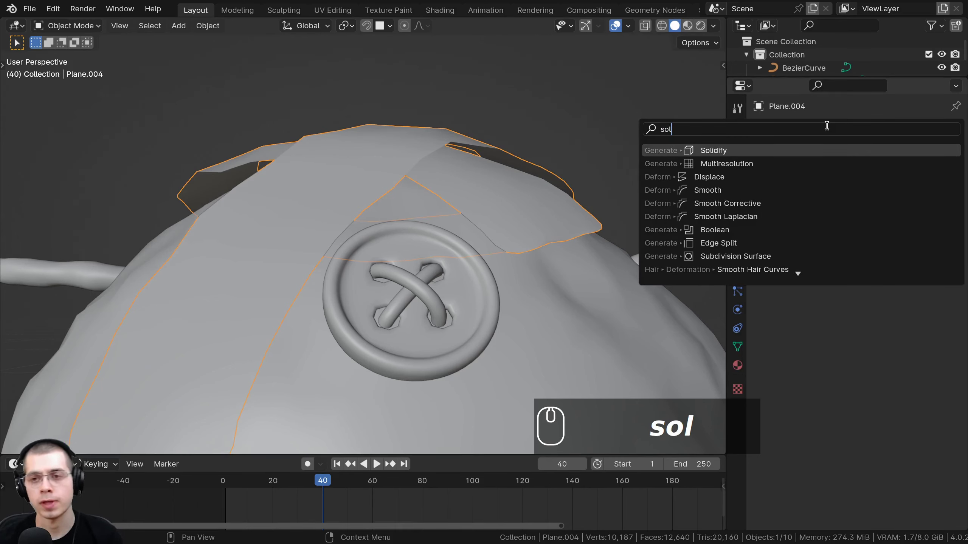
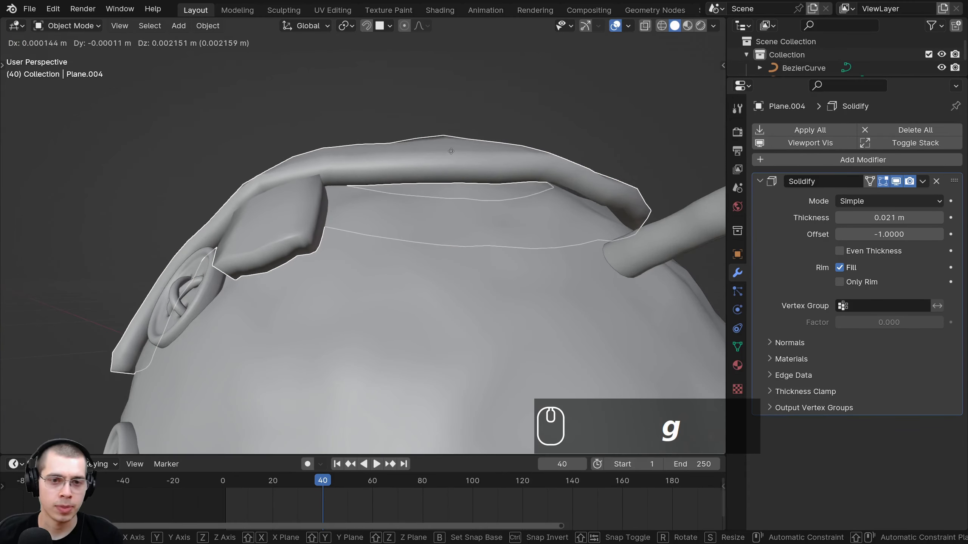
pyautogui.press('z')
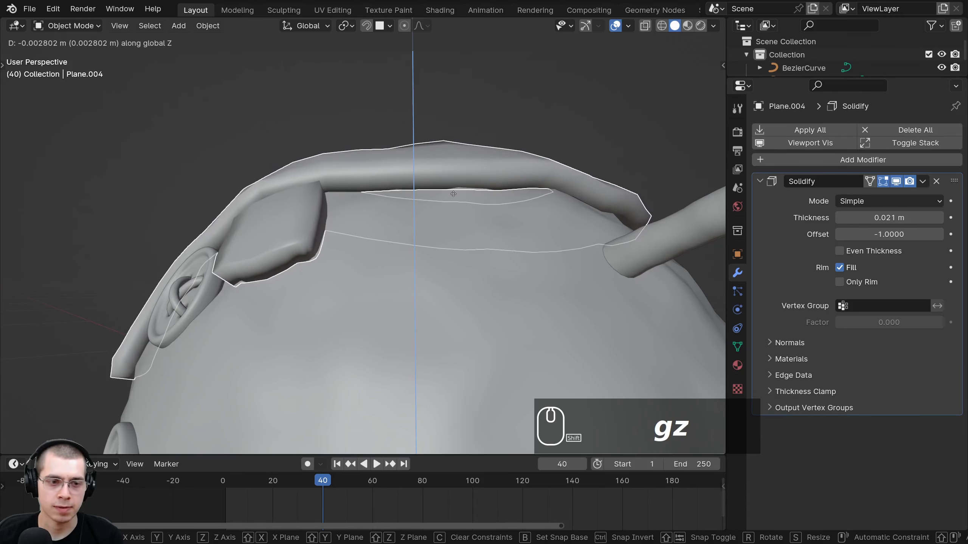
pyautogui.moveTo(456, 195); pyautogui.dragTo(440, 217)
pyautogui.scroll(-3)
pyautogui.press('a')
pyautogui.moveTo(371, 245); pyautogui.dragTo(383, 237)
pyautogui.moveTo(383, 237); pyautogui.dragTo(357, 313)
pyautogui.scroll(3)
pyautogui.press('ctrl+alt+Left')
# Inspect the thickened scarf from all sides, then add a Subdivision Surface modifier (Ctrl+1)
pyautogui.moveTo(416, 290); pyautogui.dragTo(400, 174)
pyautogui.scroll(3)
pyautogui.middleClick(411, 176)
pyautogui.moveTo(416, 143); pyautogui.dragTo(377, 157)
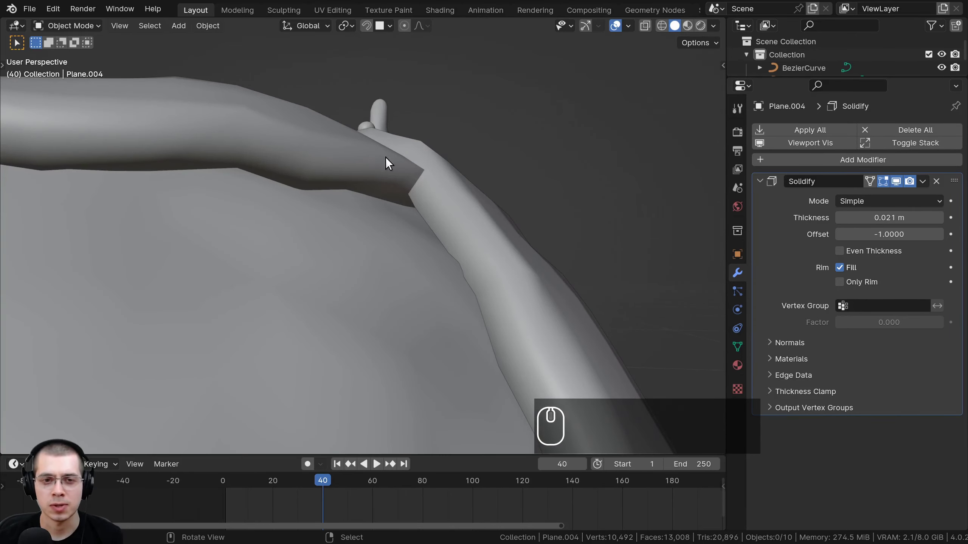
pyautogui.rightClick(397, 175)
pyautogui.moveTo(311, 134); pyautogui.dragTo(314, 197)
pyautogui.moveTo(307, 185); pyautogui.dragTo(272, 185)
pyautogui.middleClick(289, 198)
pyautogui.middleClick(372, 231)
pyautogui.moveTo(345, 172); pyautogui.dragTo(528, 242)
pyautogui.scroll(-3)
pyautogui.moveTo(445, 289); pyautogui.dragTo(519, 260)
pyautogui.press('ctrl+1')
pyautogui.moveTo(426, 284); pyautogui.dragTo(429, 336)
pyautogui.scroll(3)
pyautogui.scroll(-3)
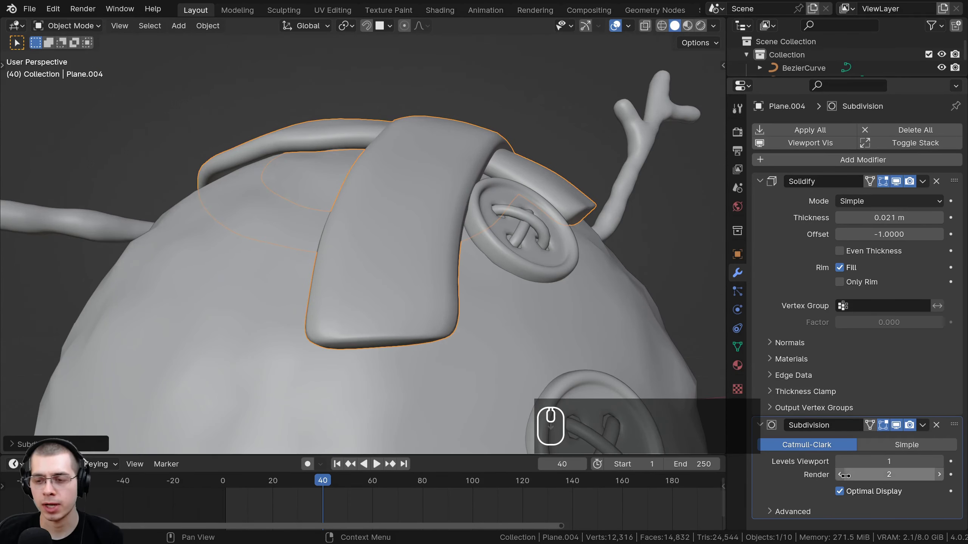
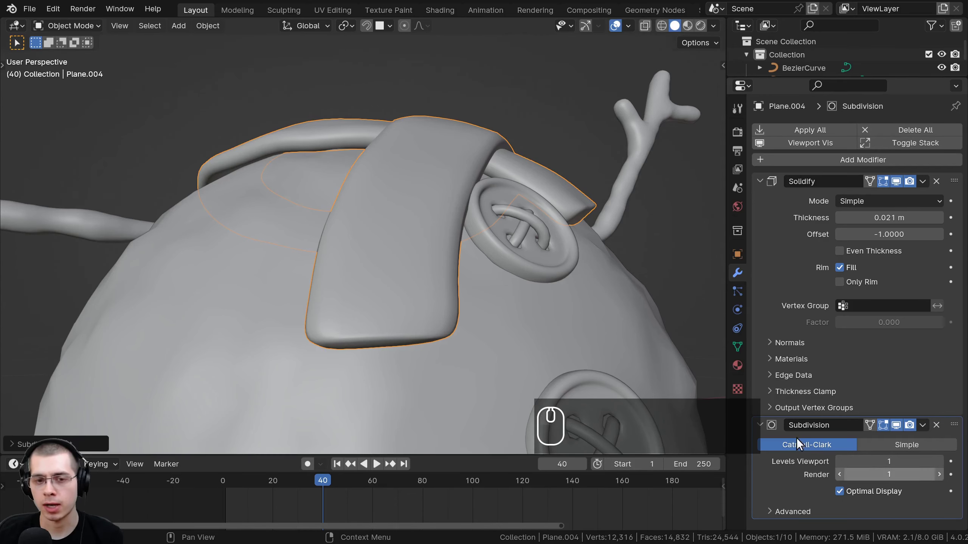
# Lower the scarf Subdivision modifier's render level to 1
pyautogui.moveTo(456, 309); pyautogui.dragTo(505, 308)
pyautogui.moveTo(504, 306); pyautogui.dragTo(485, 273)
pyautogui.scroll(3)
pyautogui.press('ctrl+z')
pyautogui.moveTo(424, 251); pyautogui.dragTo(413, 219)
pyautogui.moveTo(416, 200); pyautogui.dragTo(468, 215)
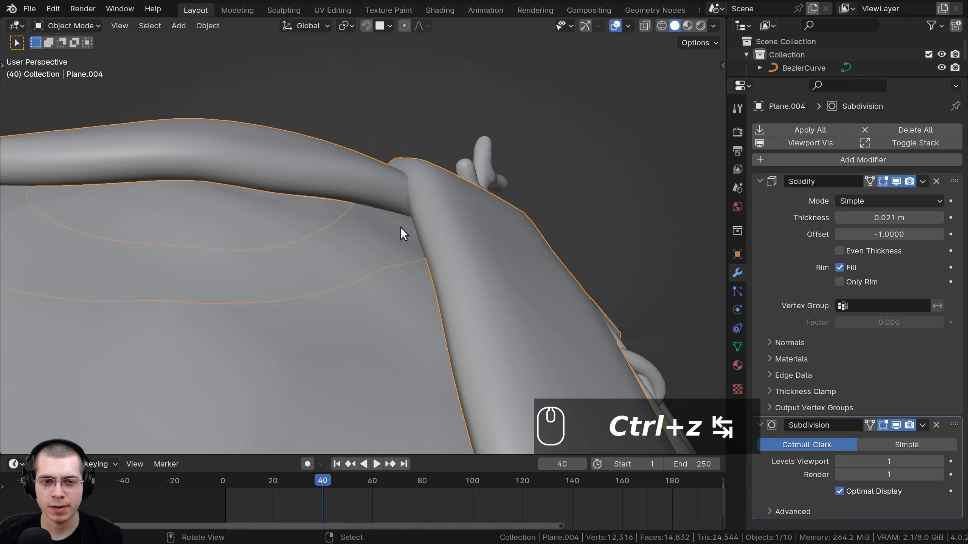
# Inspect the hanging flap and return the scarf to Edit Mode
pyautogui.moveTo(442, 211); pyautogui.dragTo(423, 208)
pyautogui.moveTo(422, 209); pyautogui.dragTo(397, 211)
pyautogui.scroll(-3)
pyautogui.press('Tab')
pyautogui.middleClick(380, 237)
pyautogui.scroll(3)
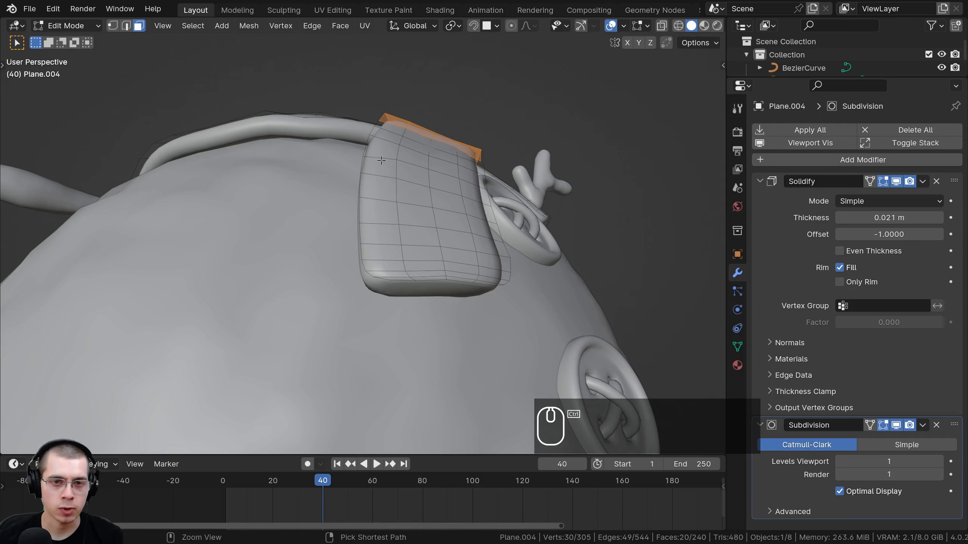
# Loop-cut the hanging flap and slide the new edge loop close to its side edge to tighten the corner
pyautogui.press('ctrl+r')
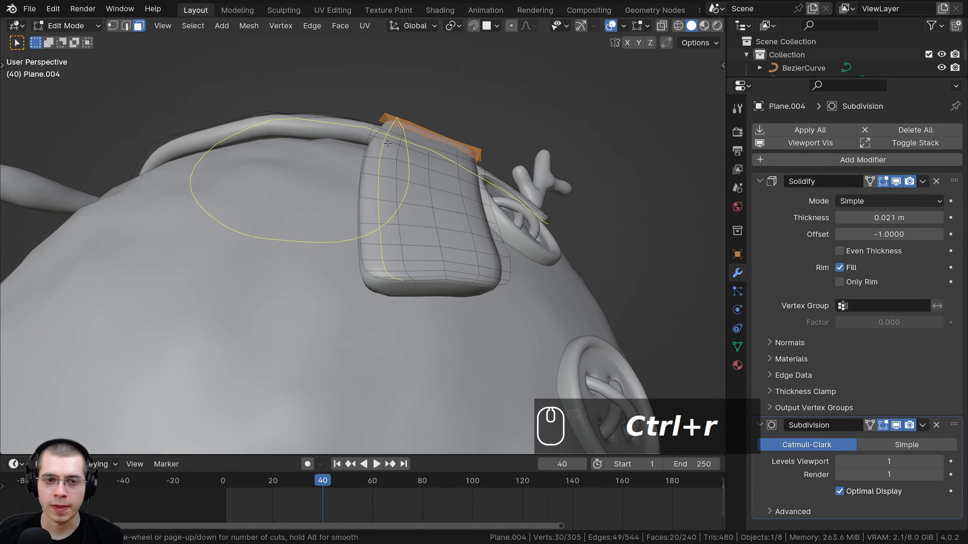
pyautogui.click(384, 156)
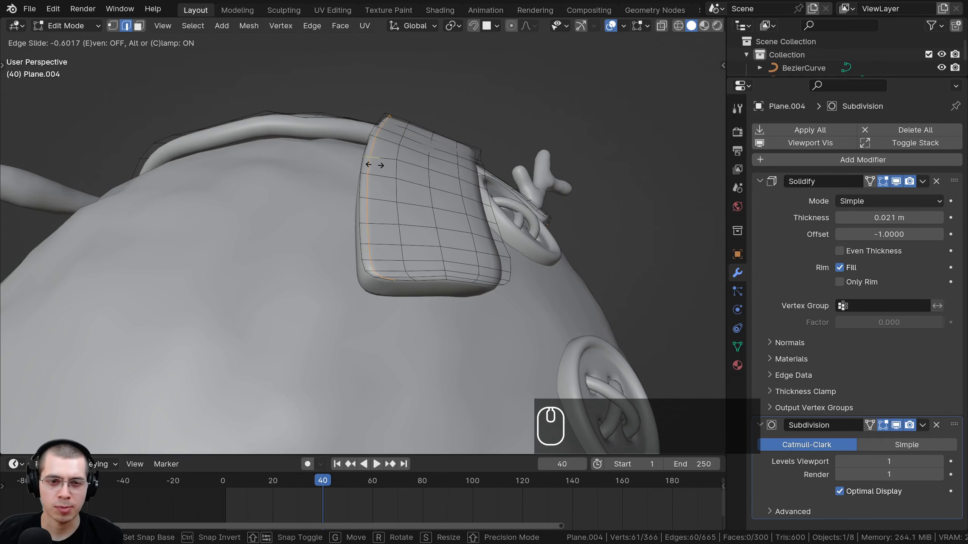
pyautogui.moveTo(372, 159); pyautogui.dragTo(369, 174)
pyautogui.moveTo(368, 175); pyautogui.dragTo(347, 174)
pyautogui.click(346, 175)
pyautogui.middleClick(345, 175)
pyautogui.moveTo(336, 175); pyautogui.dragTo(359, 174)
pyautogui.press('ctrl+r')
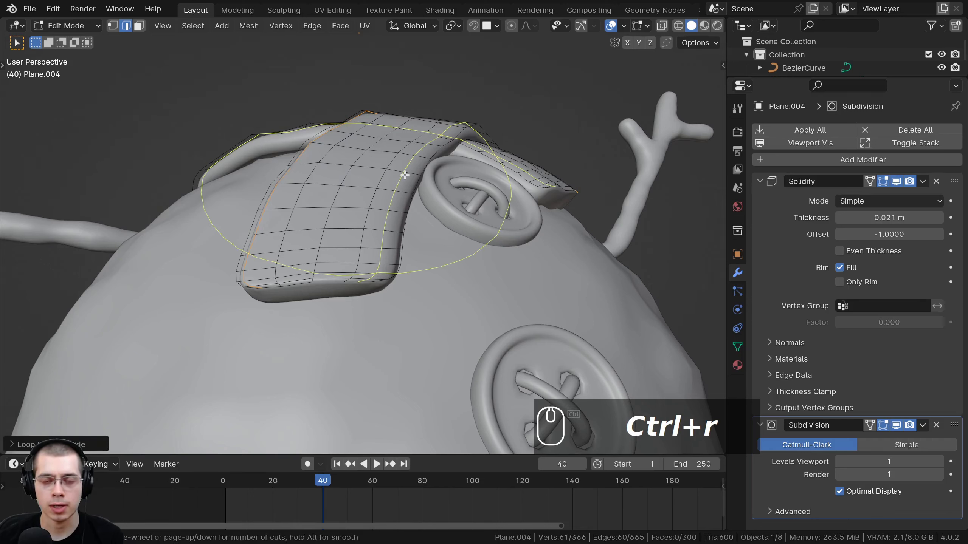